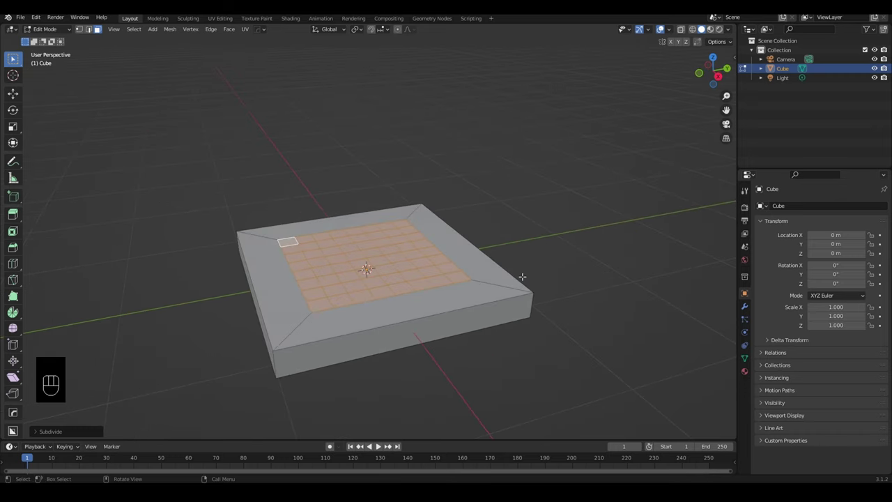
- Bring up the face operations to extrude the inner top face into the tower body
key("f")
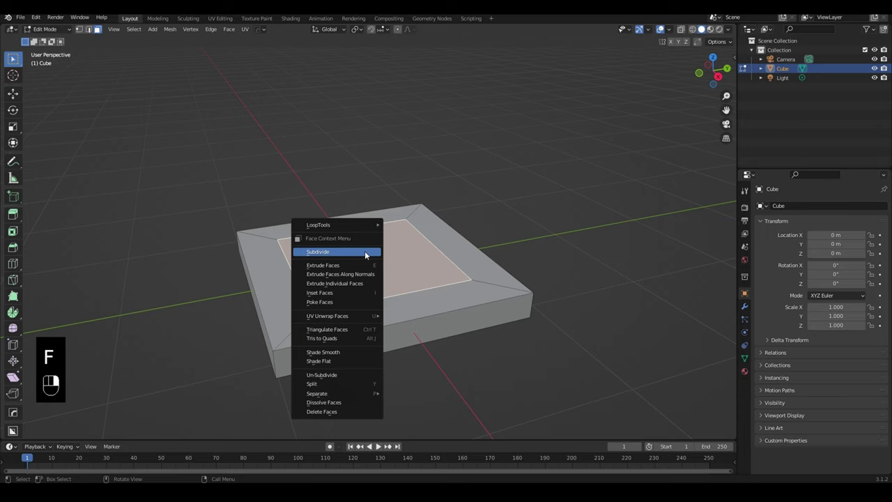
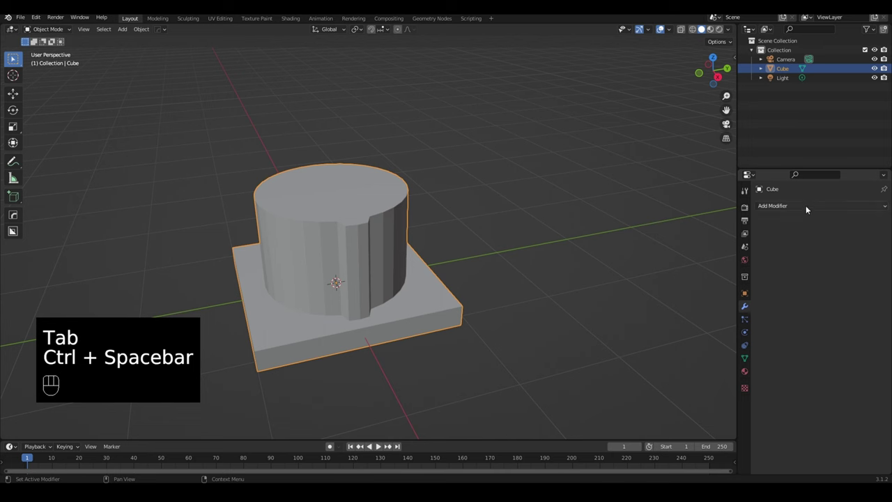
left_click_drag(810, 207, 705, 317)
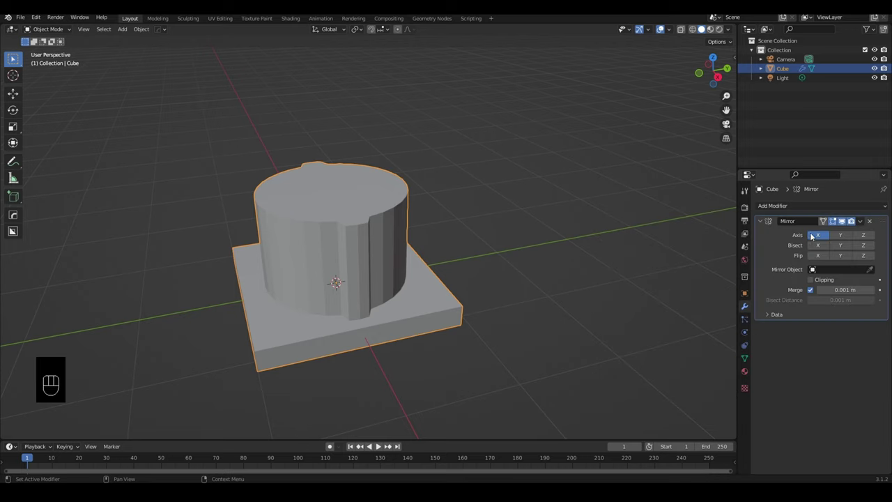
double_click(846, 240)
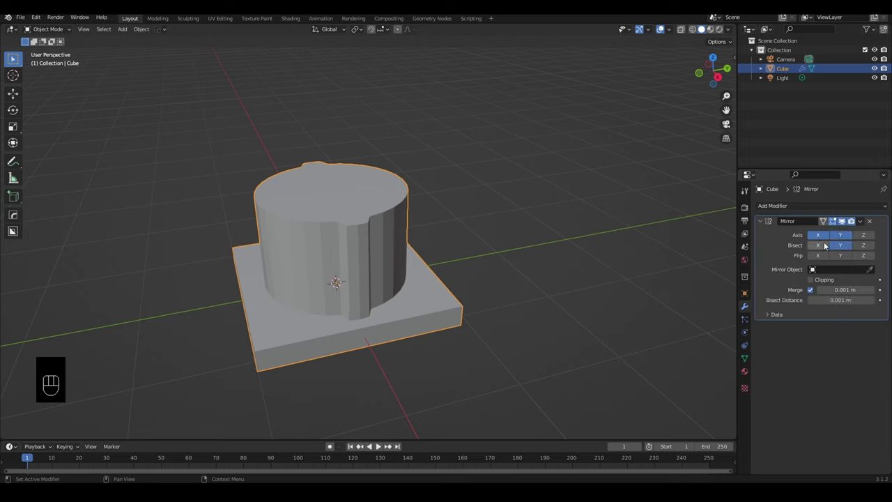
left_click(826, 243)
left_click(824, 237)
left_click(819, 242)
left_click(822, 249)
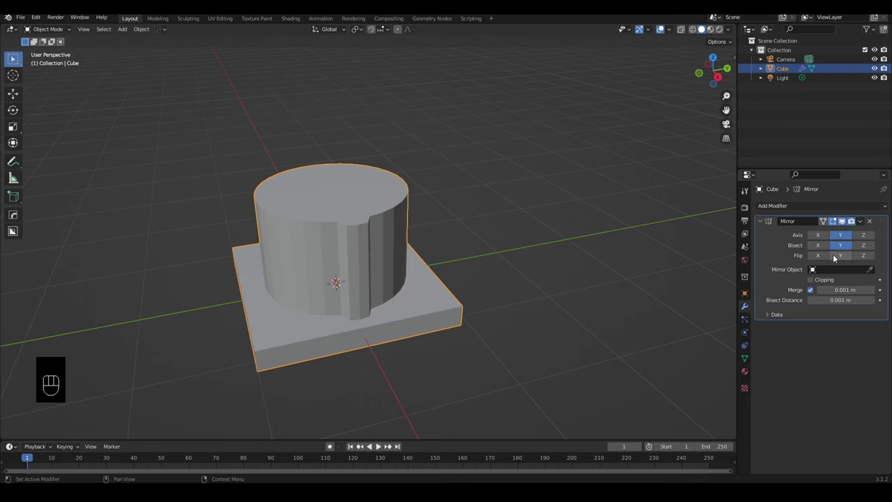
left_click(839, 256)
left_click(839, 257)
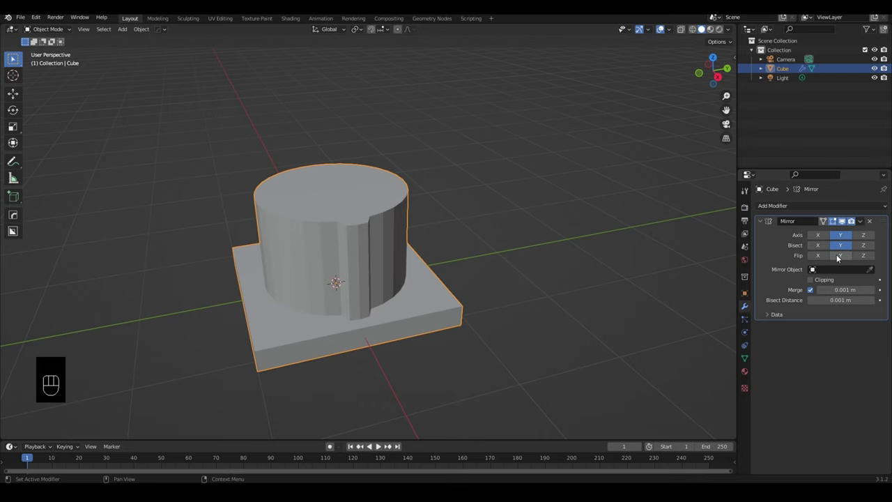
left_click_drag(639, 266, 632, 260)
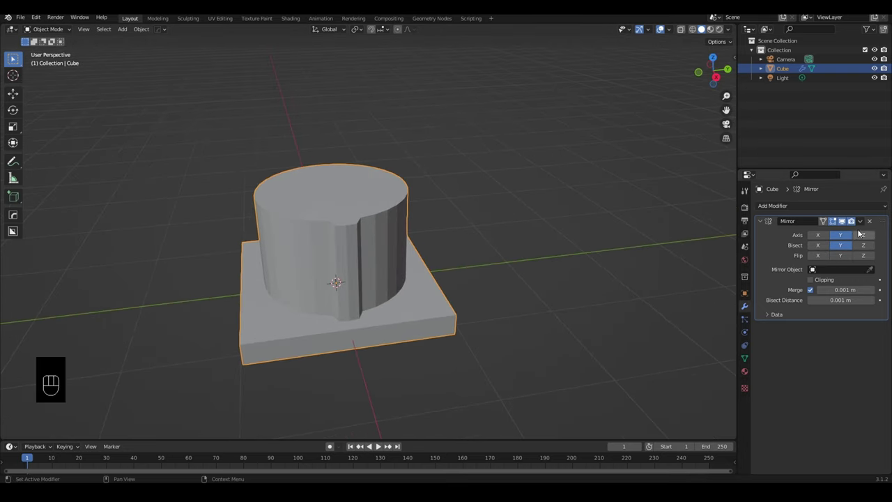
left_click_drag(864, 228, 846, 235)
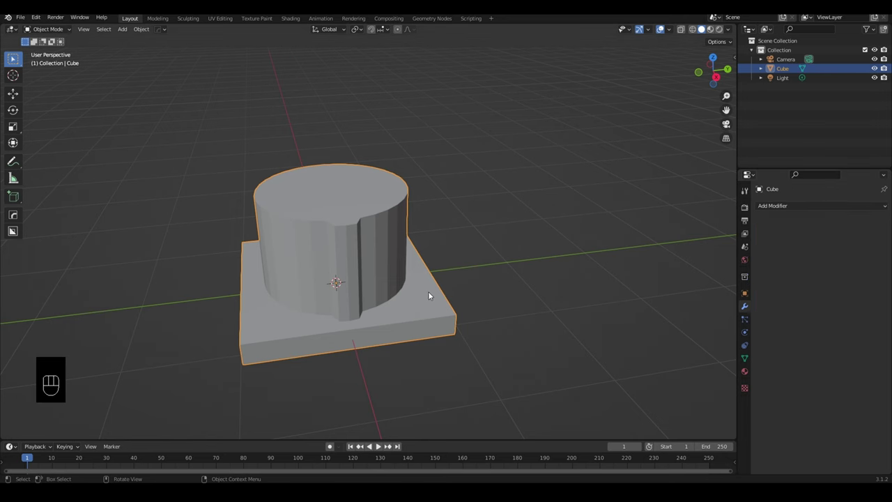
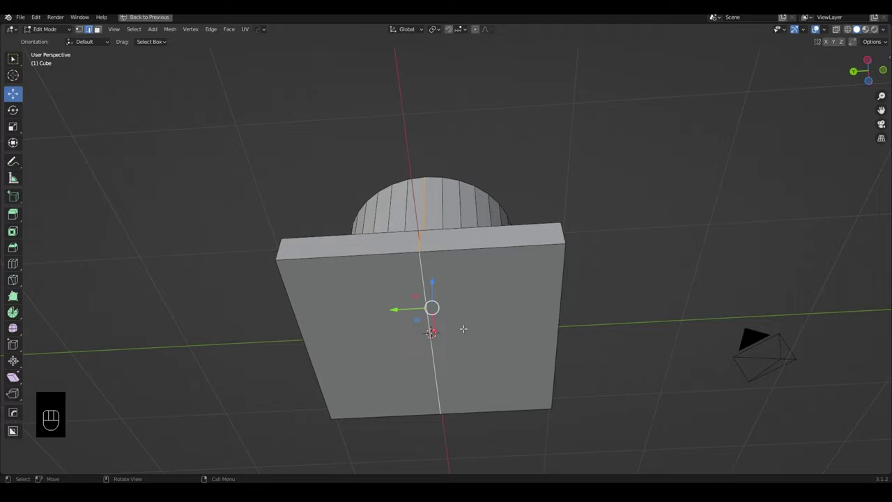
- Dissolve the extra centre edge on the base slab's side into one clean face
key("ctrl+x")
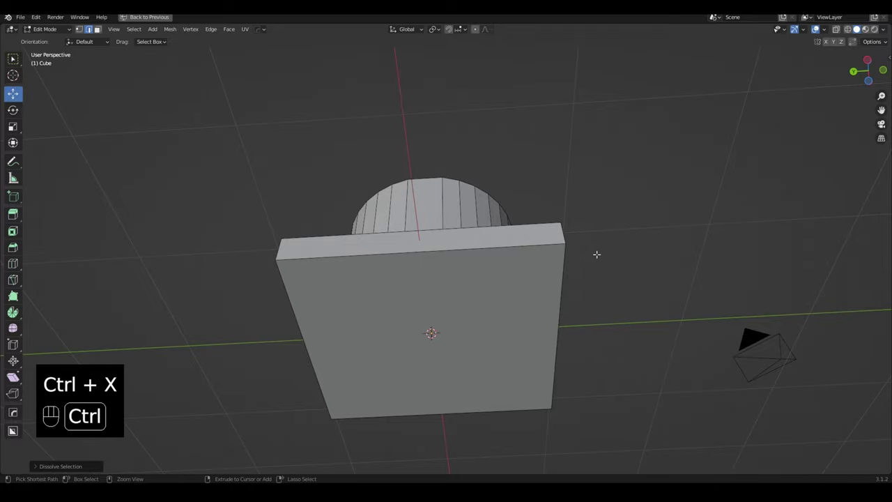
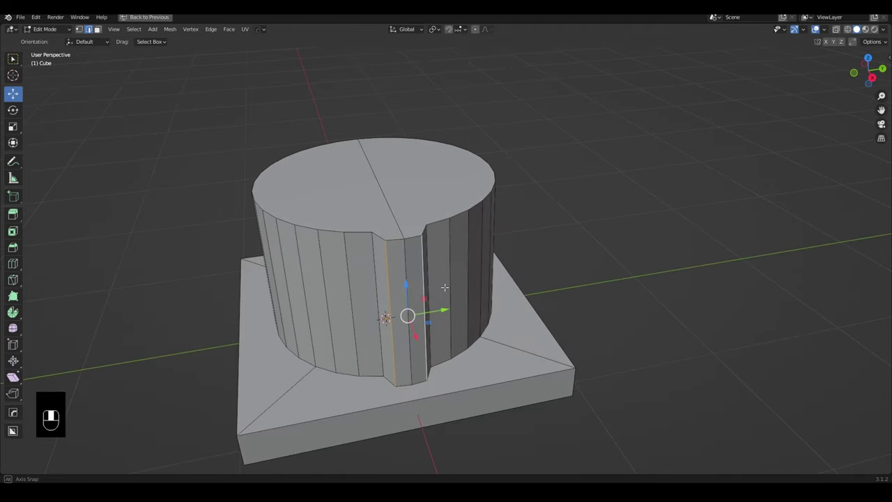
- Bevel the notch's vertical edges into a smooth multi-segment groove with Clamp Overlap on
key("ctrl+b")
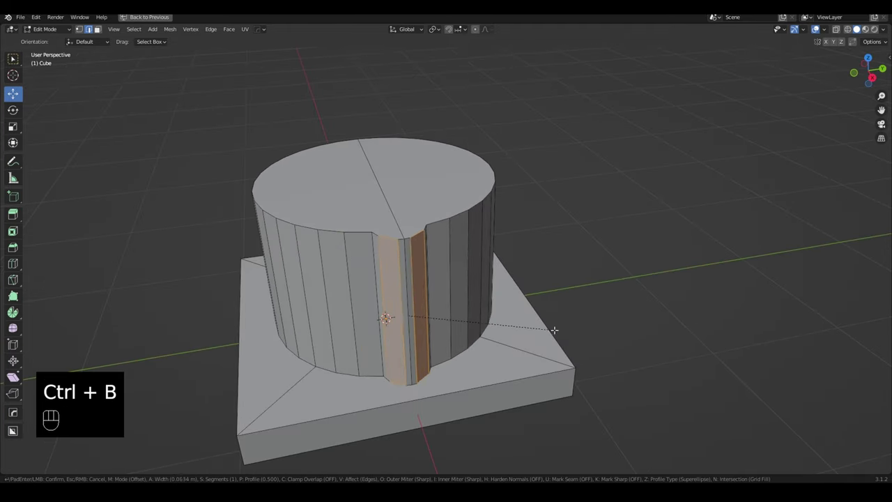
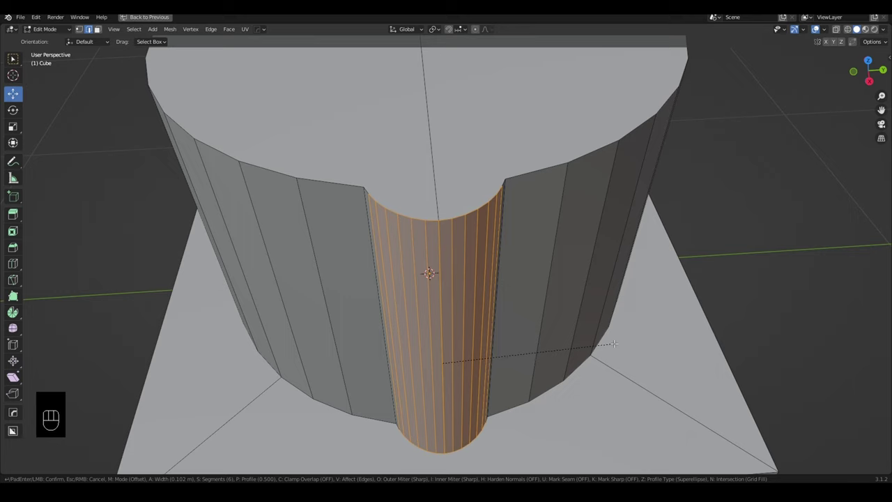
key("c")
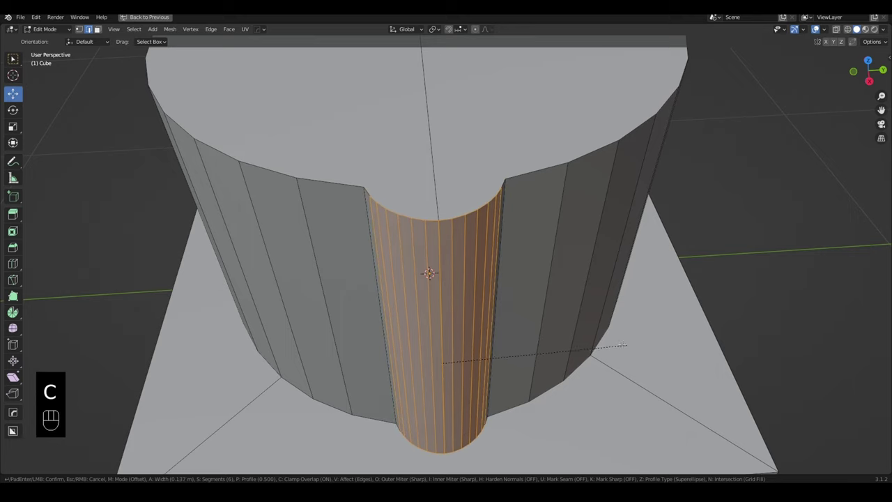
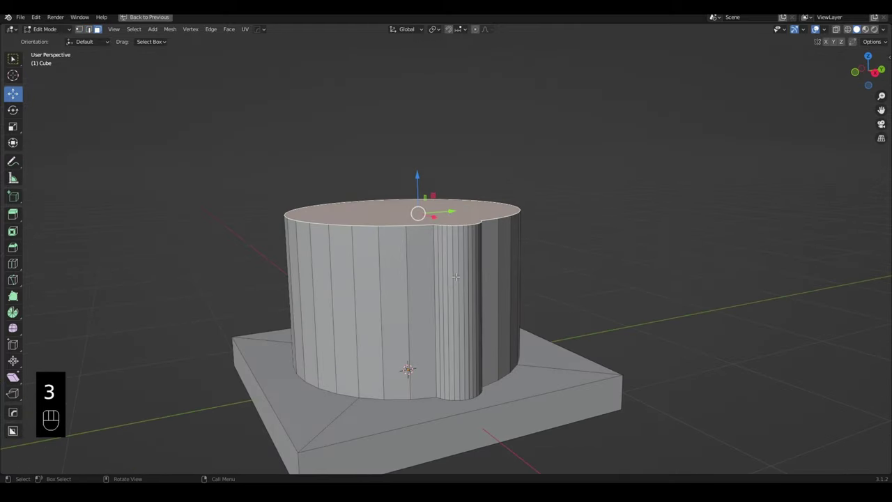
- Extrude the tower's top face, then push the top band outward into an overhanging rim
key("e")
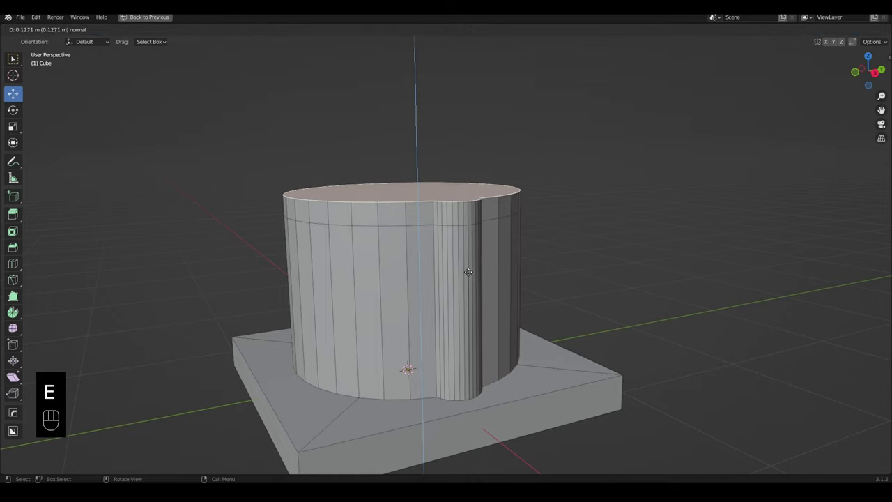
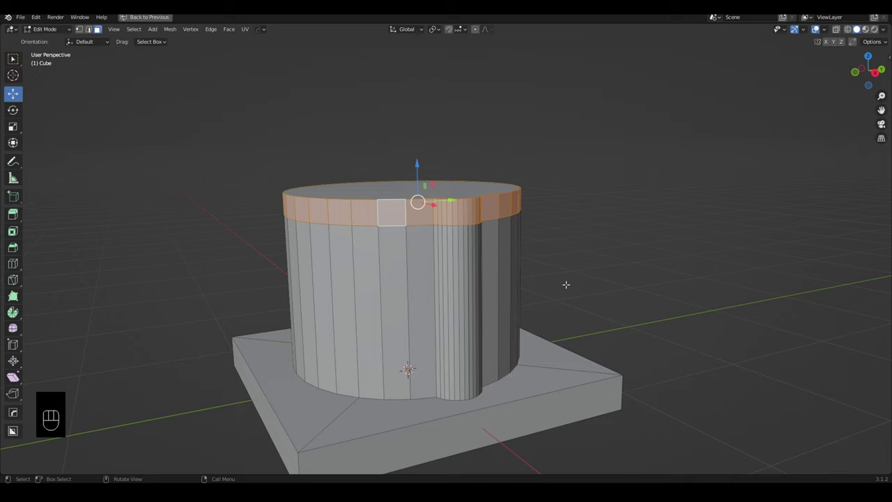
key("alt+e")
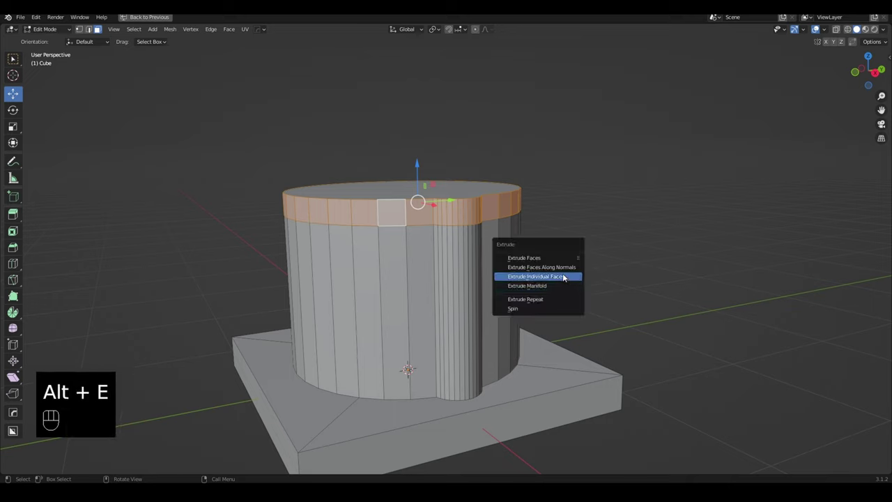
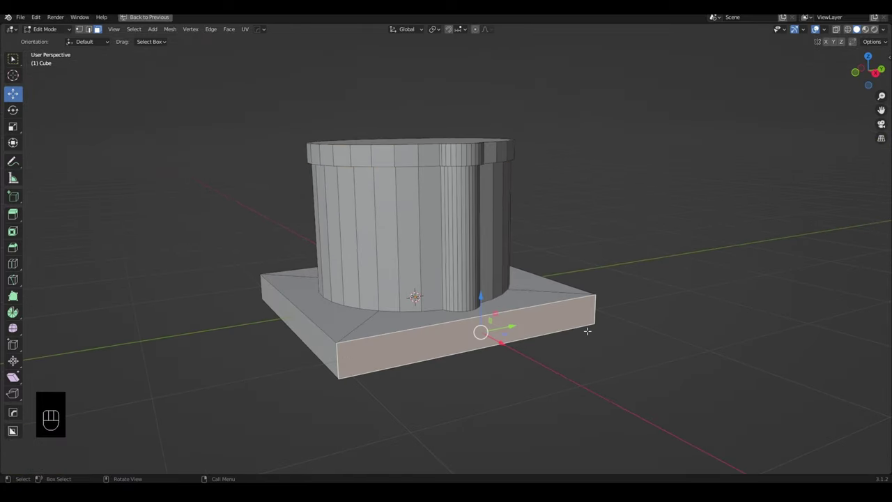
- Switch to edge selection to work on the square base slab's corners
key("2")
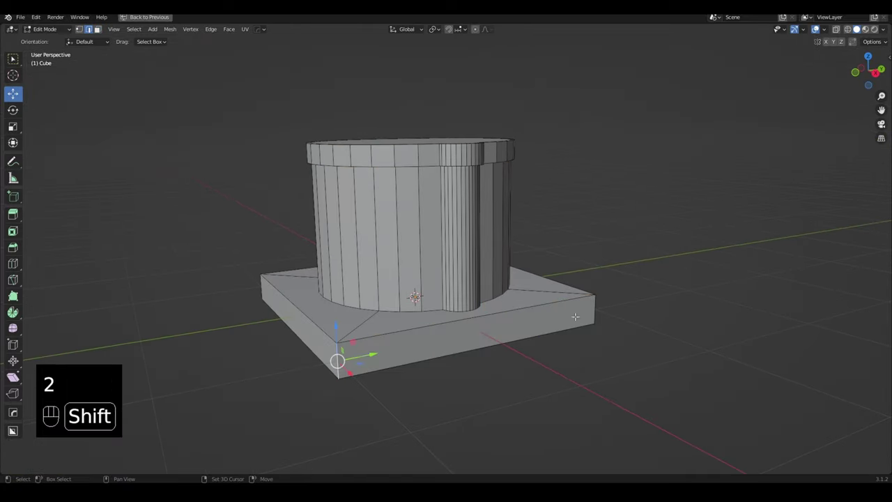
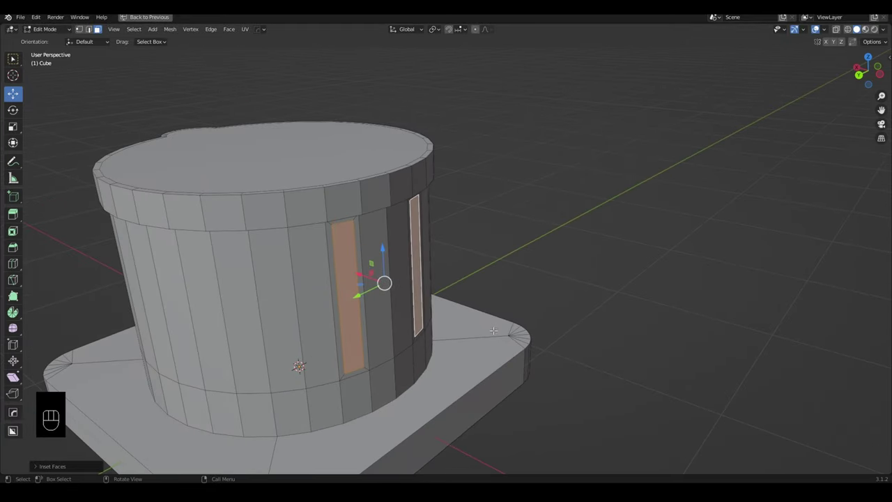
- Extrude the two inset wall panels outward and scale them along the X axis
key("e")
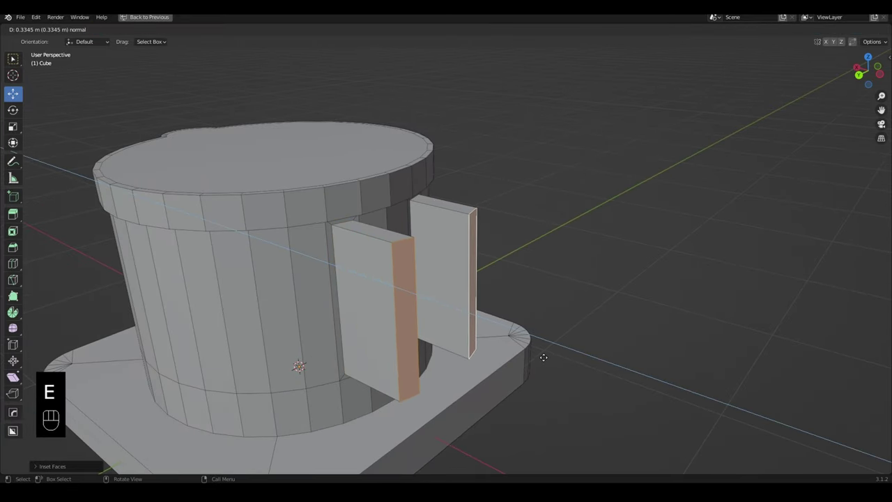
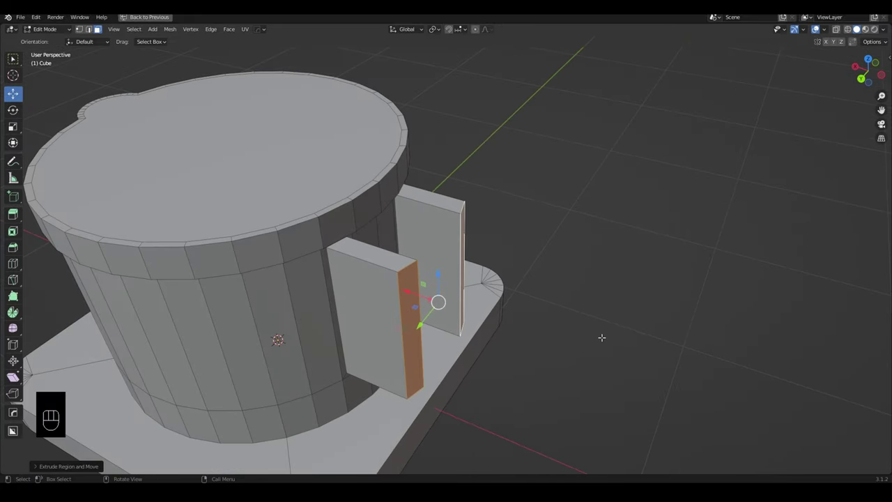
key("s")
key("x")
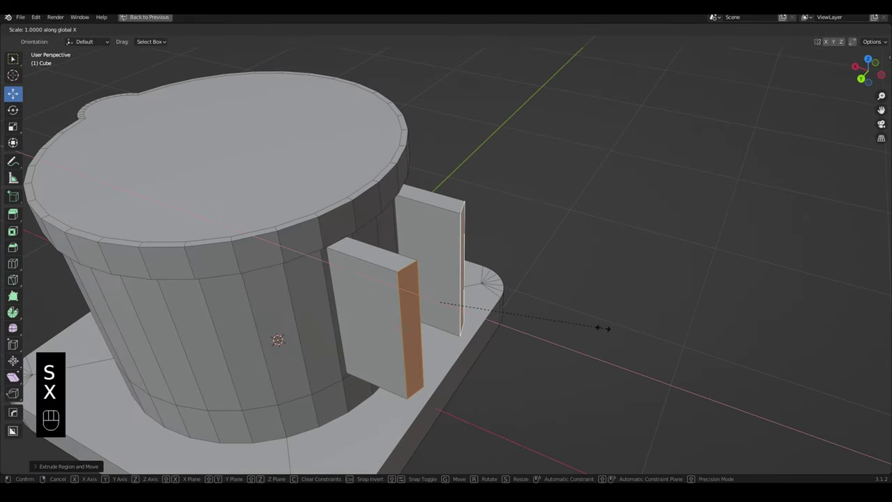
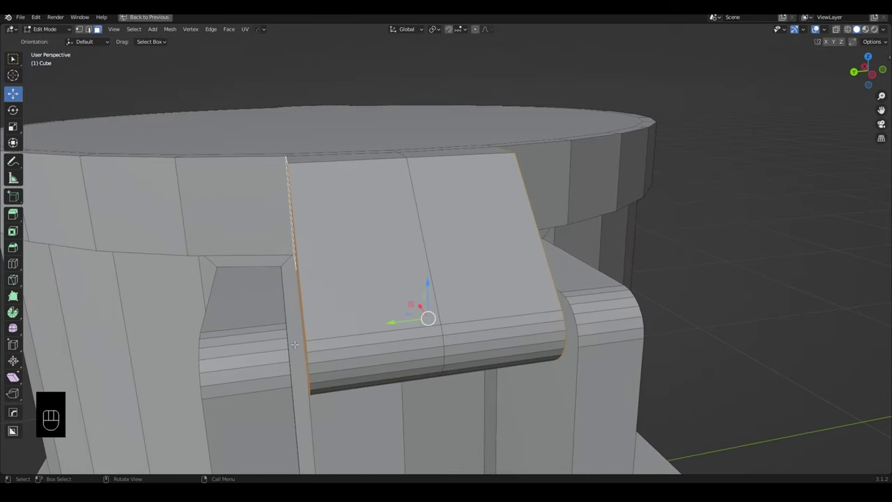
- Scale the side block's faces along Y into a sloped protrusion and return to Object Mode
key("s")
key("y")
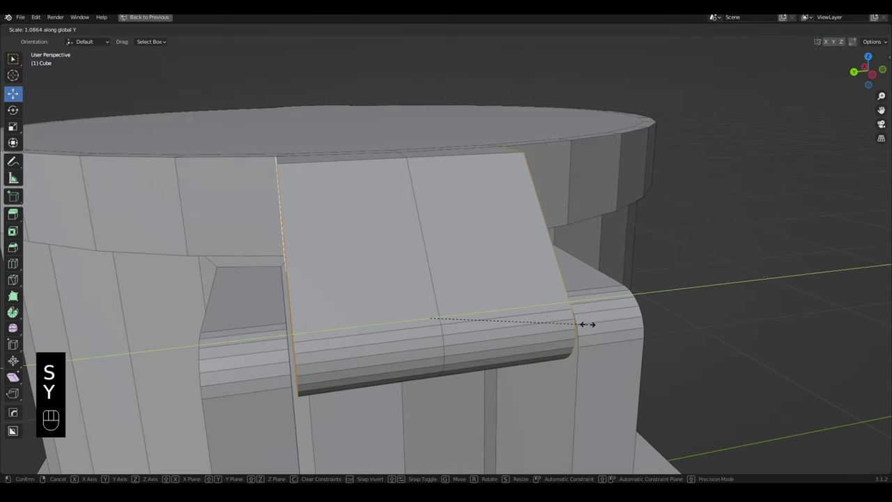
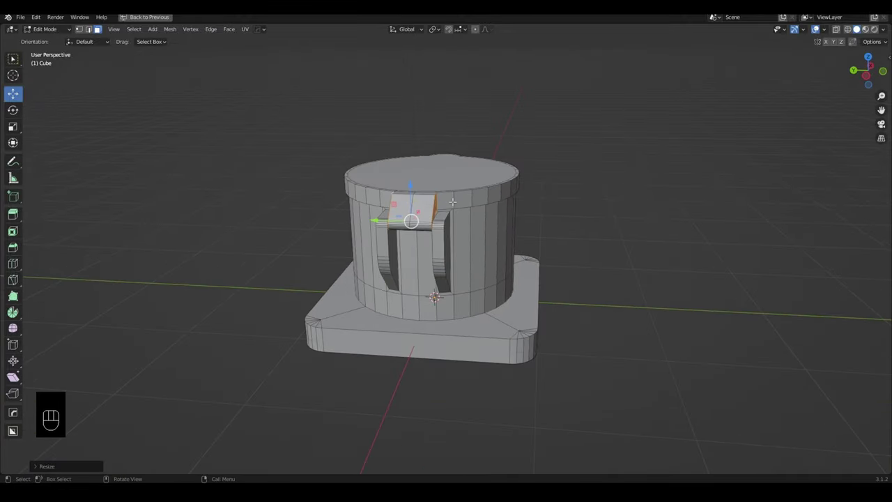
left_click_drag(506, 231, 574, 250)
left_click_drag(550, 272, 532, 226)
key("Tab")
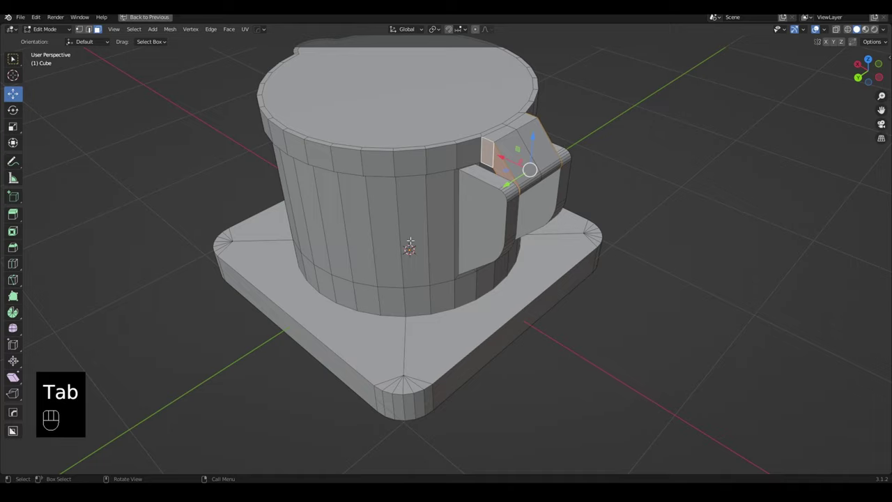
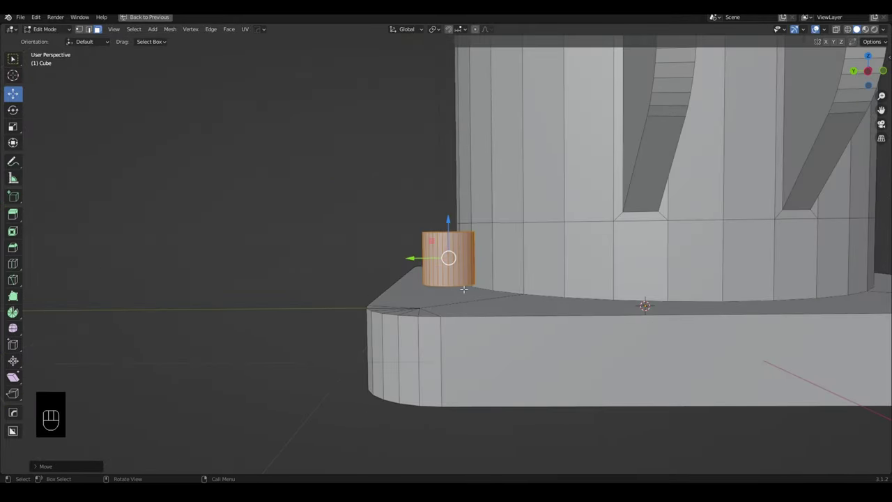
- Resize the small cylinder to fit the base slab's corner beside the tower wall
key("s")
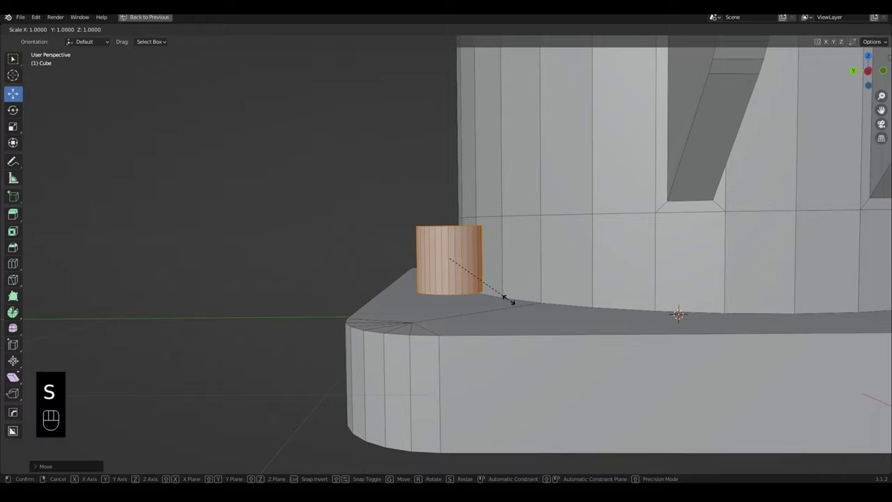
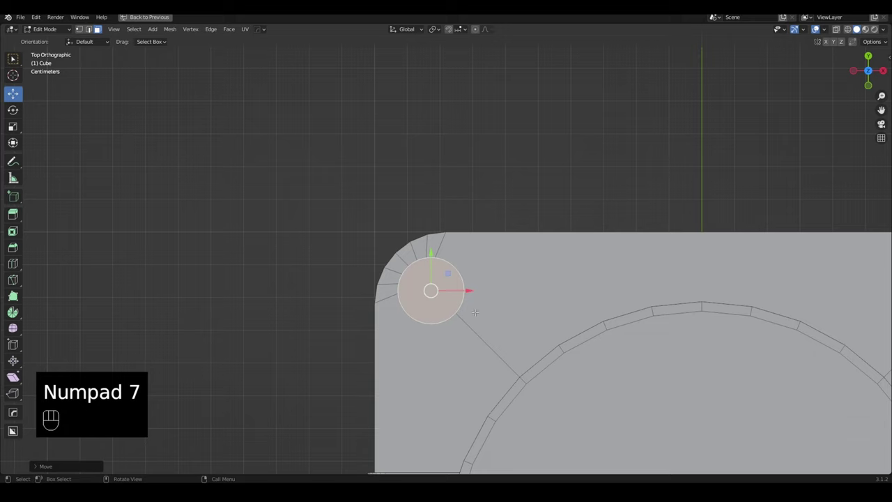
- Move the small cylinder into the rounded front corner and select it whole
key("g")
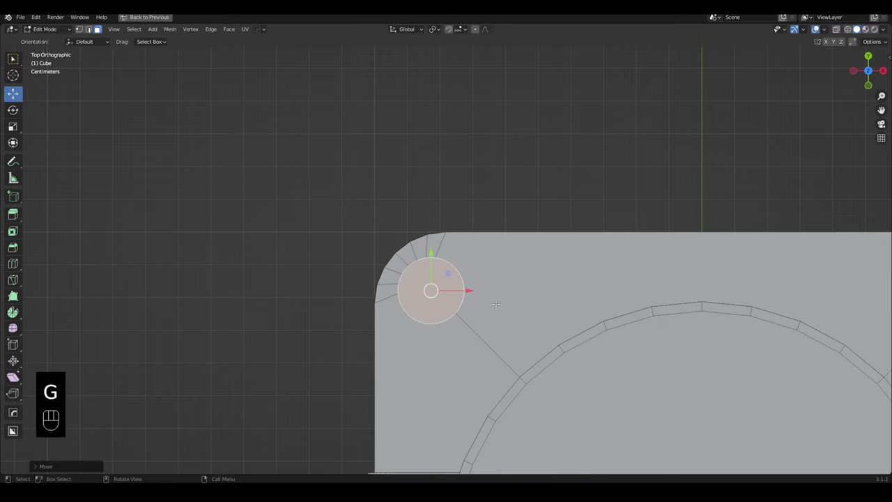
key("ctrl+l")
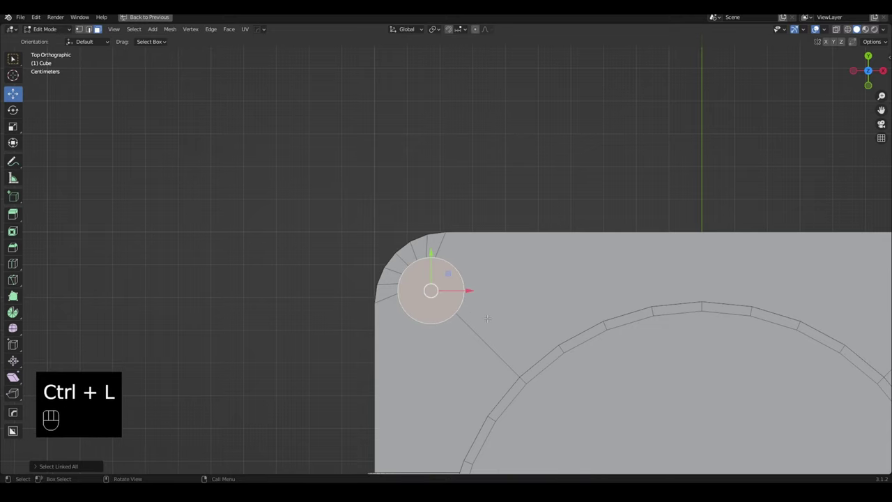
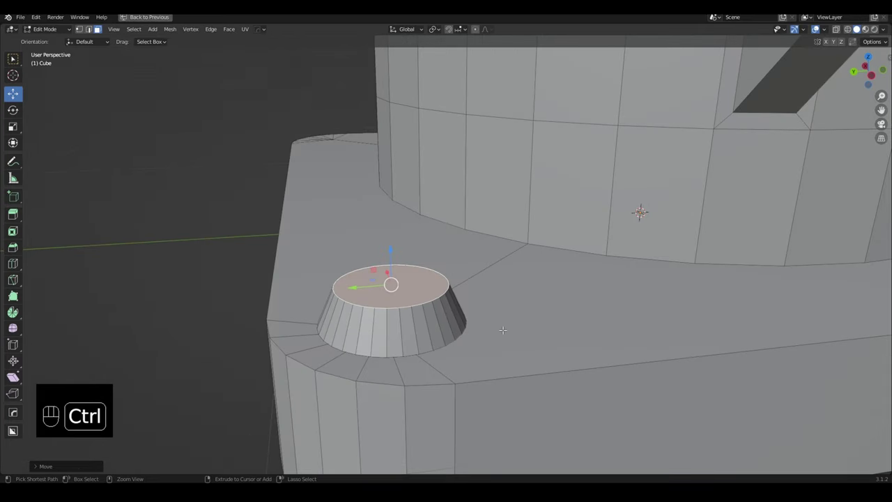
- Bevel the small cylinder's top twice with several segments into a rounded dome
key("ctrl+b")
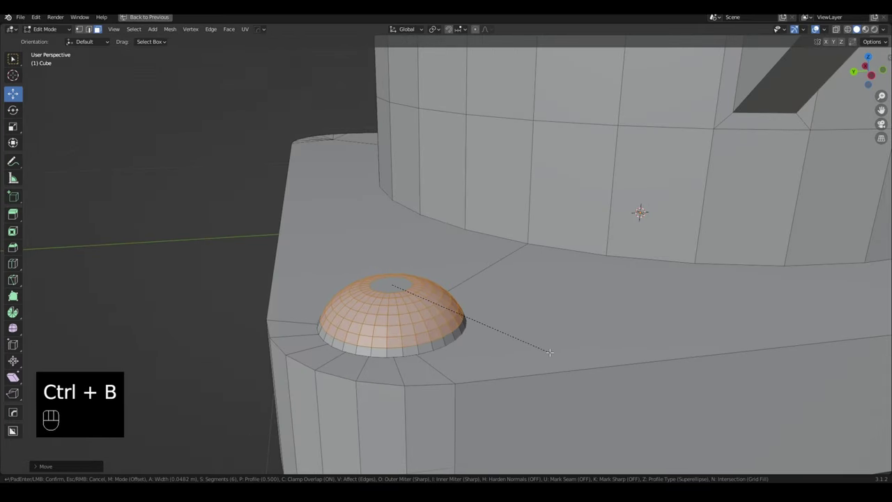
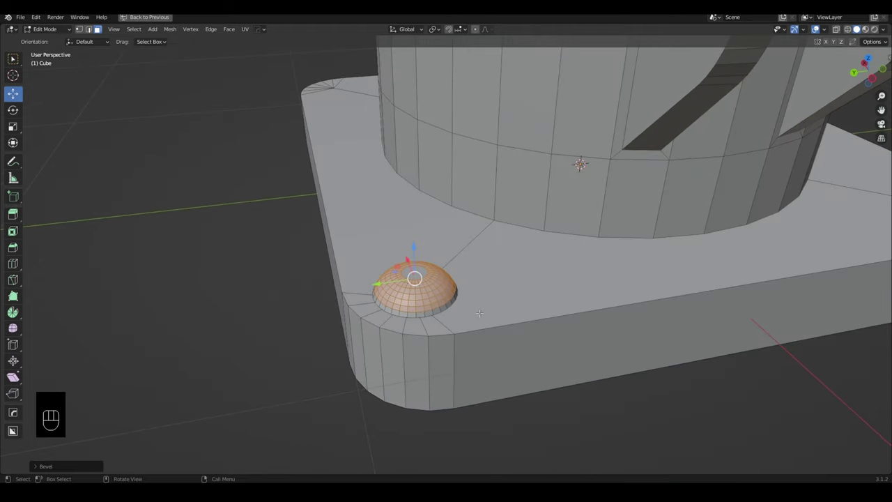
key("ctrl+z")
key("ctrl+b")
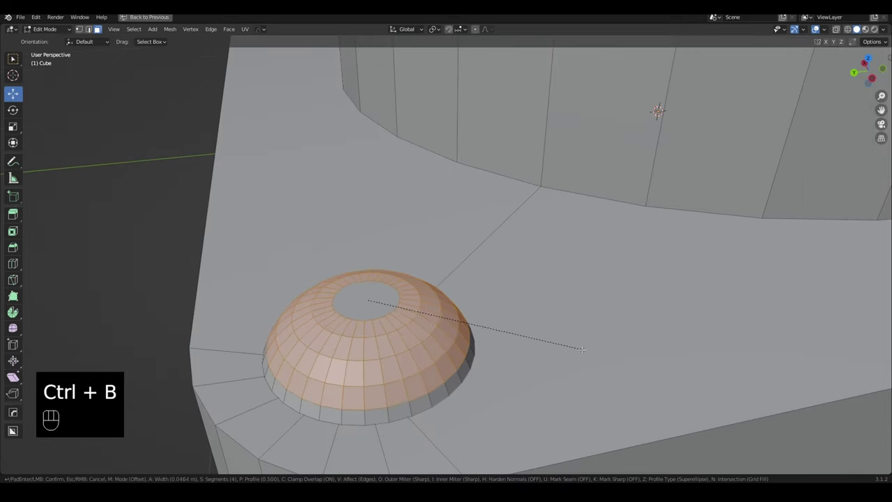
left_click(818, 25)
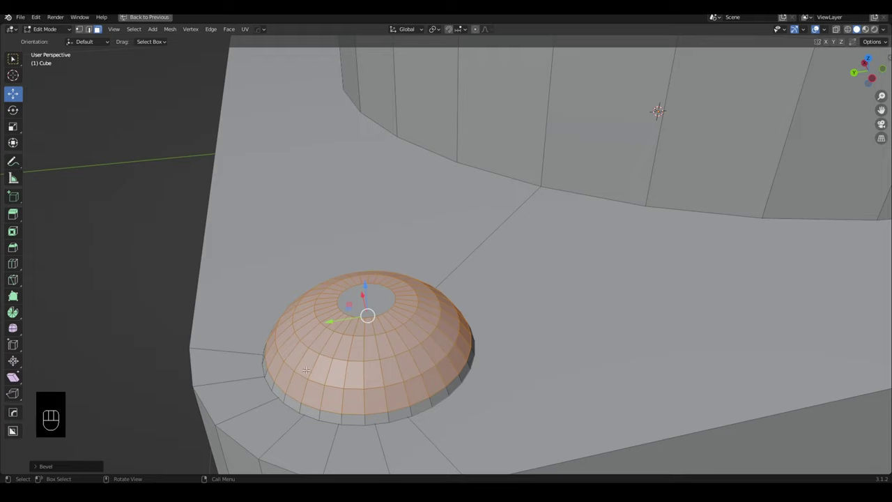
left_click(819, 25)
- Pivot around the 3D cursor and duplicate the corner dome toward the other base corners
key("ctrl+l")
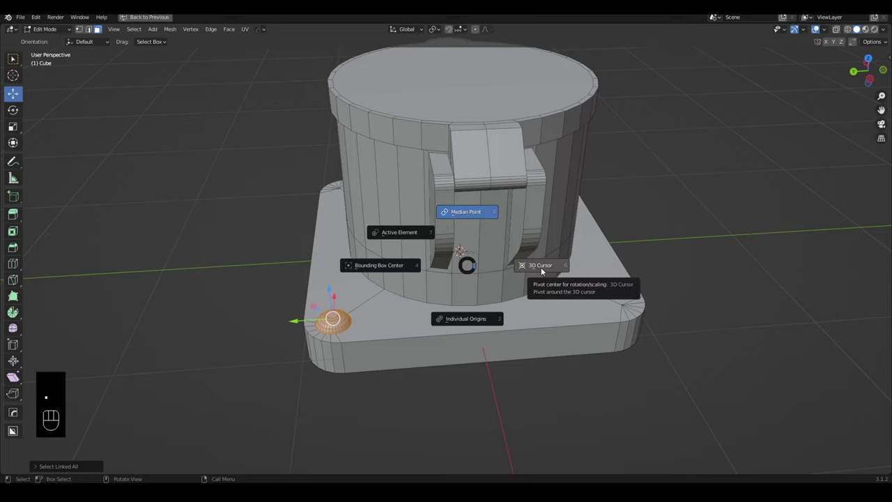
middle_click(818, 25)
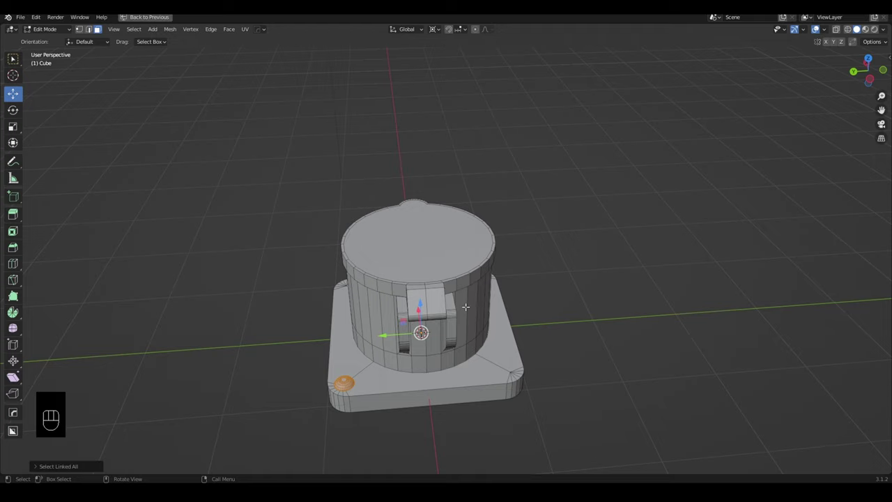
middle_click(818, 25)
middle_click(819, 26)
middle_click(818, 25)
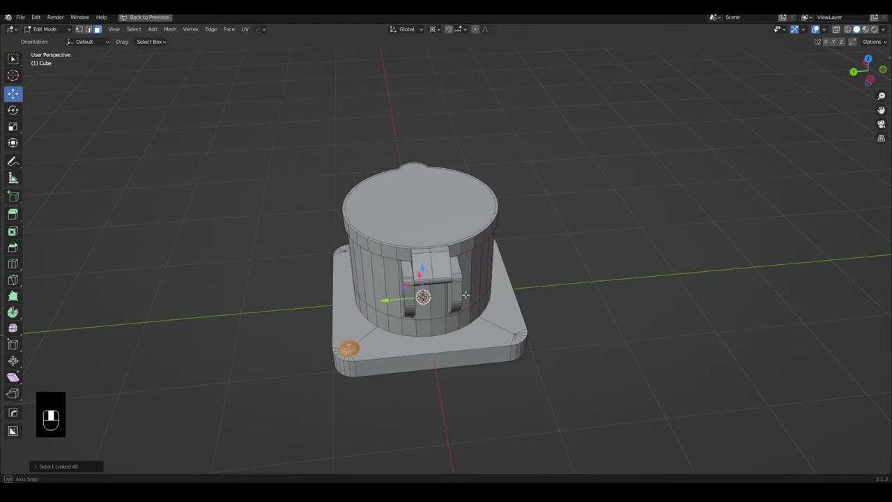
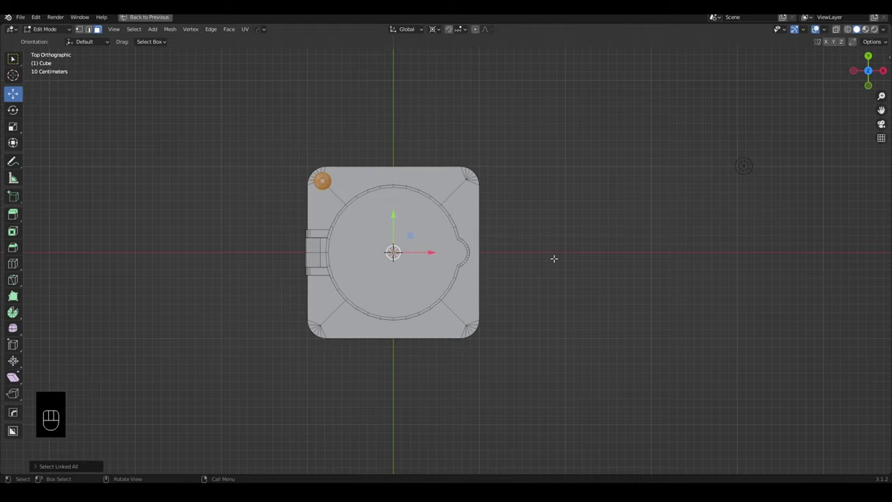
key("shift+d")
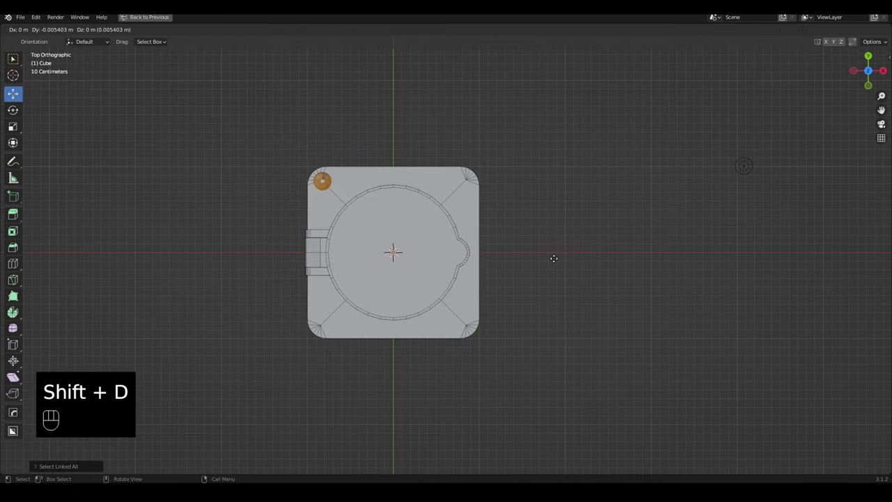
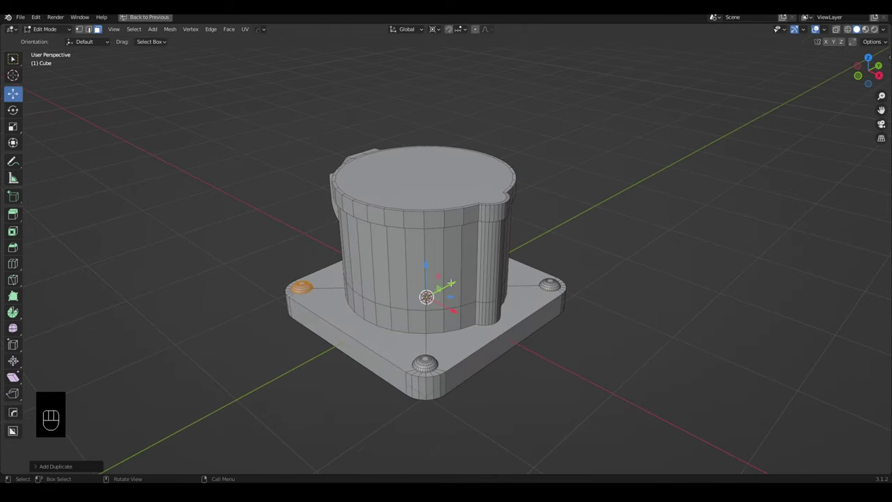
- Duplicate the whole tower in Object Mode and move the copy into a new 'Dose_Low' collection
key("Tab")
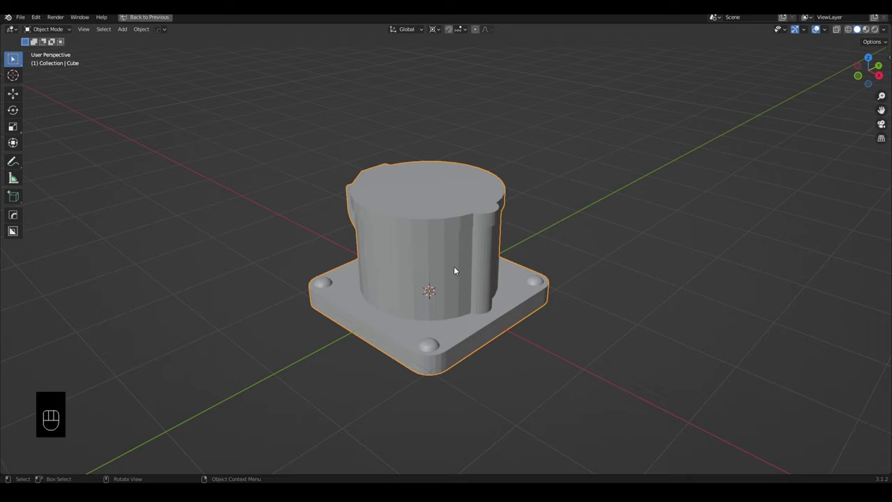
key("shift+d")
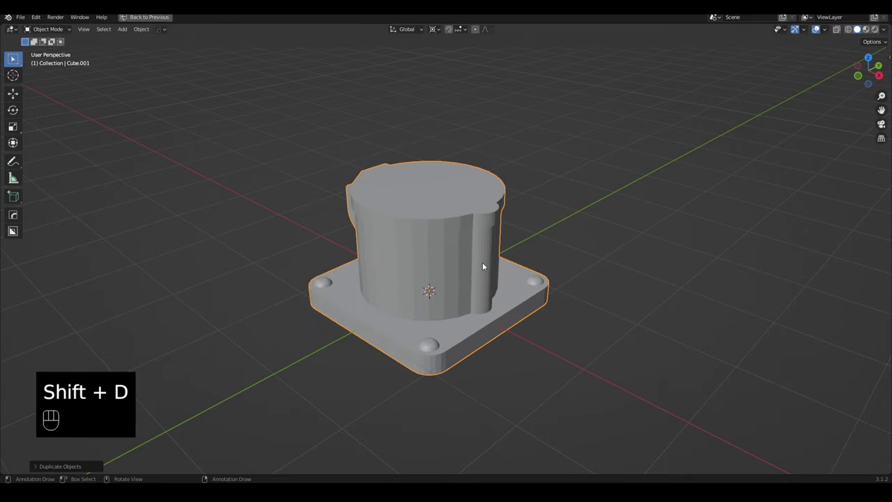
key("m")
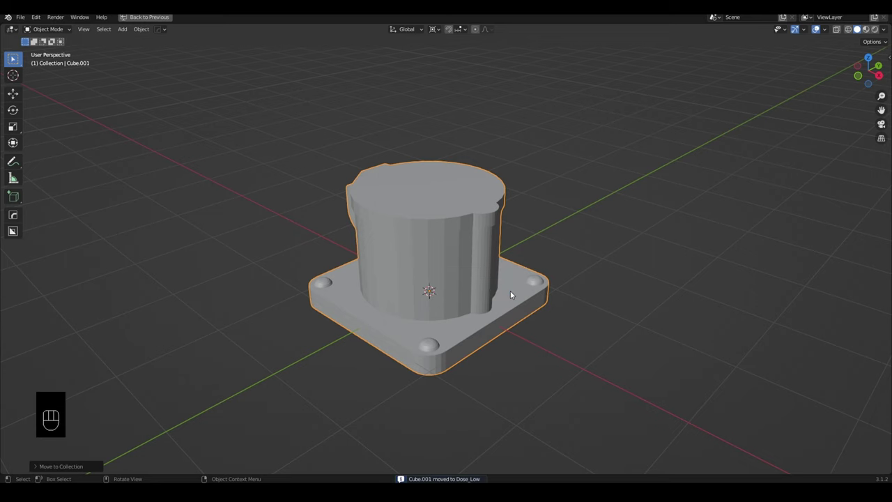
key("ctrl+space")
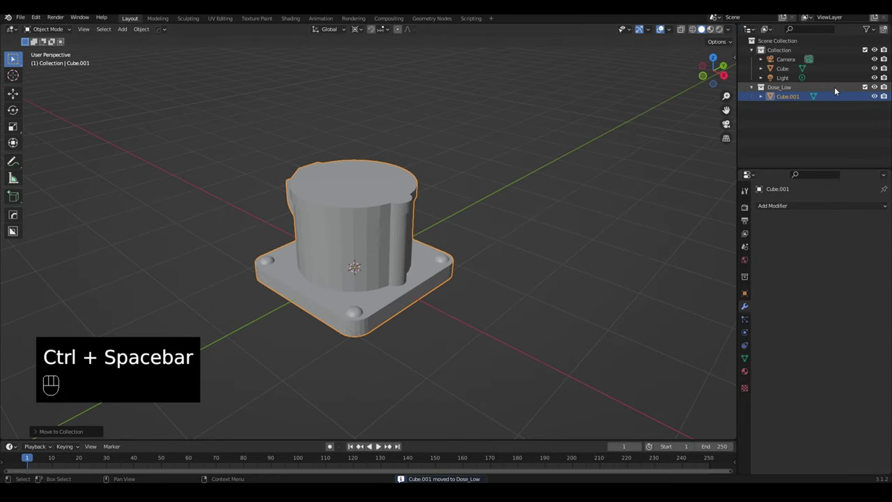
- Exclude the Dose_Low collection in the Outliner and reselect the original Cube
left_click(868, 87)
left_click(322, 228)
left_click_drag(356, 238, 370, 220)
left_click_drag(375, 225, 394, 231)
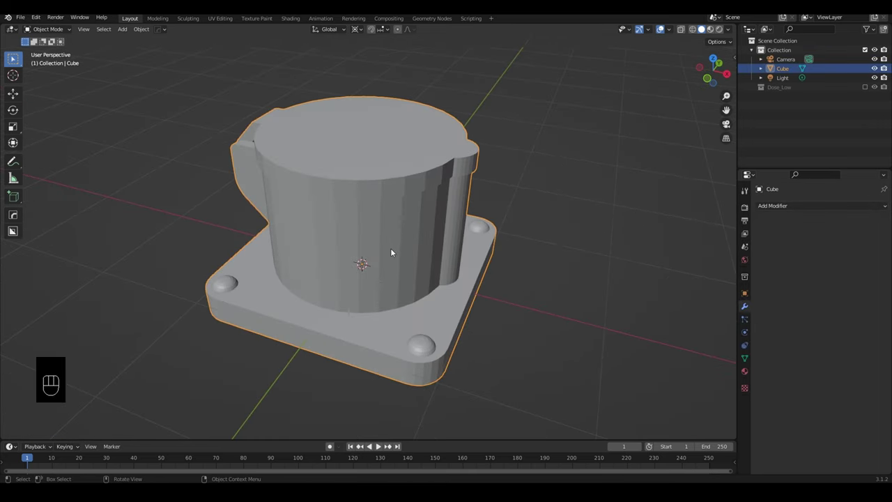
left_click(414, 299)
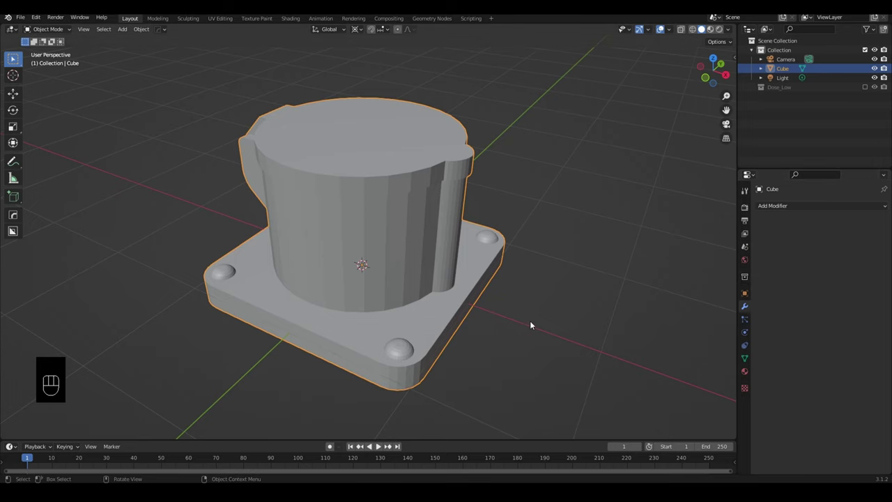
- Apply the Eevee HQ viewport look from the Alt+V pie menu and zoom in on the tower
key("alt+v")
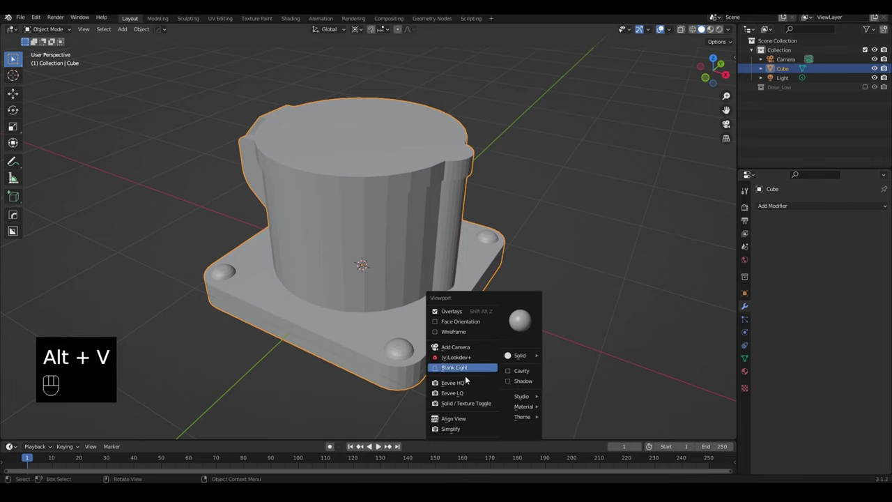
left_click_drag(543, 292, 534, 289)
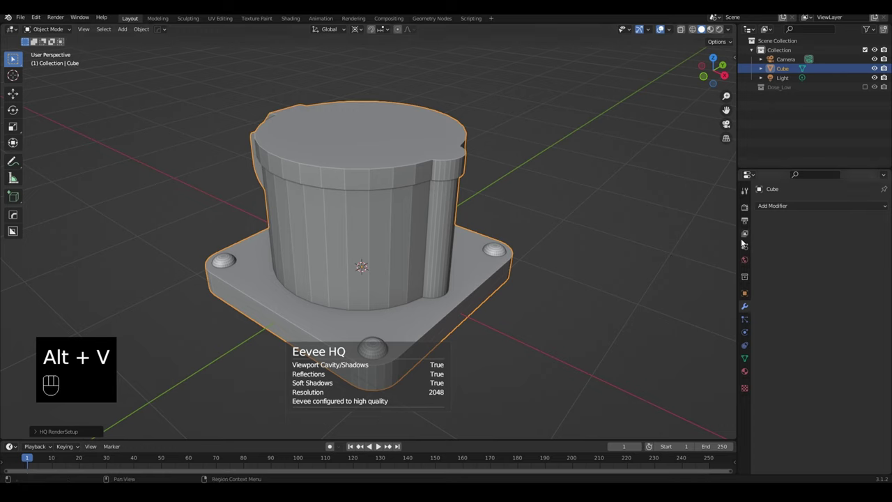
left_click(475, 253)
left_click_drag(479, 244, 445, 302)
left_click_drag(460, 293, 444, 289)
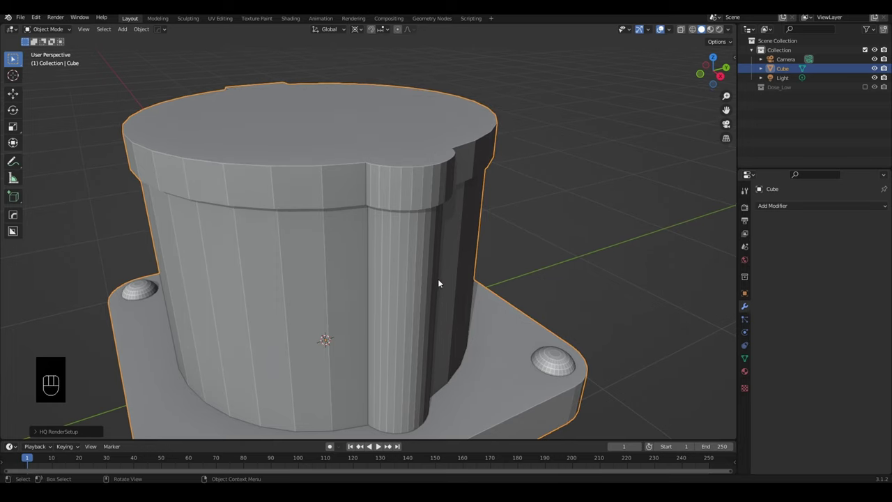
- Add a Hard Ops Bevel modifier with 0.1 m width, one segment and a 30° angle limit
key("q")
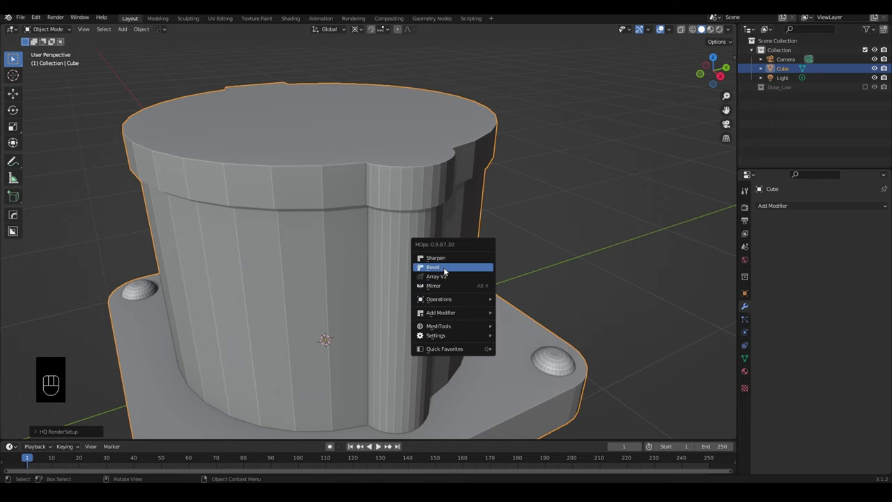
left_click_drag(772, 207, 709, 244)
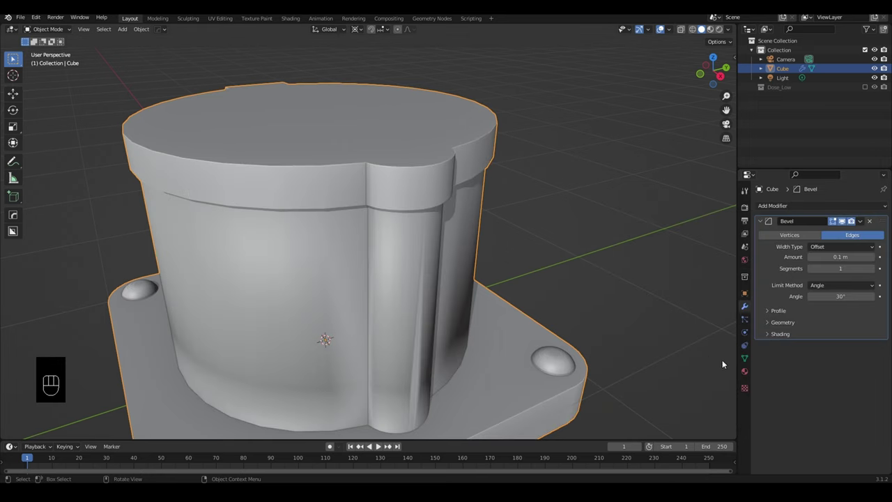
left_click(751, 361)
left_click(790, 389)
left_click(813, 404)
left_click(771, 387)
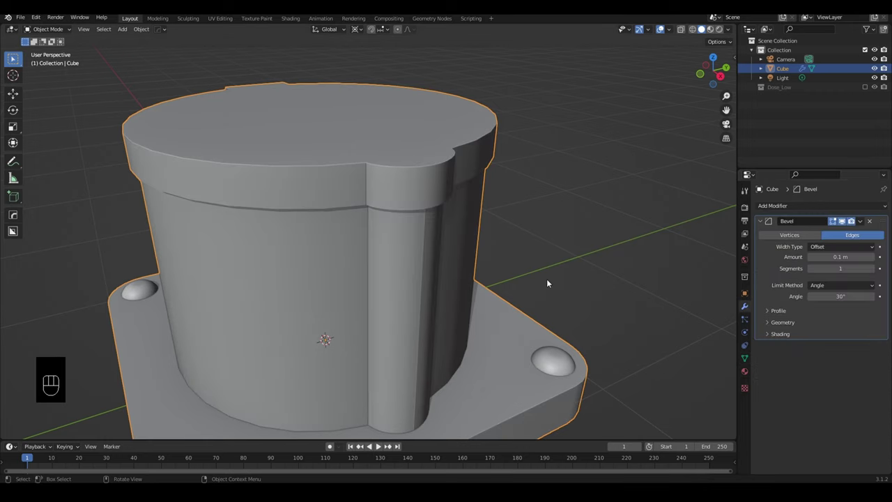
left_click_drag(524, 302, 501, 295)
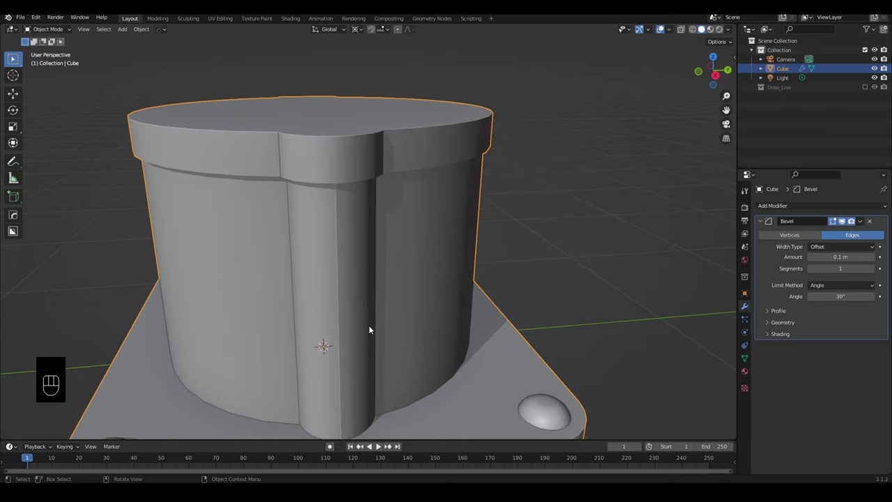
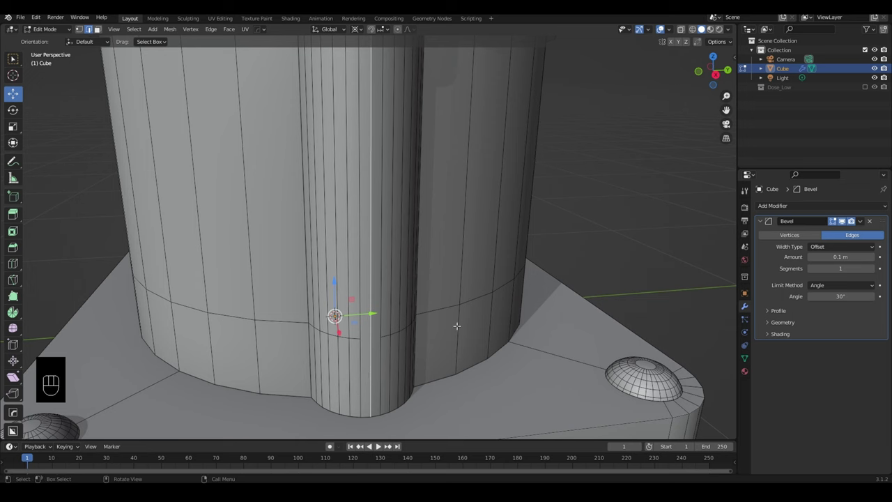
- Dissolve the extra pillar edge and slide the nearby vertices and base edge into place
key("ctrl+space")
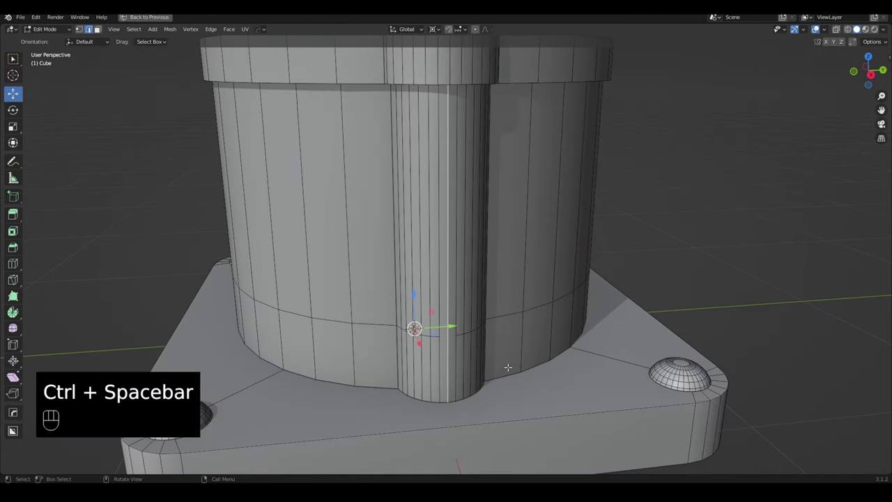
key("ctrl+x")
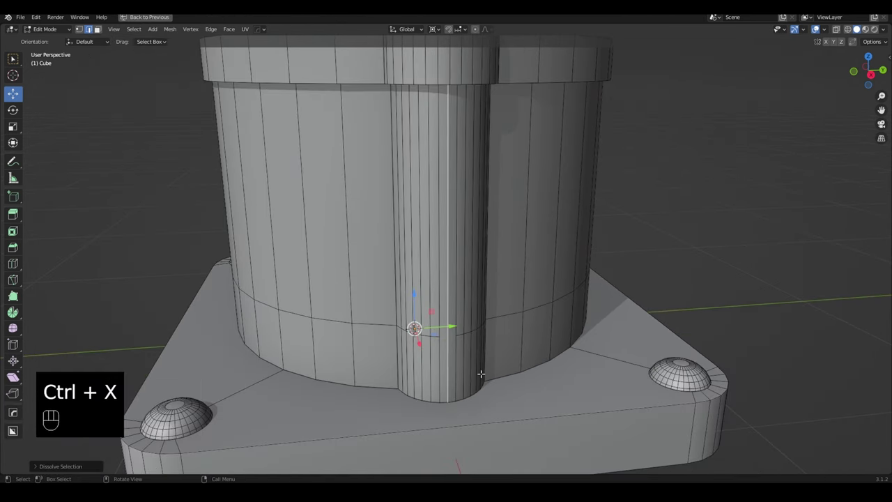
key("g")
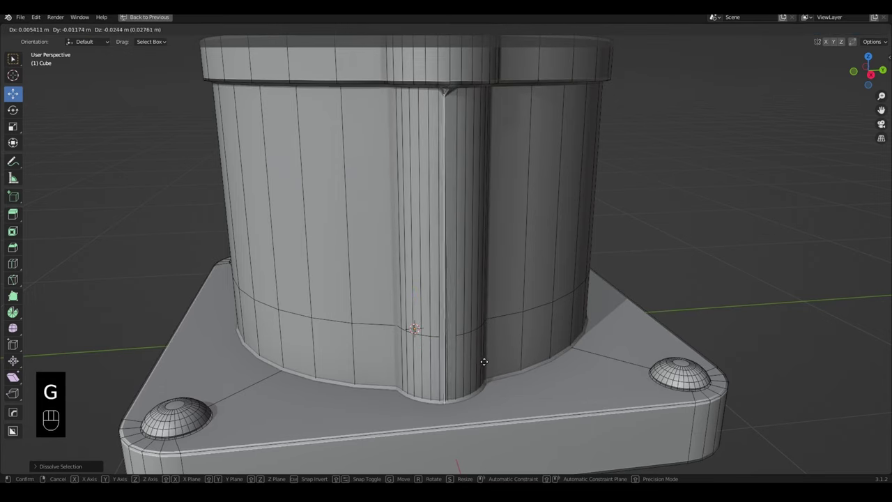
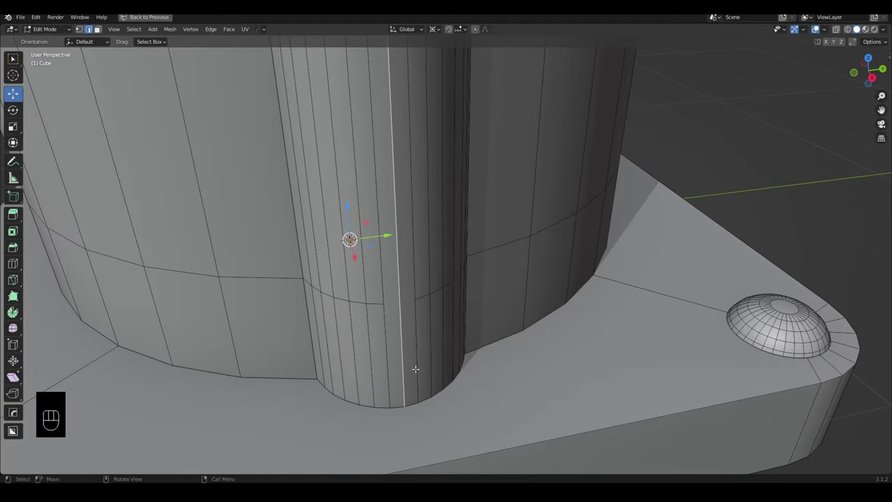
key("g")
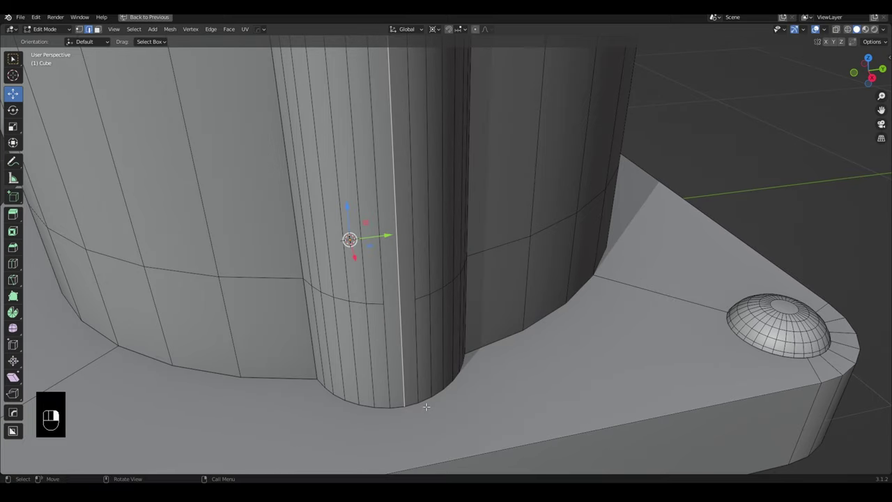
key("g")
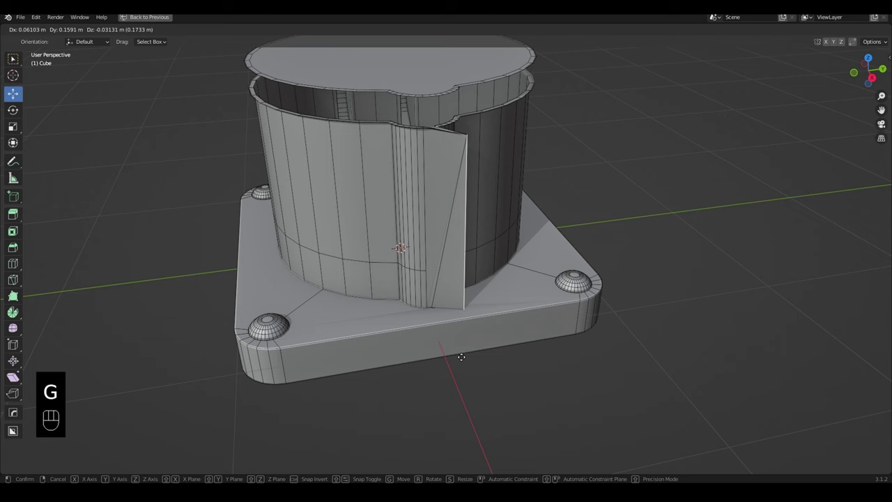
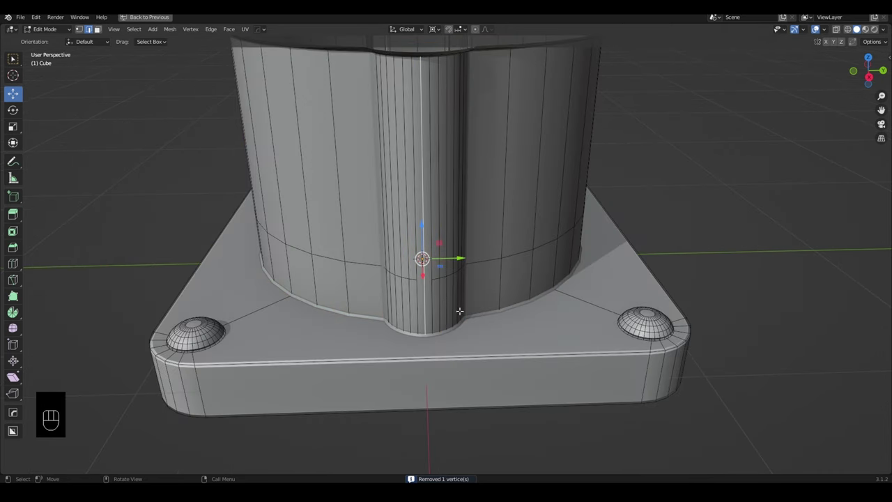
key("g")
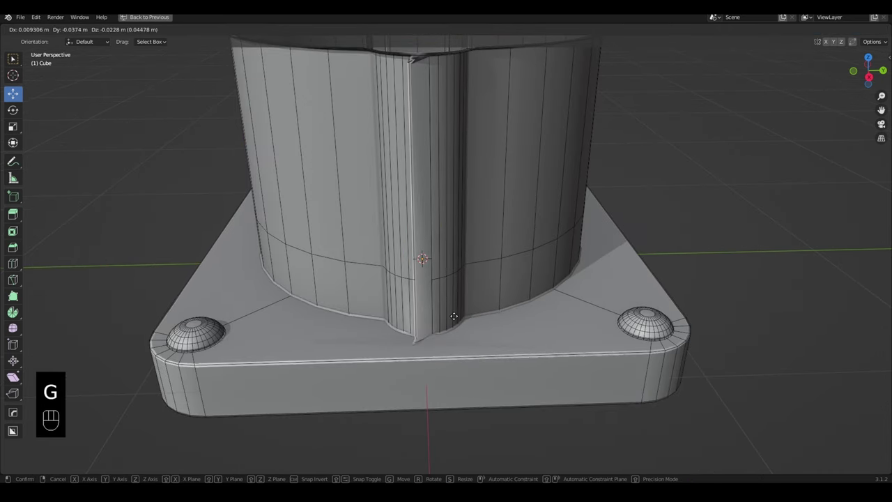
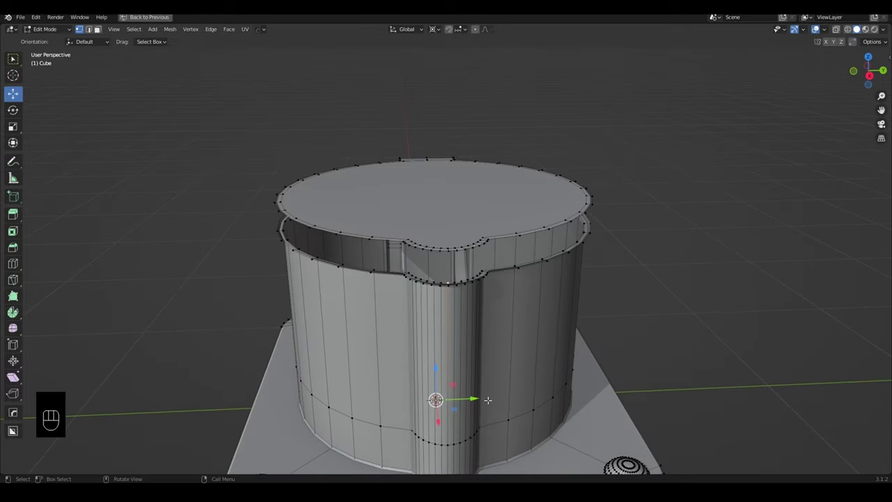
- Restore the window layout and return to Object Mode to inspect the bevelled tower
key("alt+h")
key("Tab")
left_click_drag(498, 328, 508, 338)
left_click_drag(504, 346, 491, 305)
- Set the Bevel modifier to 0.002 m width with 7 segments and inspect the rounded edges
key("ctrl+space")
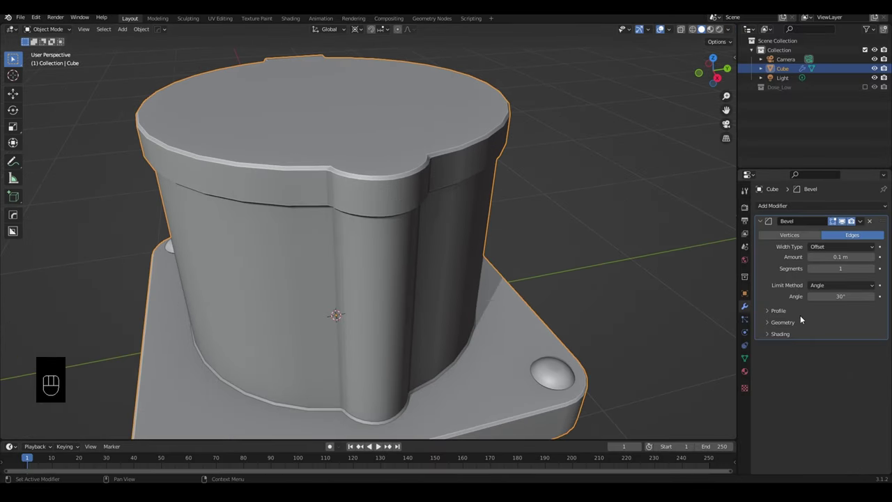
left_click(775, 324)
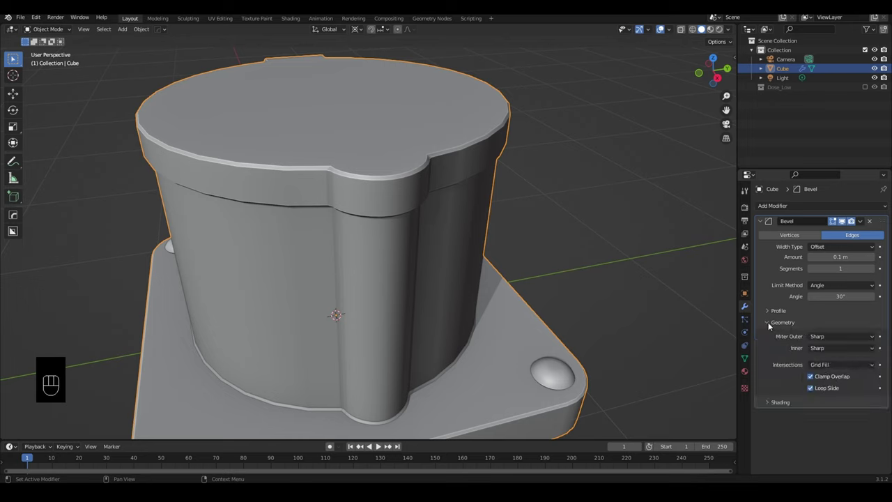
left_click(770, 325)
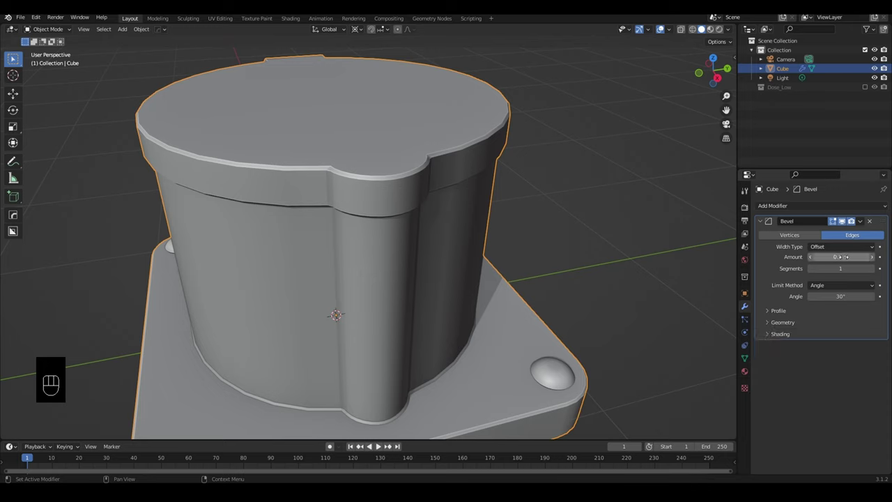
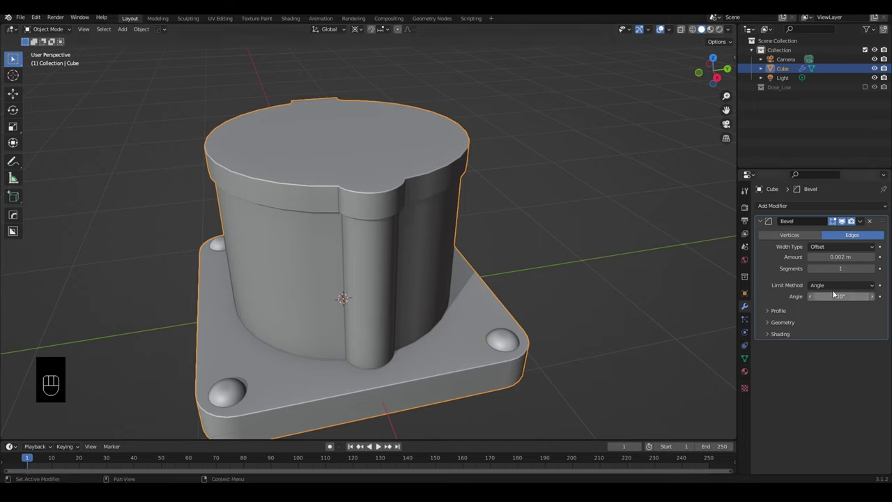
left_click(874, 272)
left_click(874, 272)
double_click(874, 273)
left_click(874, 272)
left_click_drag(429, 251, 480, 228)
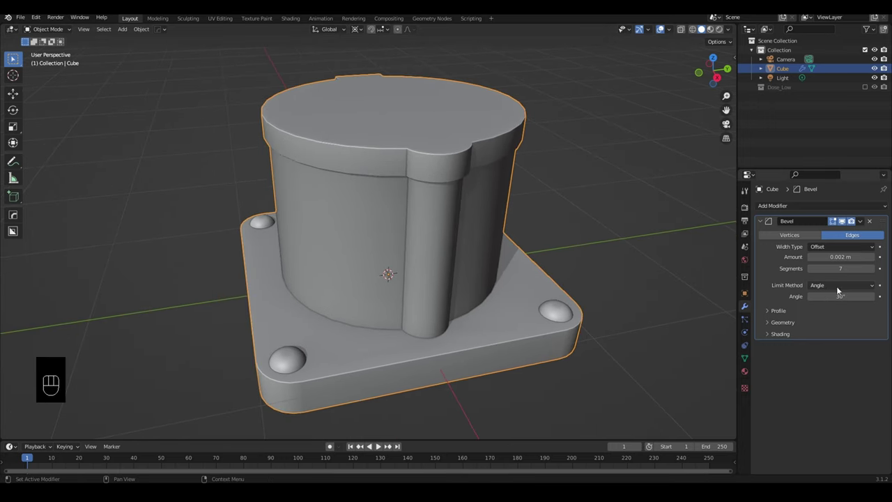
left_click_drag(409, 294, 404, 302)
left_click_drag(575, 292, 585, 277)
middle_click(584, 280)
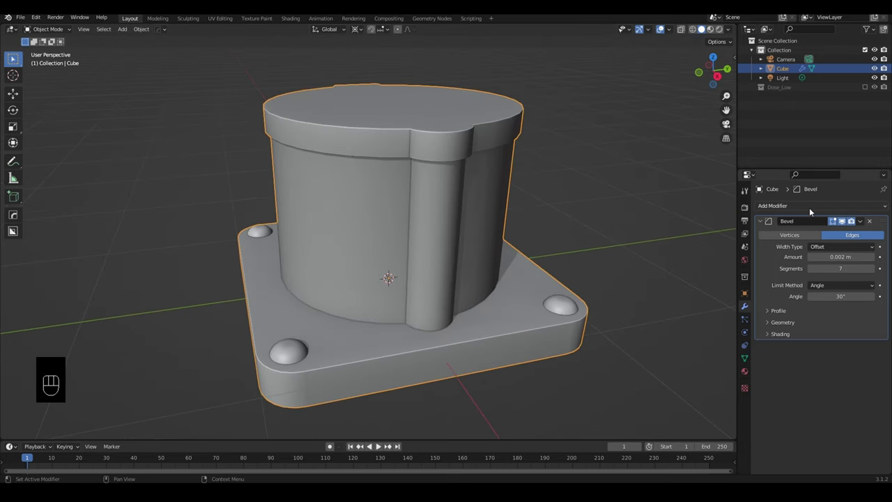
- Stack a Subdivision Surface modifier after the Bevel and inspect the smoothed surface
left_click_drag(813, 211, 590, 286)
left_click_drag(588, 289, 608, 293)
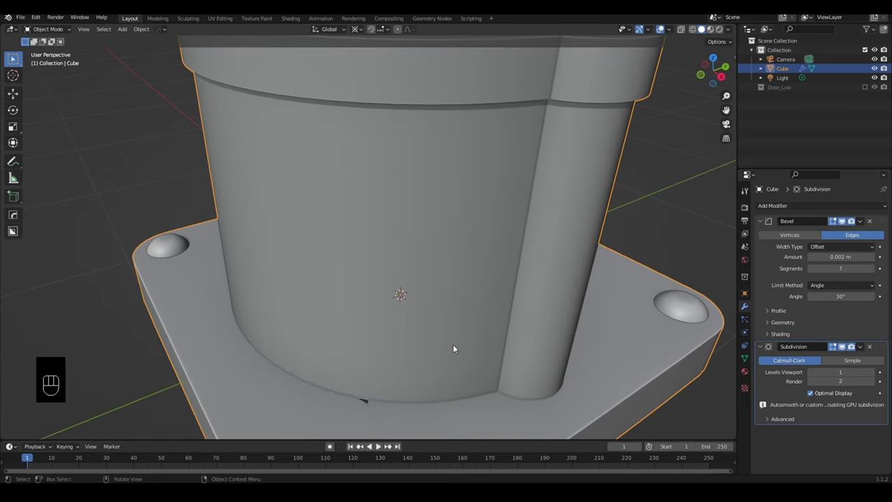
middle_click(424, 383)
left_click_drag(458, 186, 460, 203)
middle_click(447, 231)
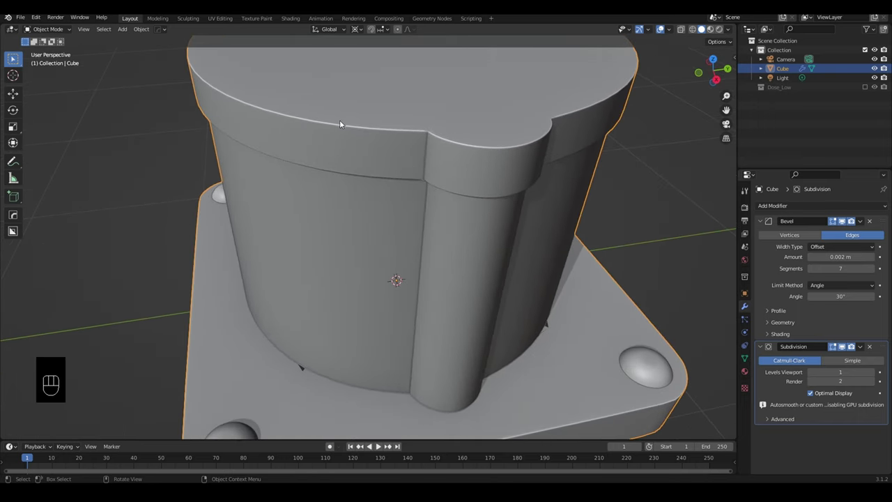
left_click_drag(454, 227, 454, 219)
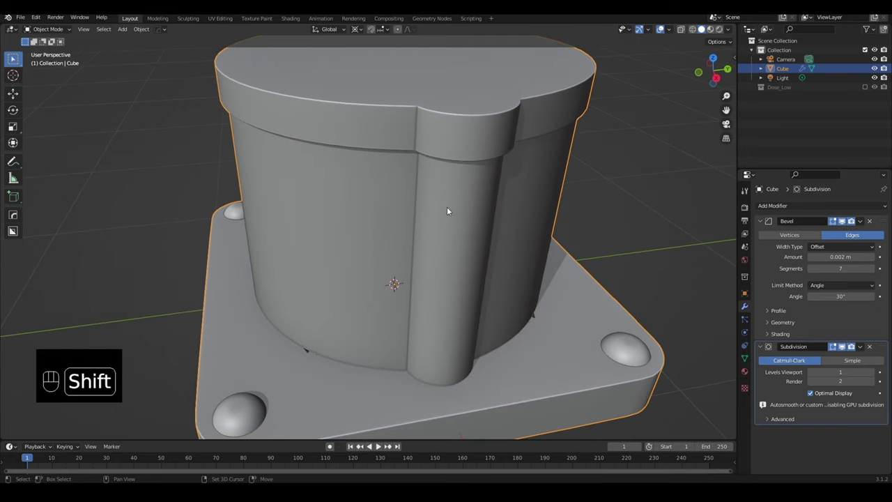
- Inspect the shading artefact at the pillar's base and raise the bevel to 8 segments
left_click_drag(442, 199, 443, 287)
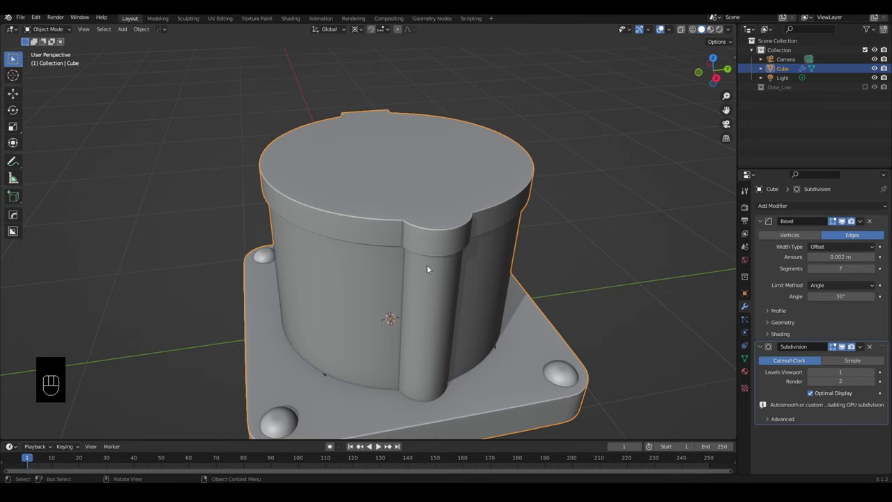
left_click_drag(442, 252, 444, 192)
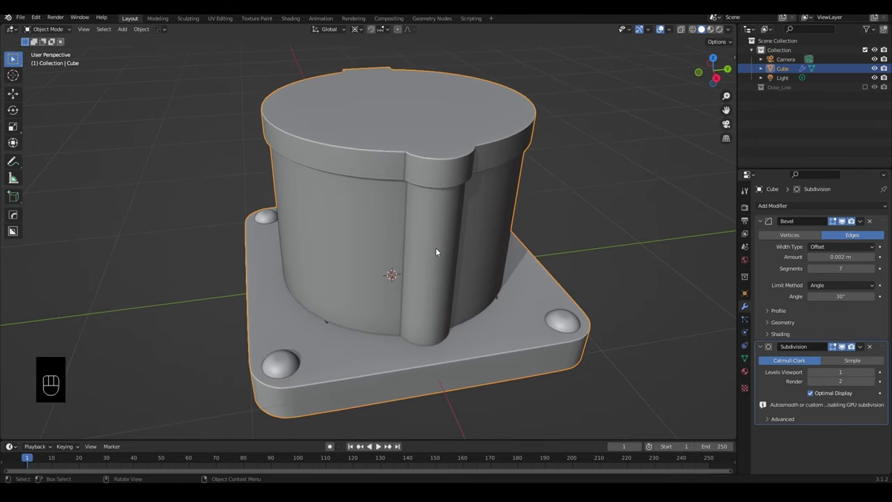
left_click_drag(455, 277, 460, 281)
left_click_drag(463, 265, 523, 170)
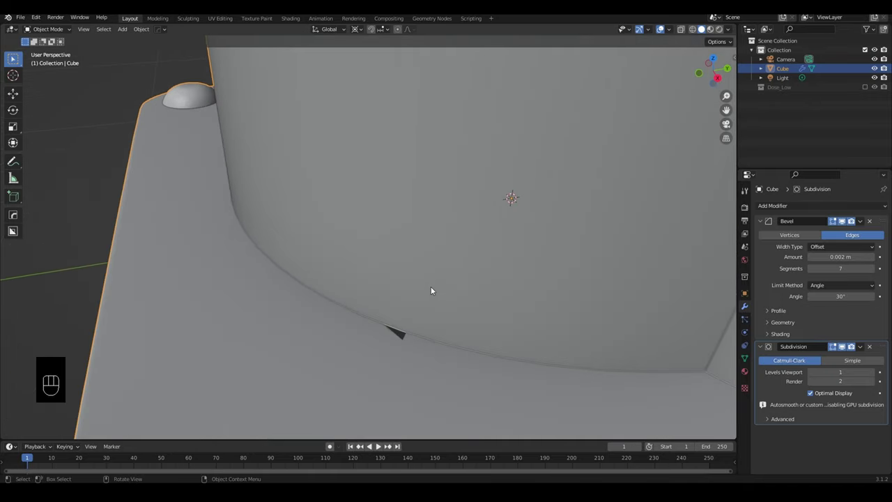
left_click_drag(424, 297, 404, 254)
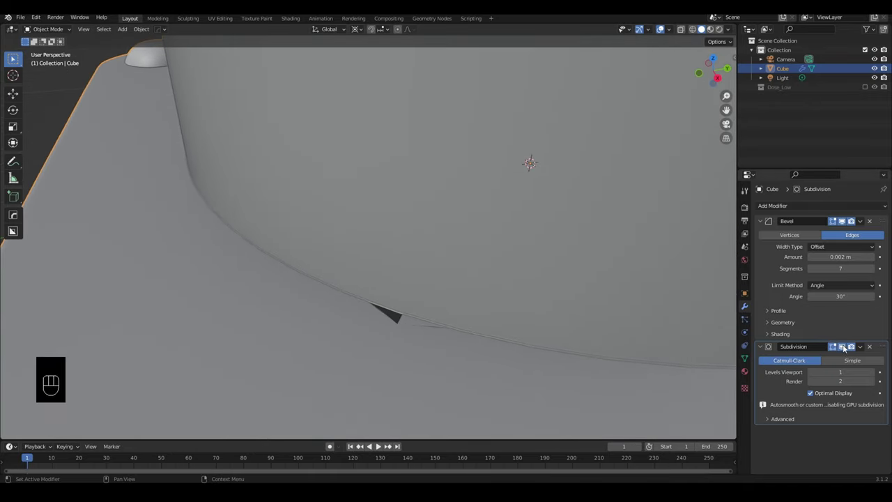
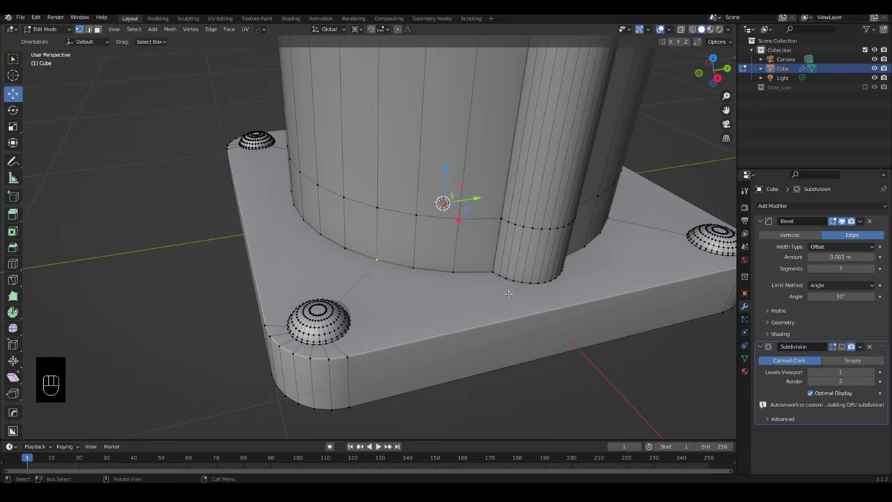
left_click(872, 271)
- Drop the bevel to 3 segments, raise Subdivision viewport level to 2 and re-enter Edit Mode
key("Tab")
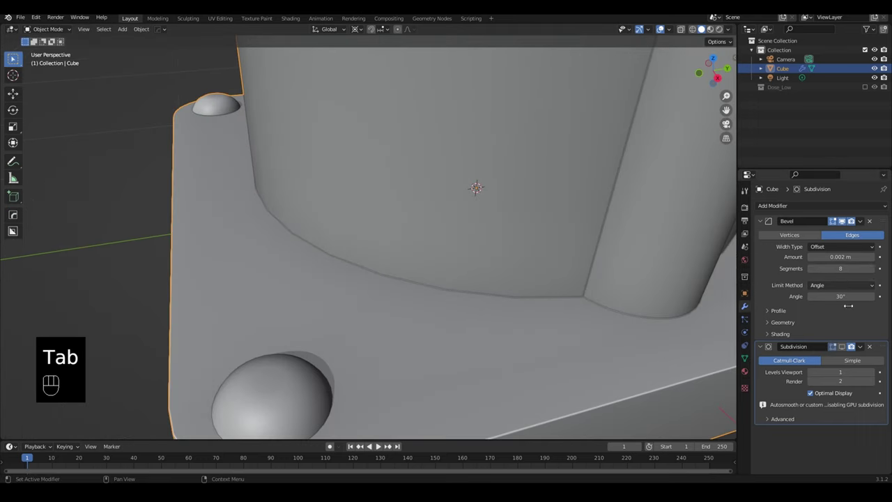
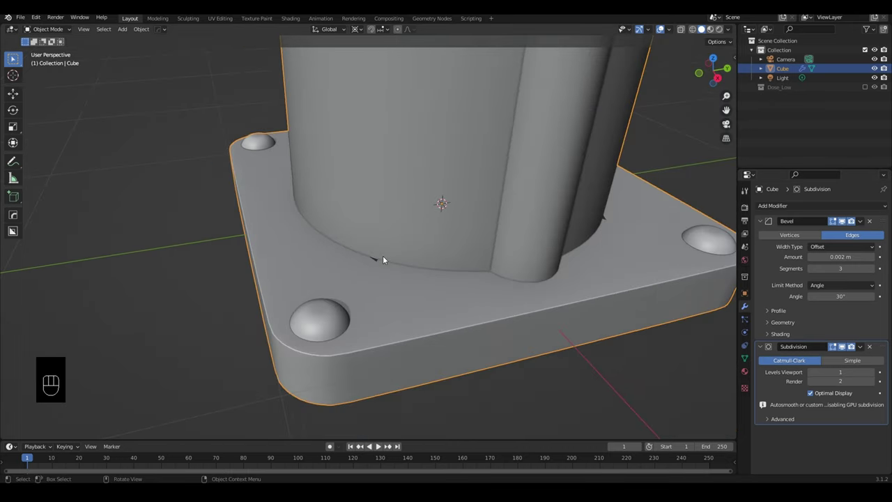
left_click_drag(468, 230, 399, 306)
left_click_drag(430, 313, 419, 308)
left_click_drag(406, 269, 450, 439)
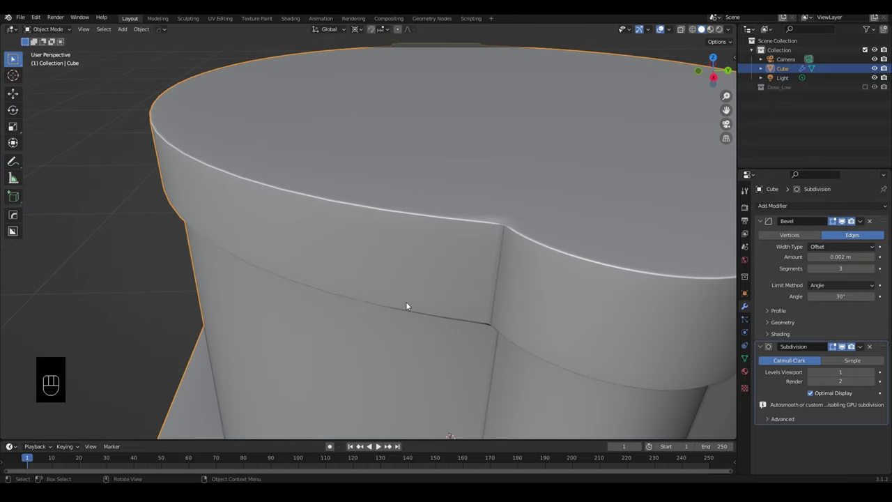
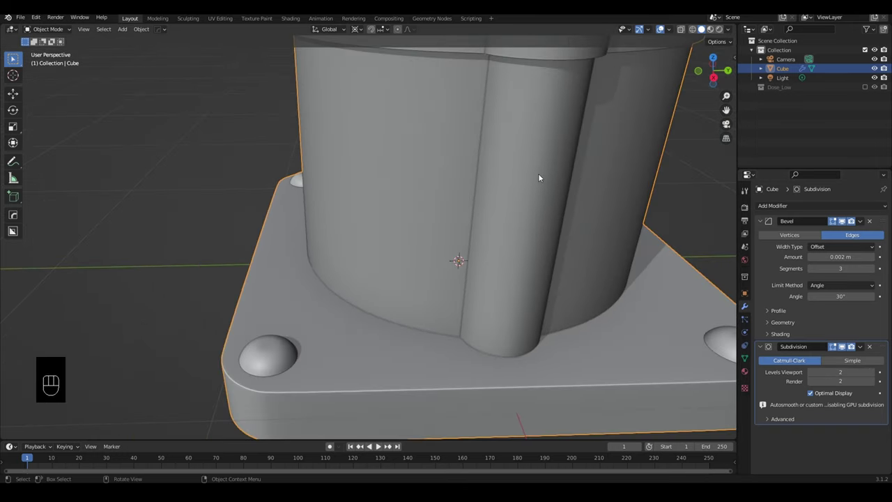
left_click_drag(520, 203, 463, 237)
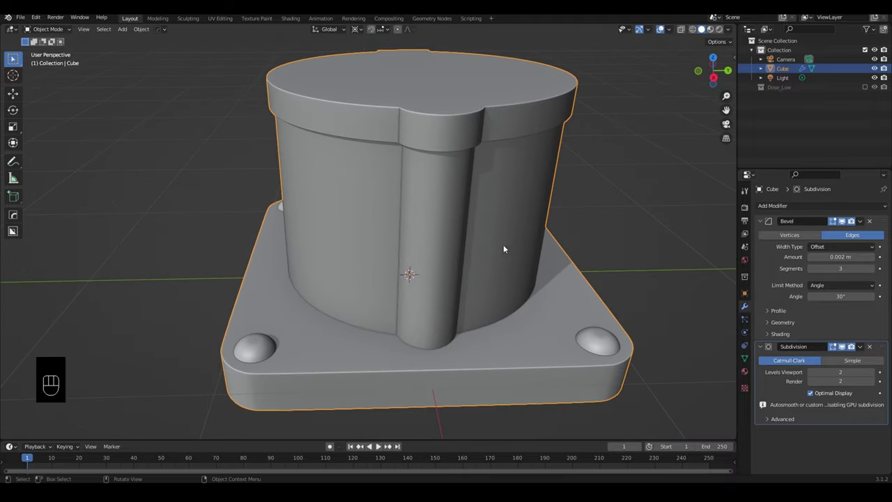
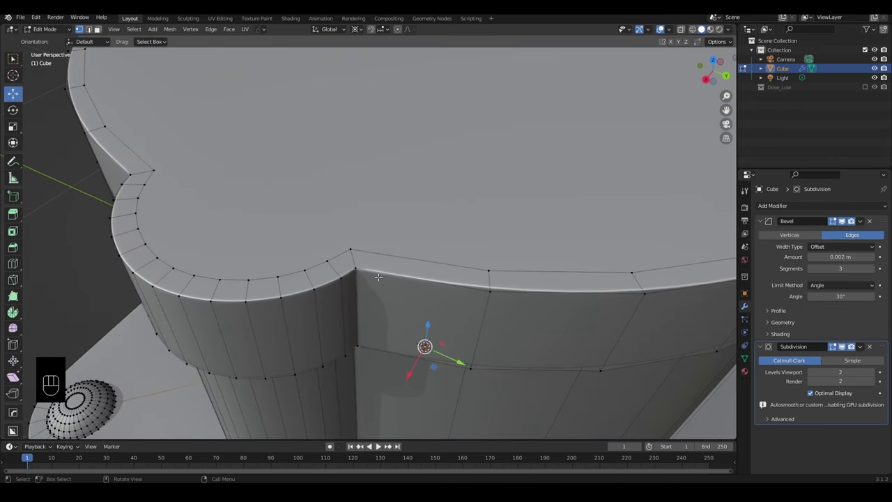
- Cut holding edge loops near the top rim and both bracket corners, then check the smoothed result
key("ctrl+r")
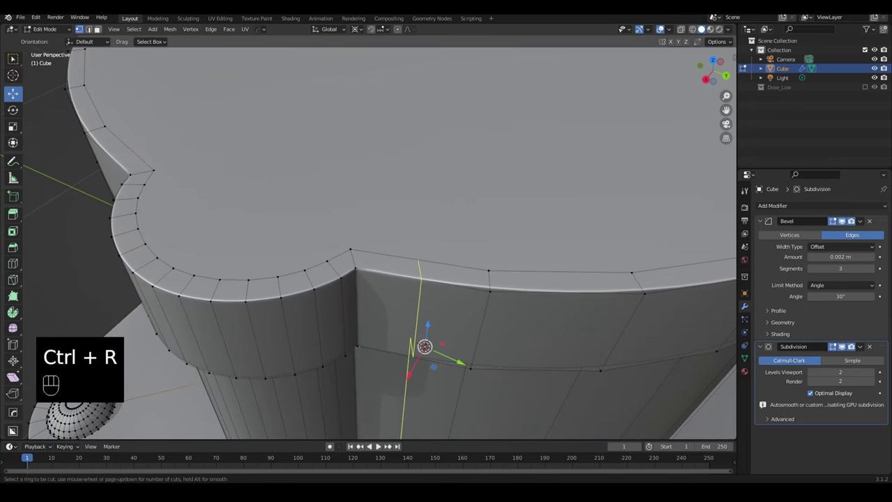
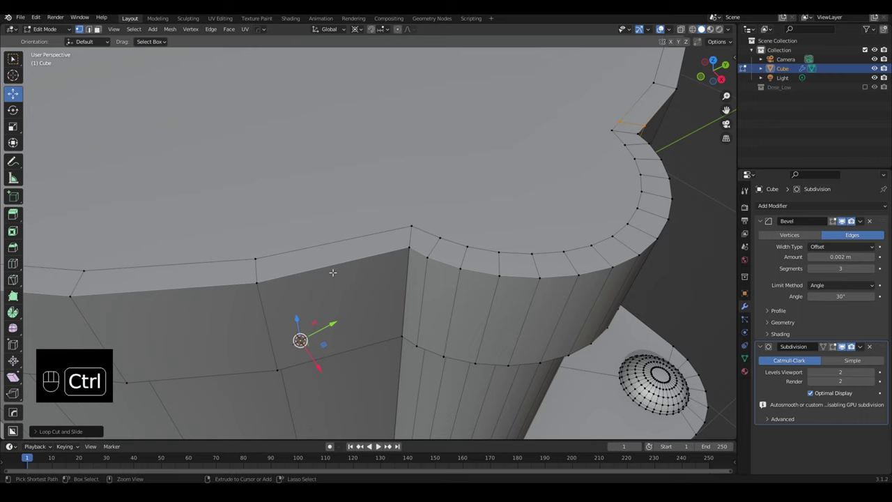
key("ctrl+r")
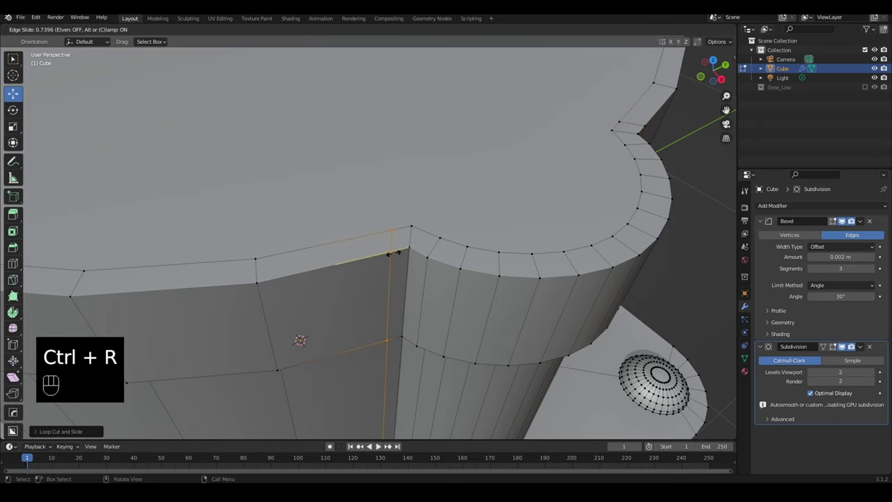
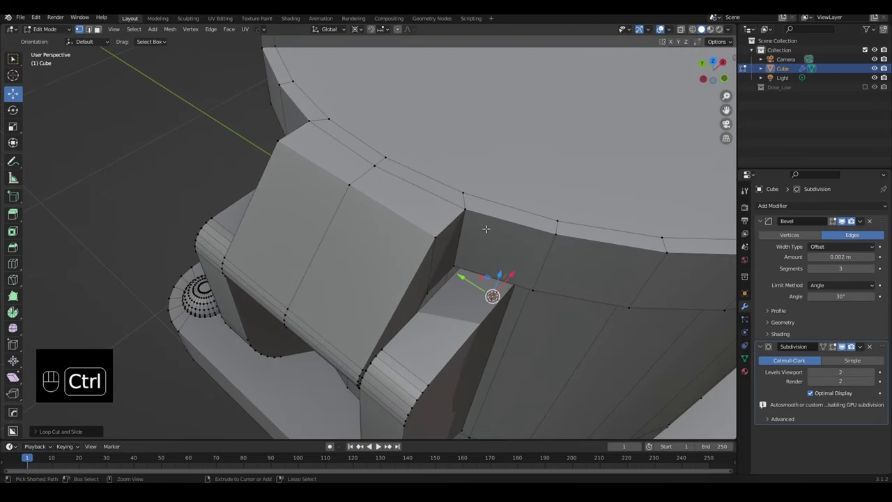
key("ctrl+r")
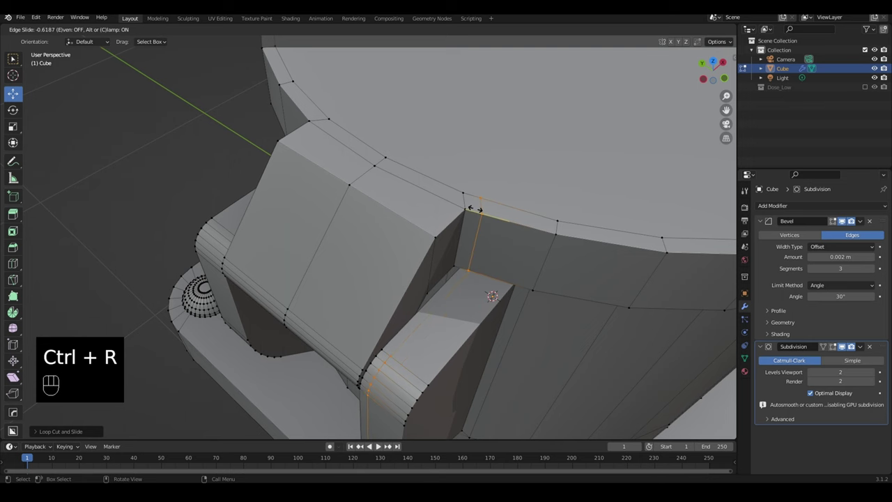
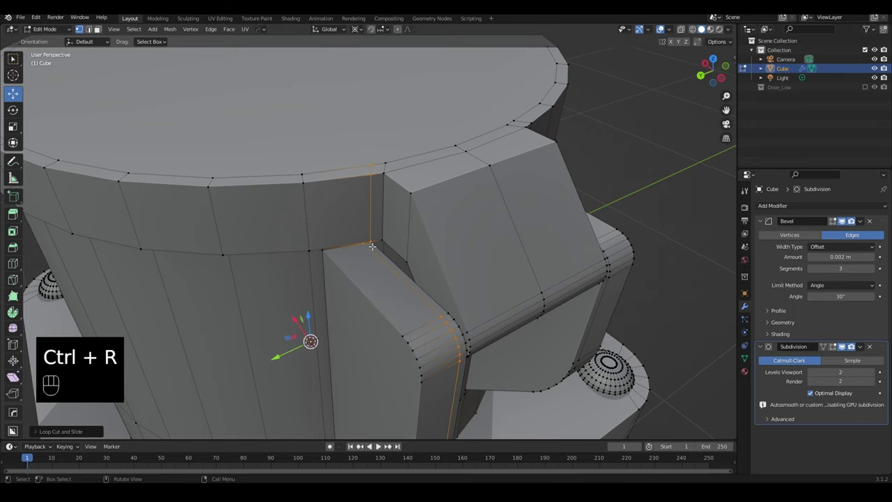
key("Tab")
left_click_drag(446, 253, 439, 208)
left_click_drag(436, 283, 470, 216)
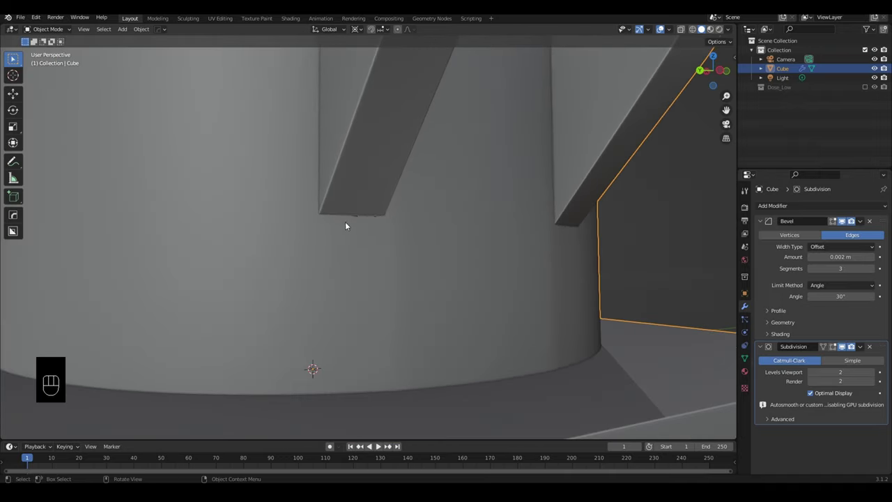
- Add loop cuts around the side bracket edges in Edit Mode and review the crisp corners in Object Mode
left_click_drag(396, 240, 395, 243)
key("Tab")
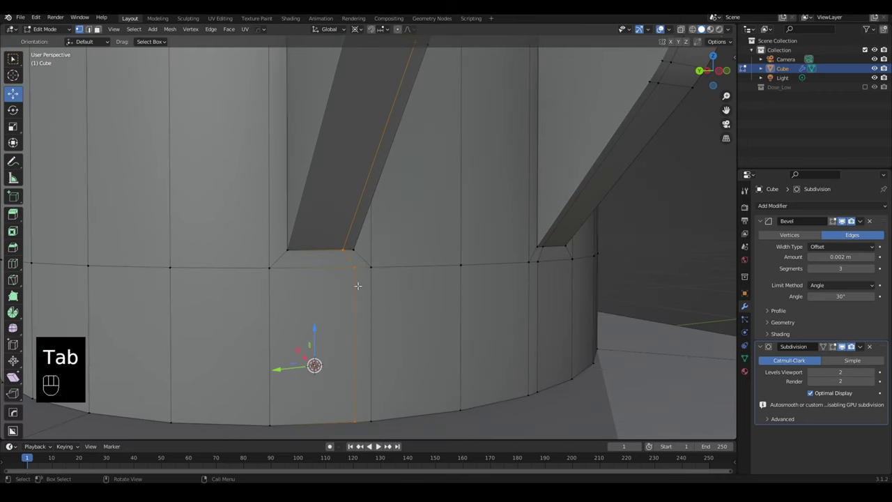
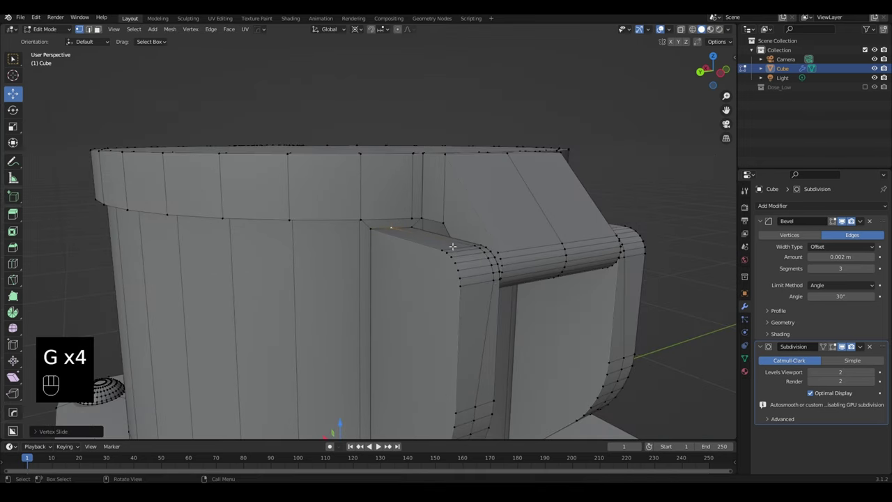
key("Tab")
left_click_drag(478, 220, 486, 223)
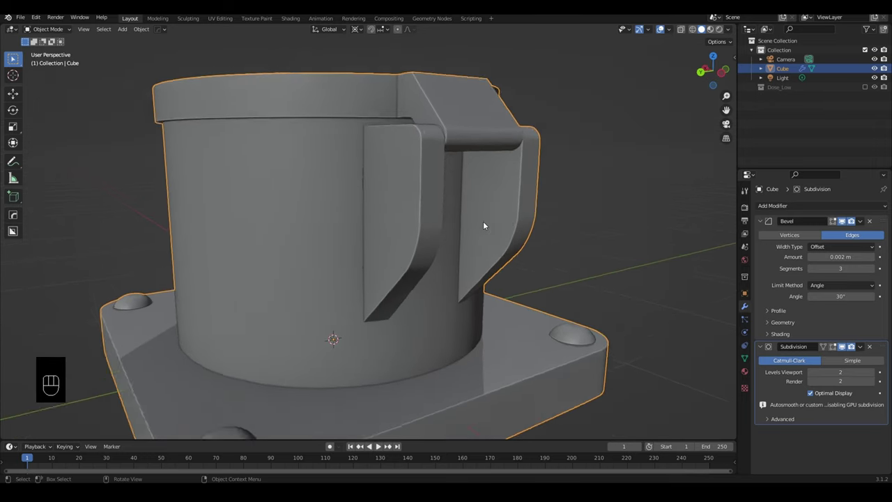
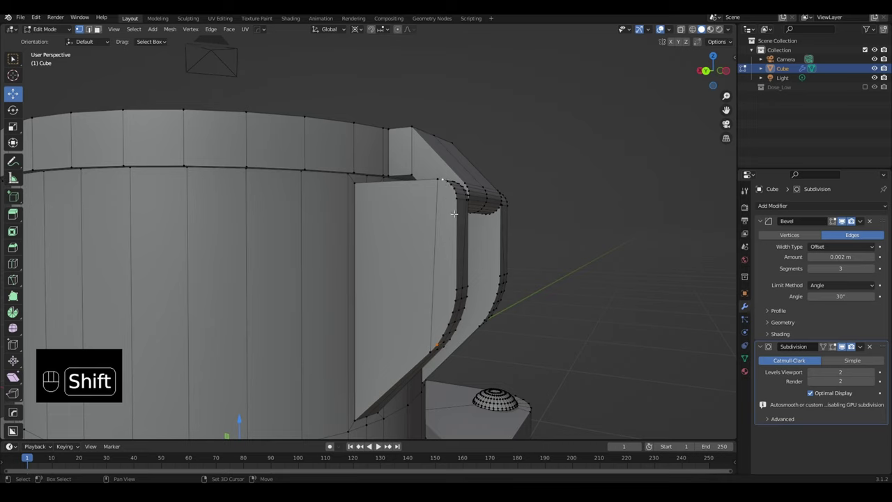
- Cut two new edge loops along the curved bracket panel to hold its outline
key("j")
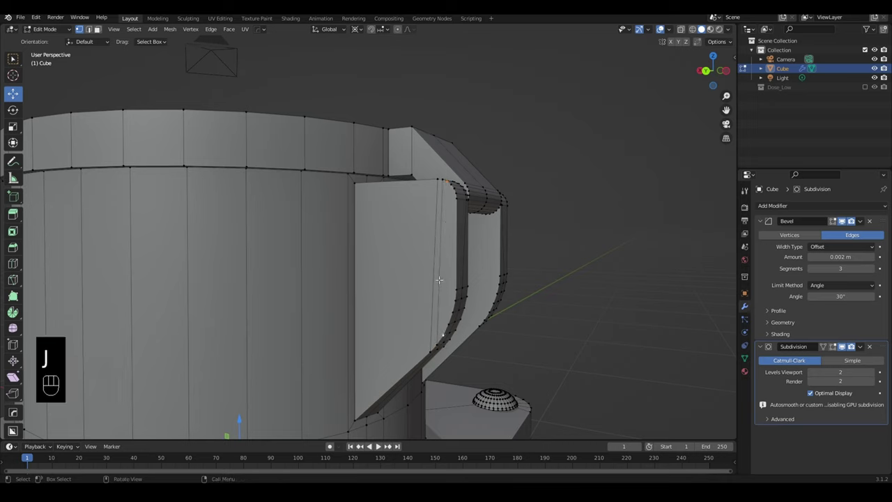
key("j")
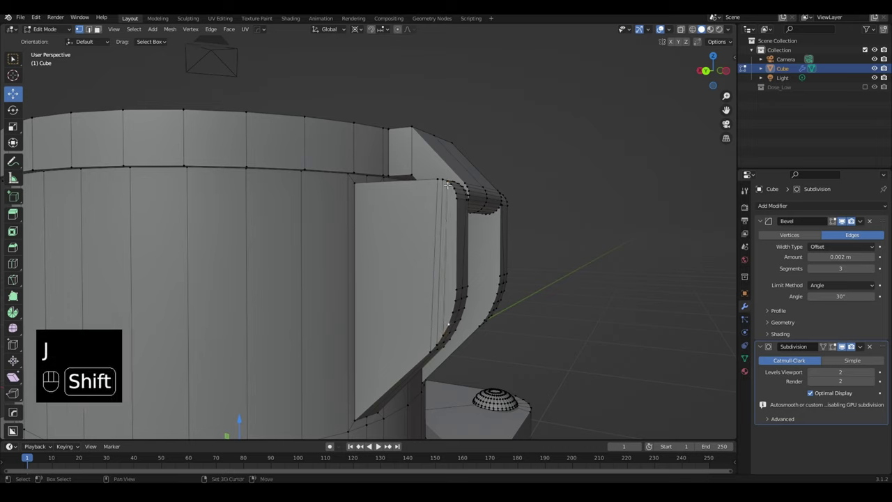
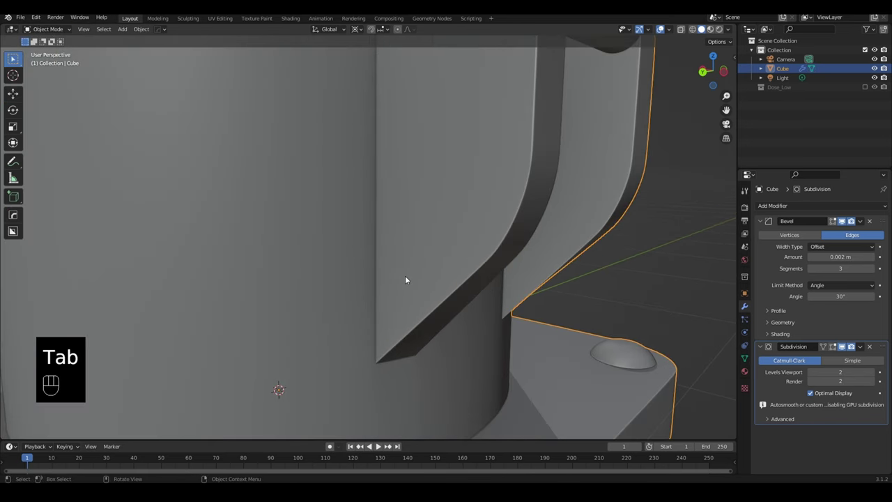
- Add a holding edge loop around the bracket crossbar
left_click(406, 275)
left_click_drag(439, 270, 400, 270)
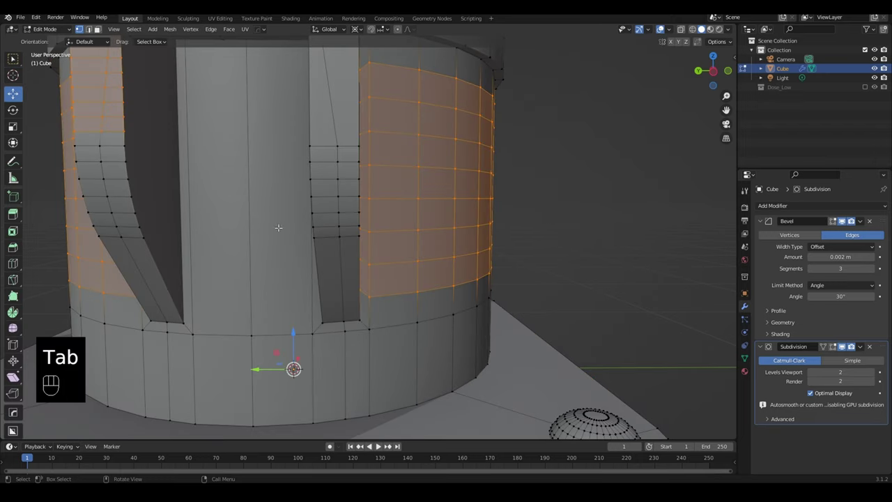
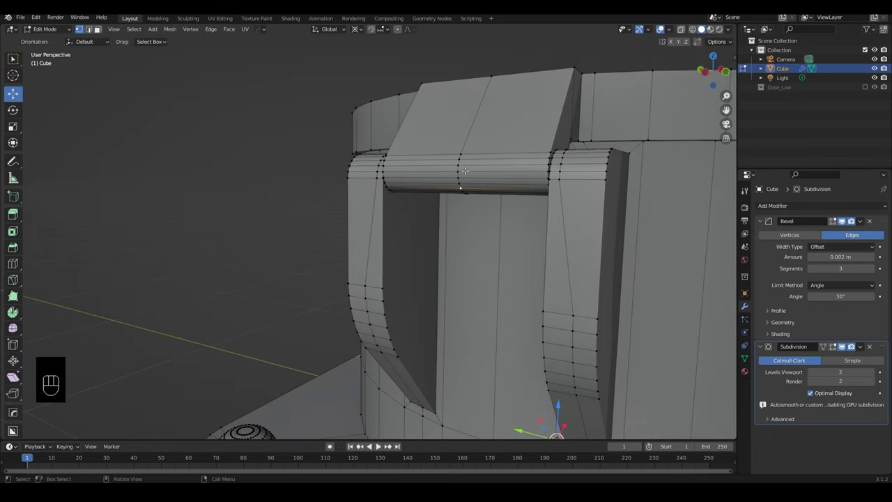
key("l")
key("h")
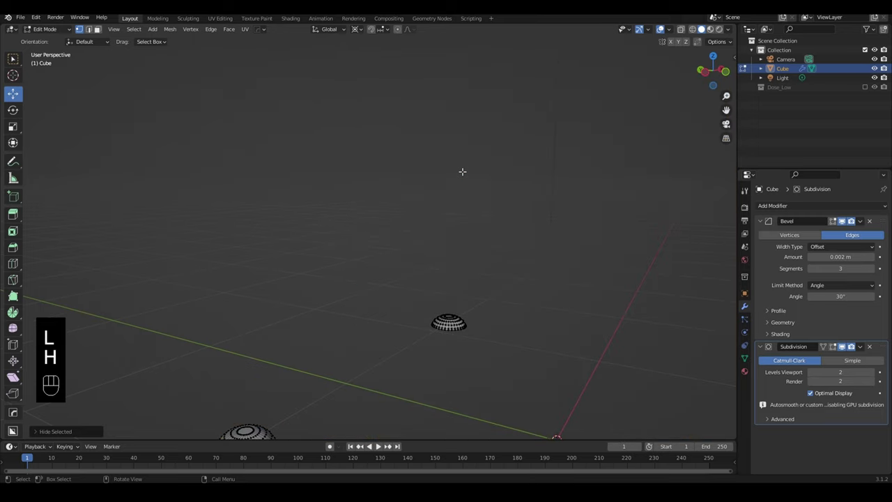
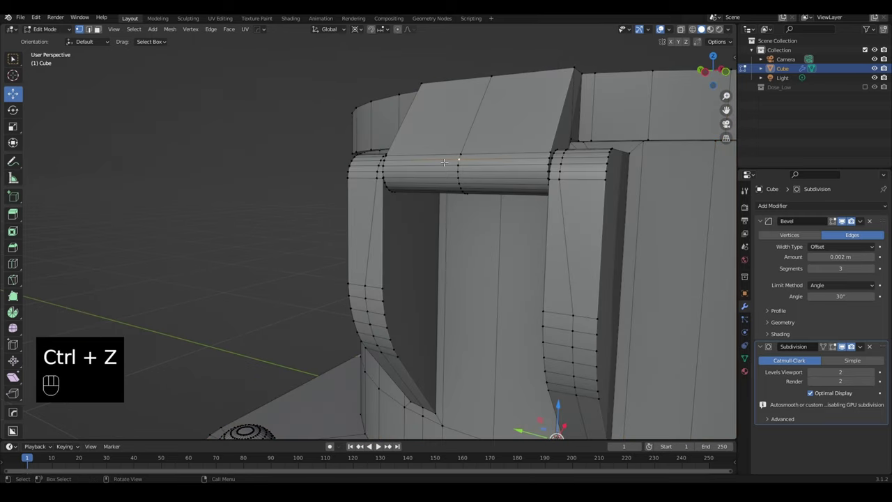
key("3")
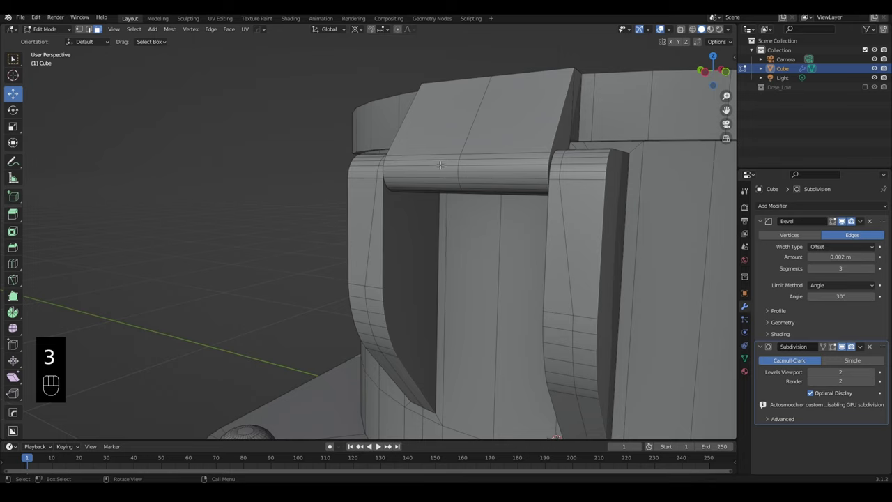
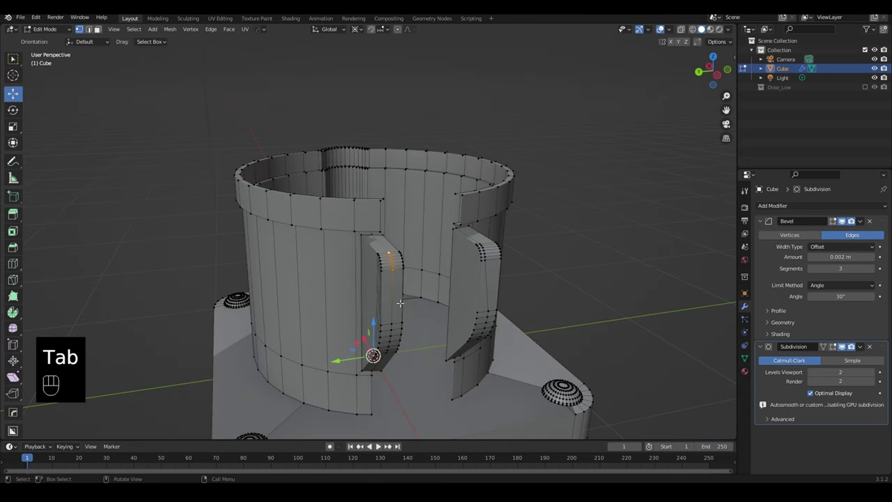
- Cut holding loops across the tower wall and review the smoothed result in Object Mode
key("alt+h")
key("ctrl+r")
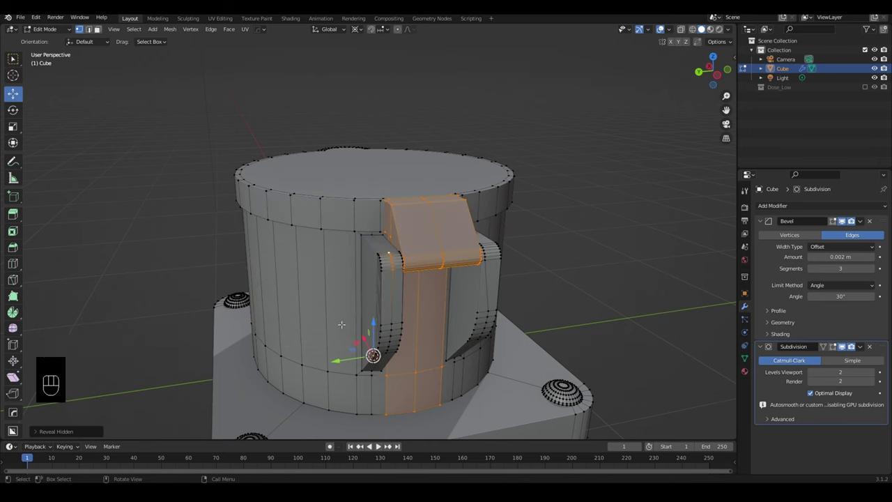
key("ctrl+r")
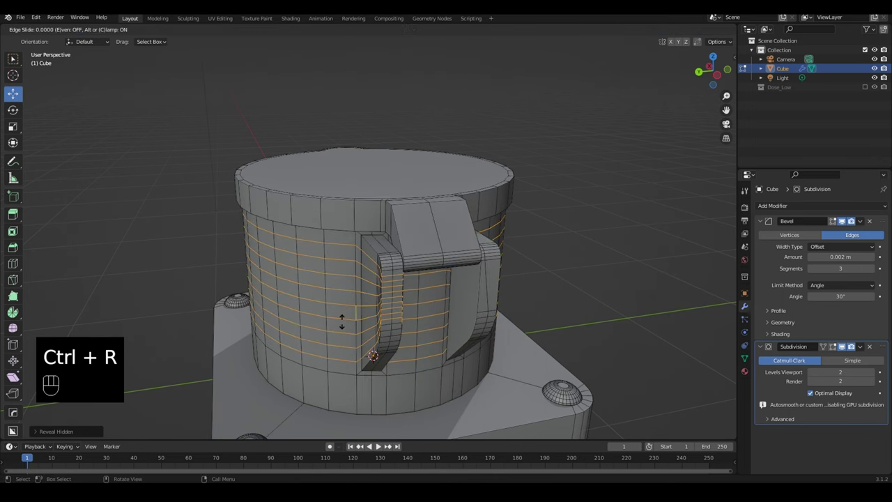
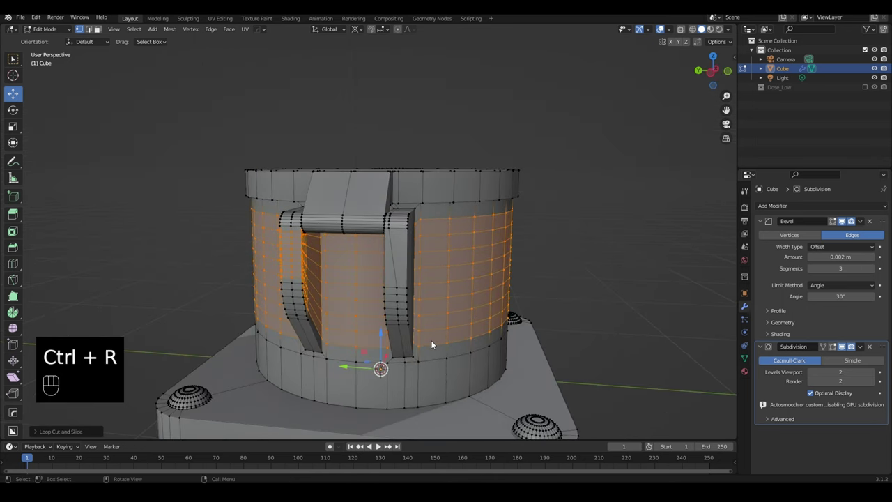
key("Tab")
left_click_drag(405, 332, 435, 330)
left_click_drag(429, 329, 426, 318)
left_click_drag(426, 318, 451, 319)
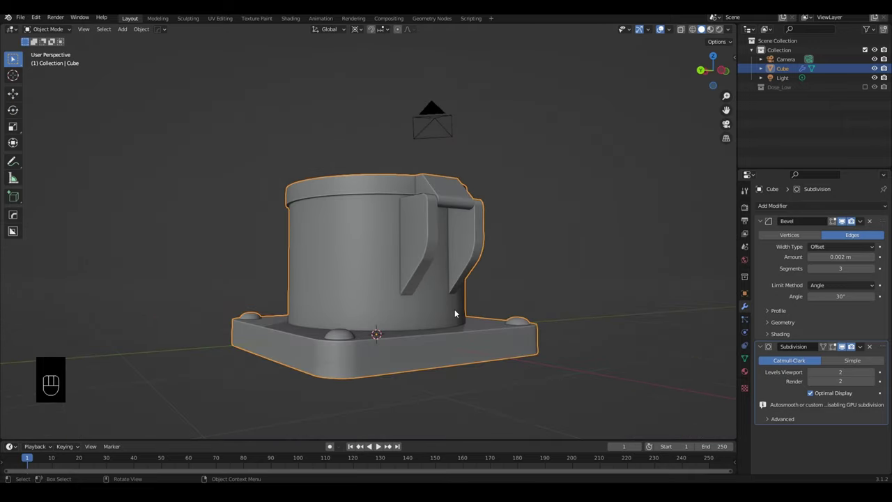
- Add a Mirror modifier to the tower with X axis off, mirroring along Y only
left_click_drag(451, 291, 452, 305)
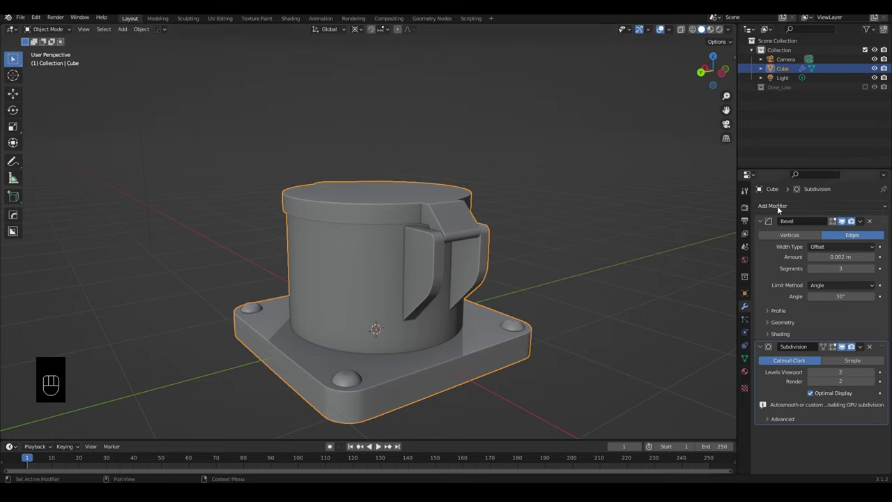
left_click(764, 345)
left_click(762, 224)
left_click(782, 202)
left_click_drag(789, 207, 713, 318)
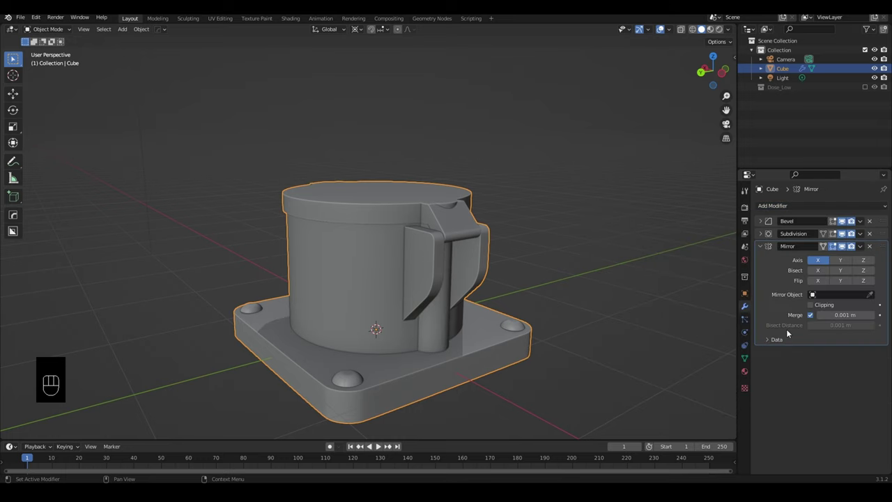
left_click_drag(501, 300, 475, 307)
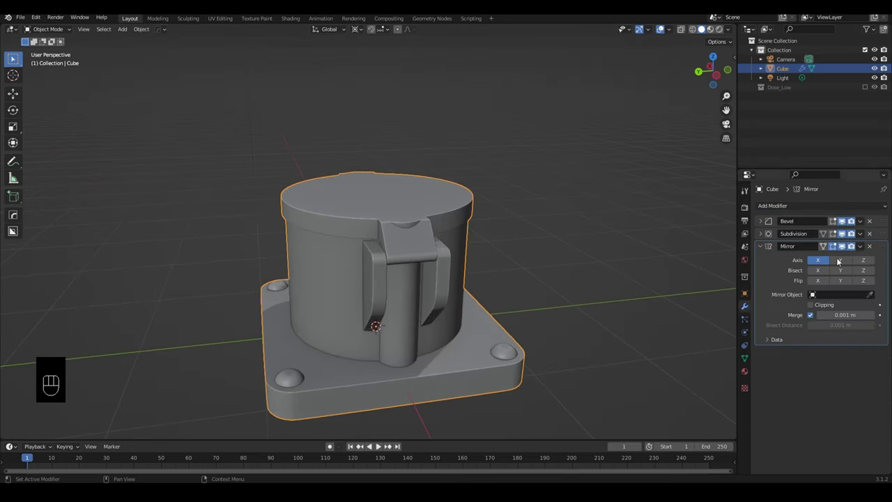
left_click(848, 272)
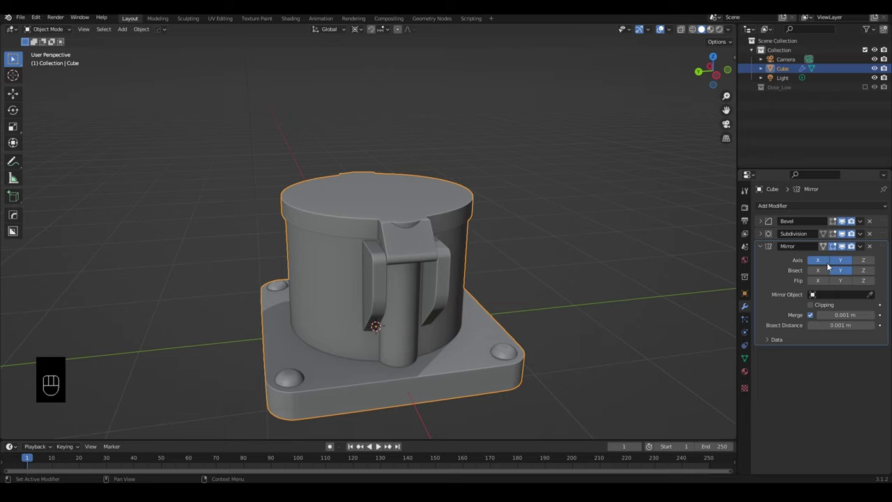
- Inspect the mirrored tower, collapse the Mirror panel and close in on the tower's top
left_click_drag(343, 315, 539, 318)
left_click_drag(484, 314, 485, 231)
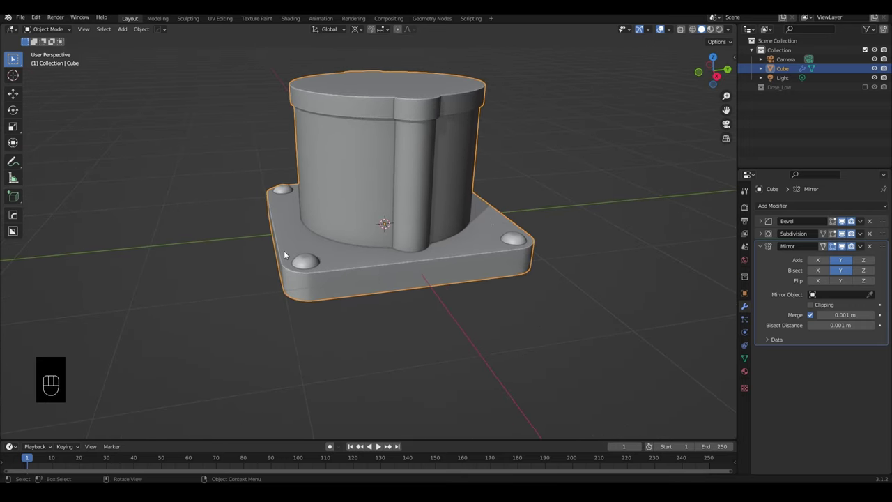
left_click_drag(370, 245, 355, 262)
left_click_drag(355, 263, 340, 302)
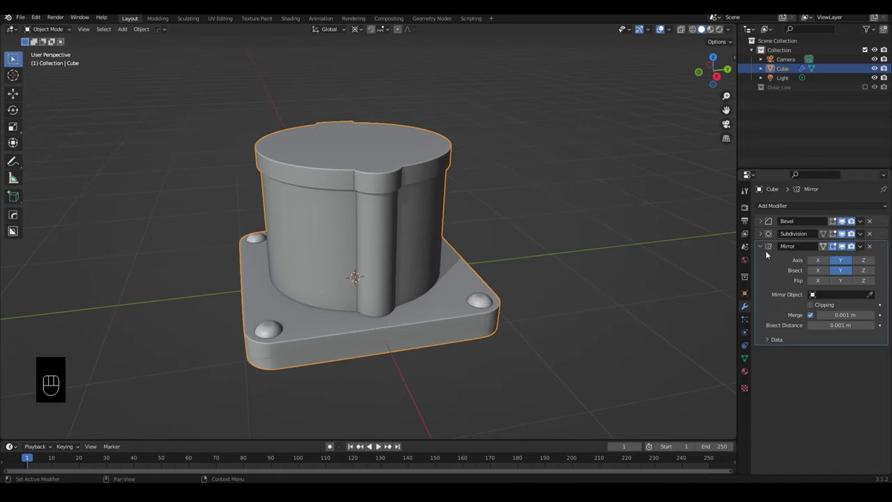
left_click(794, 212)
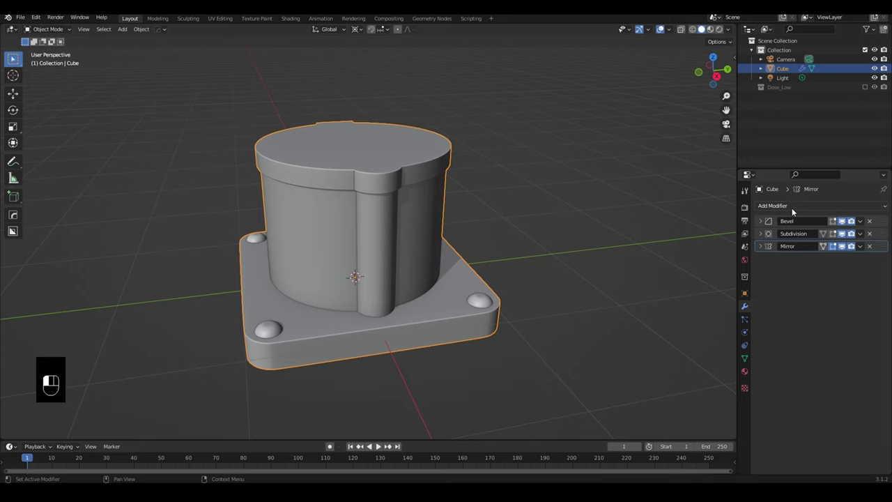
left_click_drag(498, 271, 525, 289)
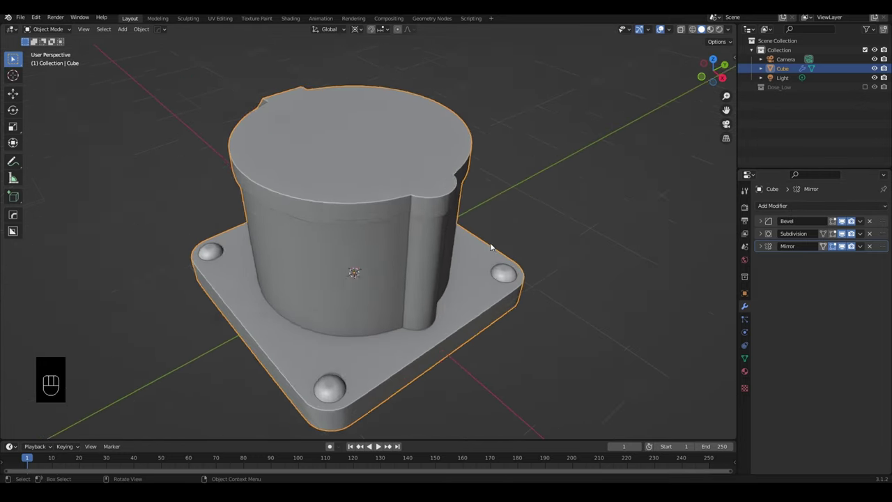
left_click_drag(472, 214, 496, 367)
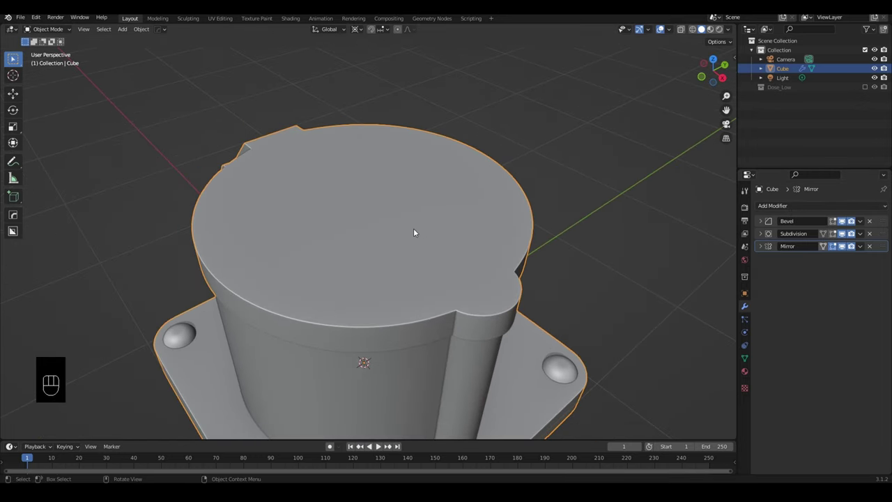
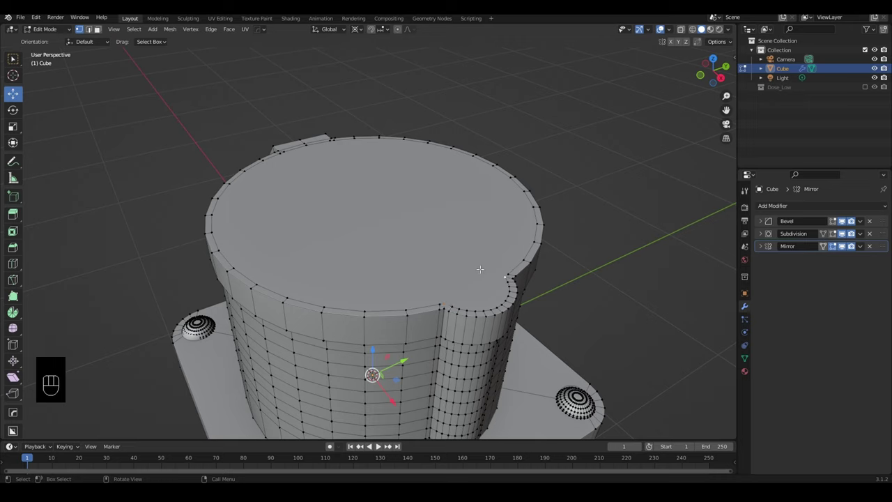
- Extrude the tower's top face in place and scale it inward to form an inset ring
key("j")
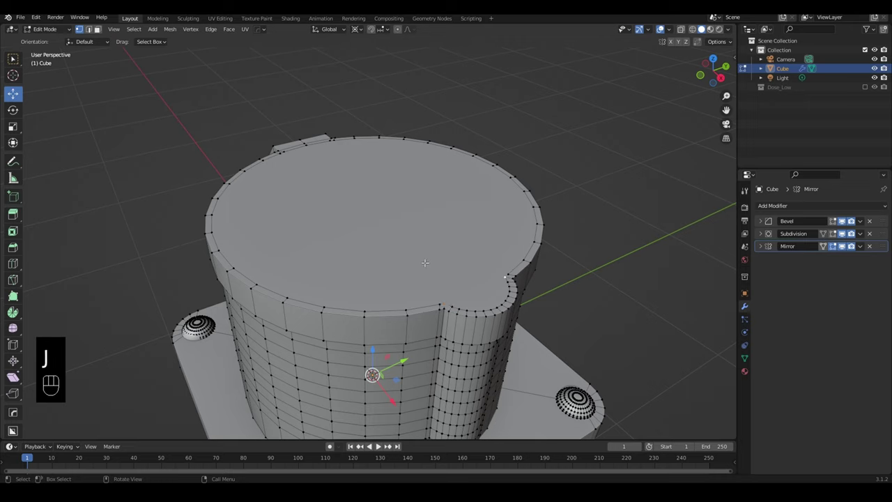
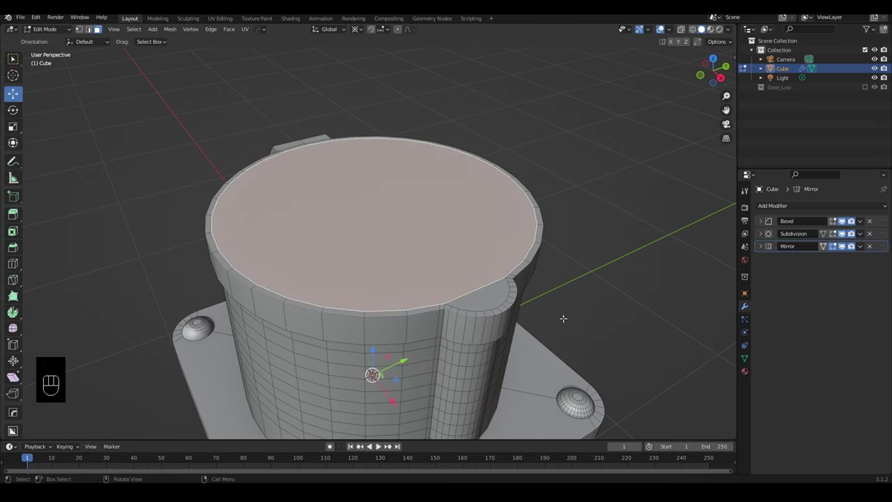
key("e")
key("s")
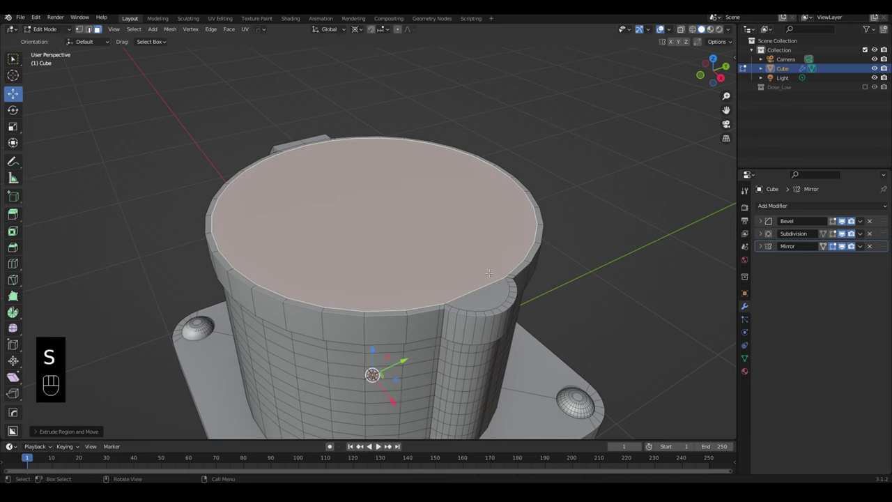
key(".")
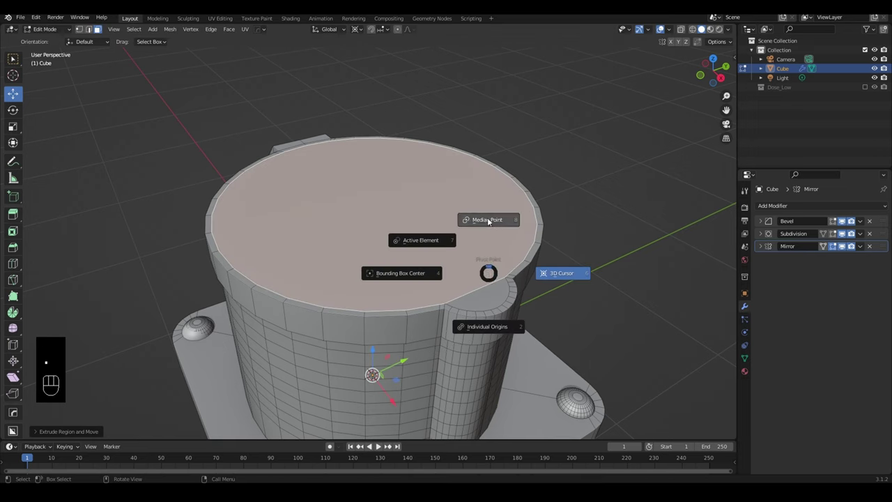
key("s")
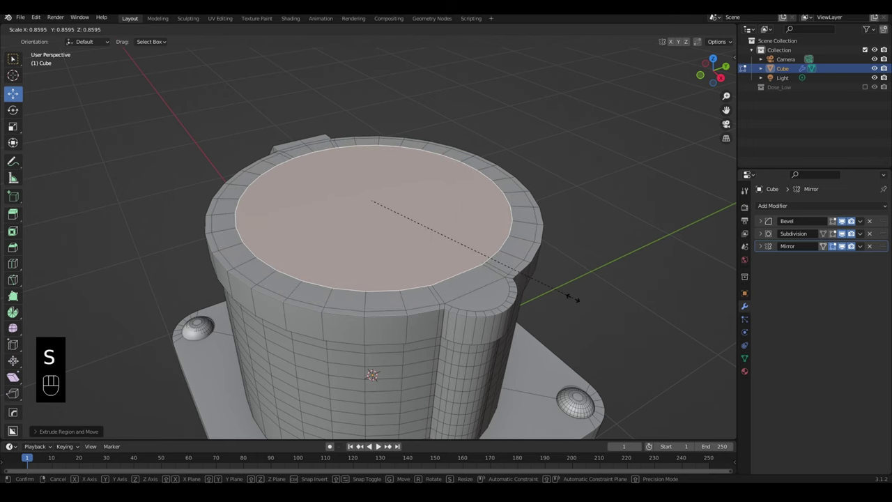
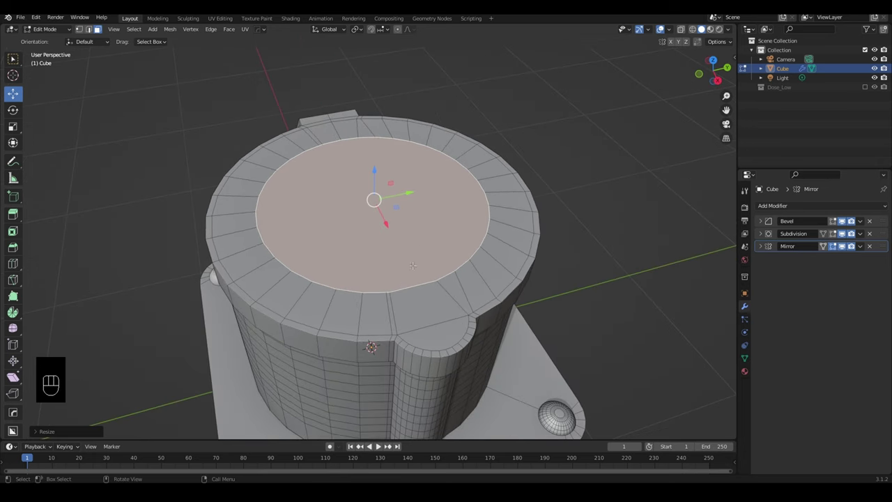
- Bring up the edge operations menu for the inset top circle
key("2")
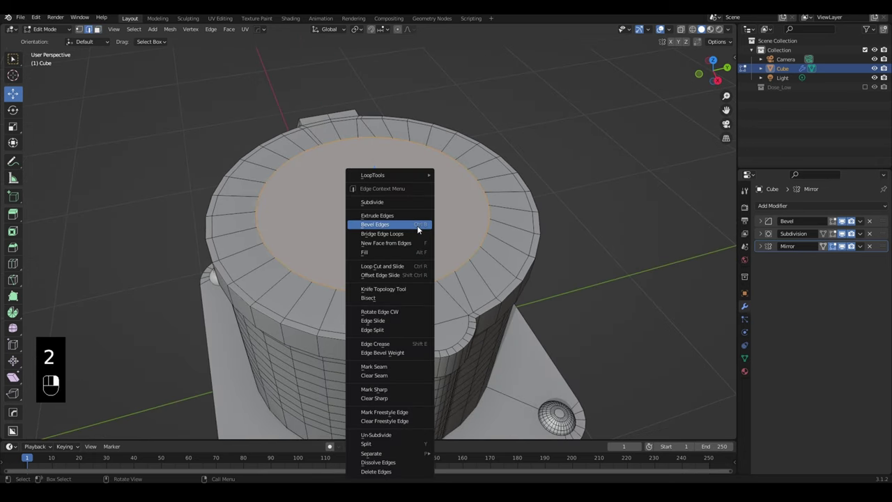
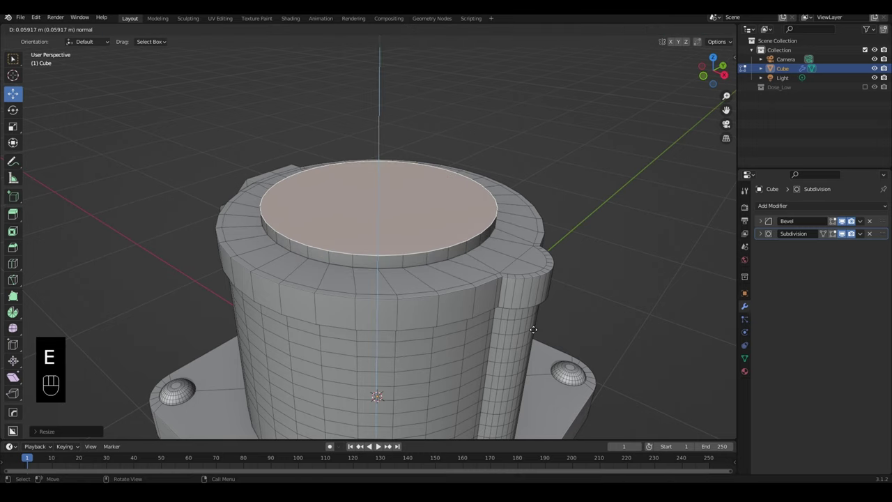
- Scale the raised top disc smaller above the rim
key("s")
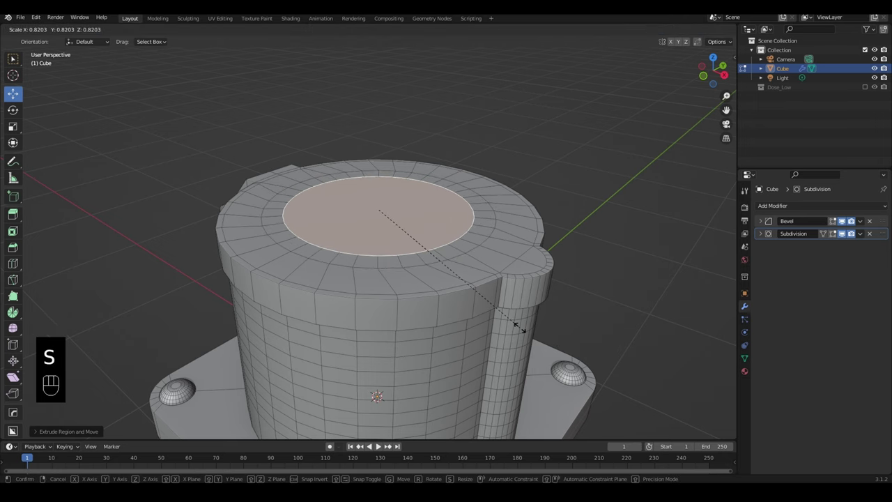
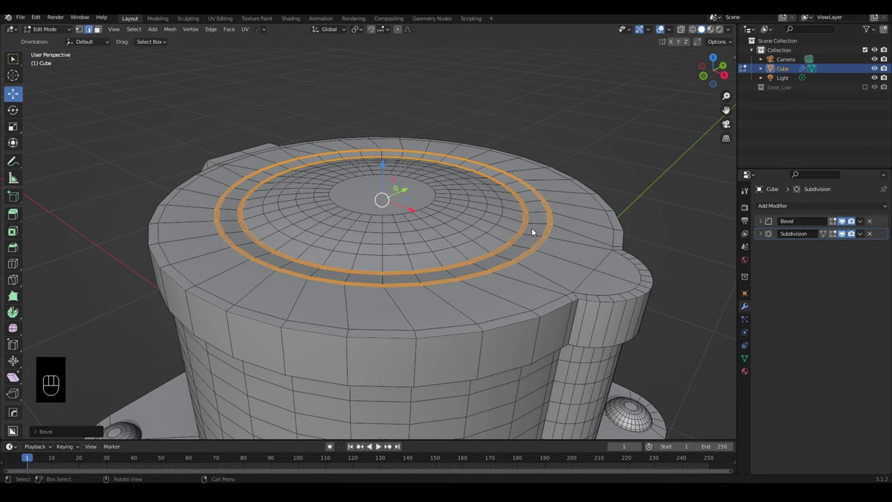
- Return to Object Mode, add a Weighted Normal modifier and bring the tower closer
key("Tab")
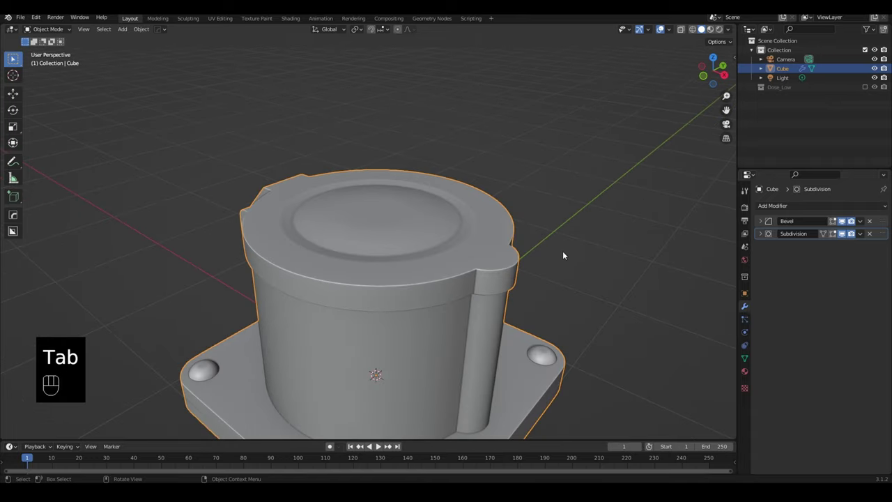
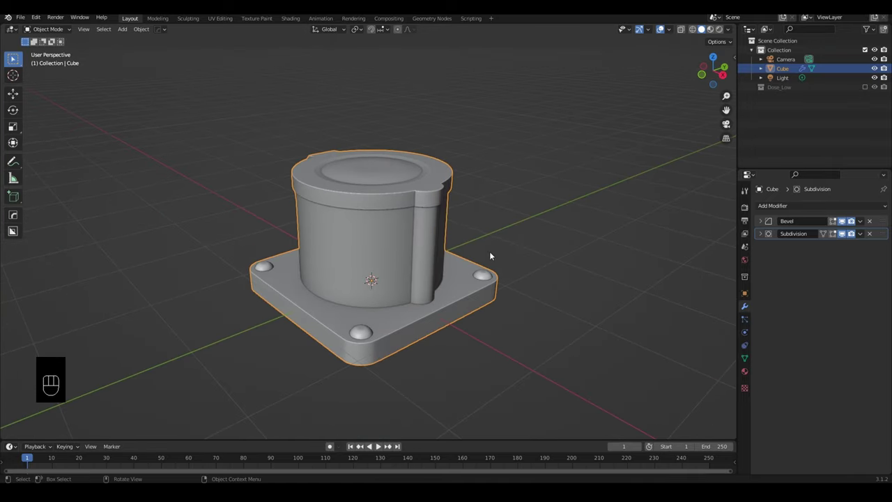
left_click_drag(779, 206, 641, 274)
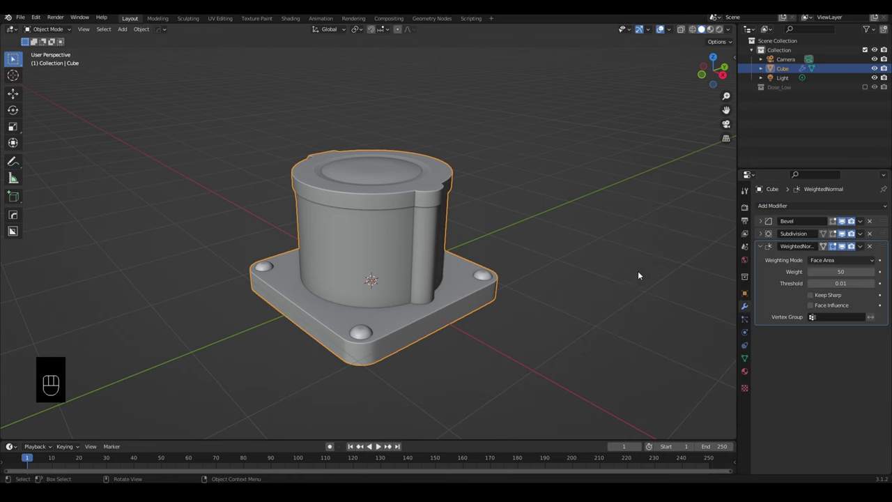
left_click_drag(534, 318, 510, 321)
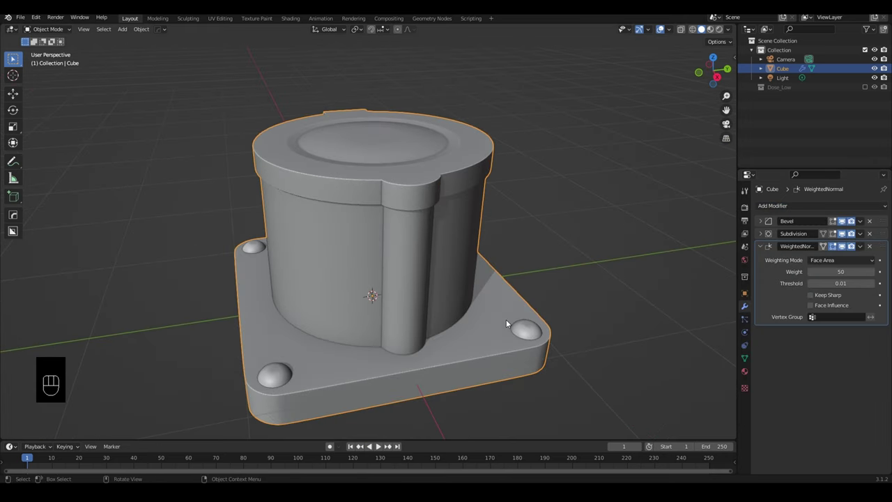
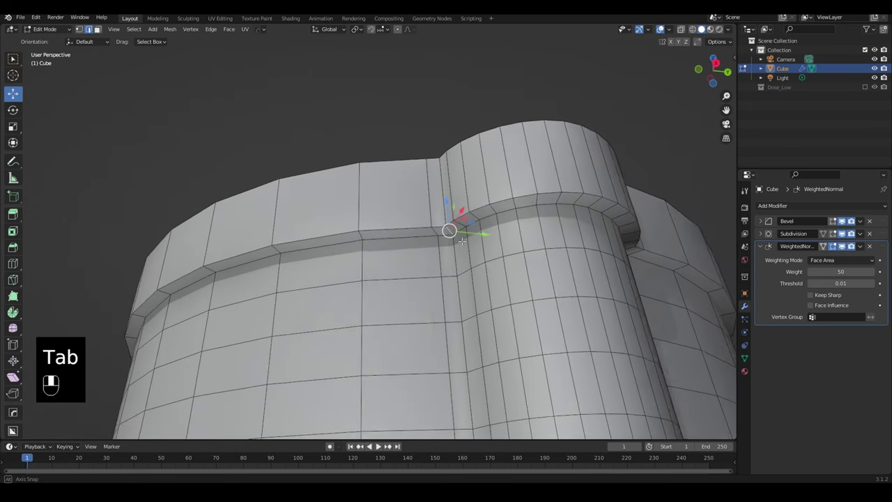
- Add a supporting edge loop tight beneath the top rim, then deselect it
key("ctrl+r")
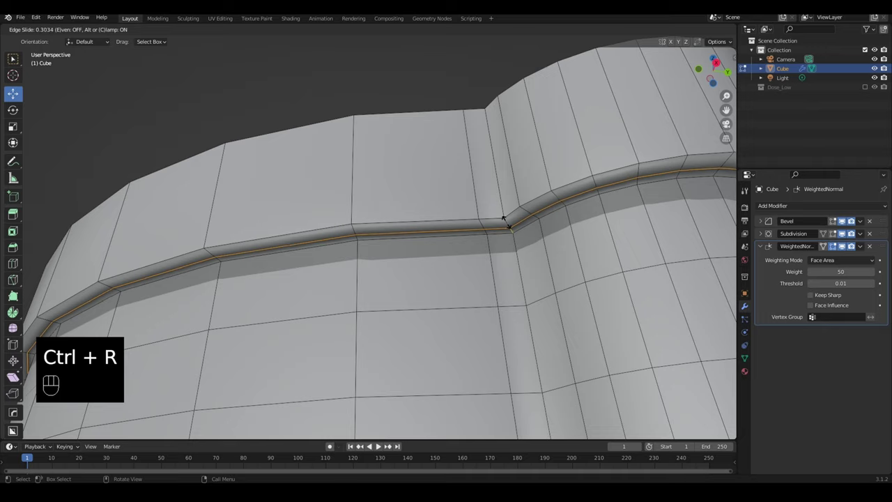
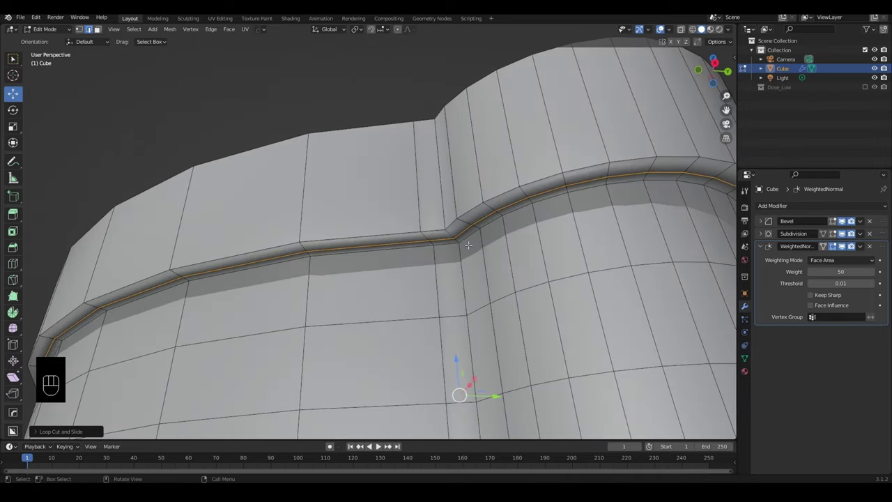
key("3")
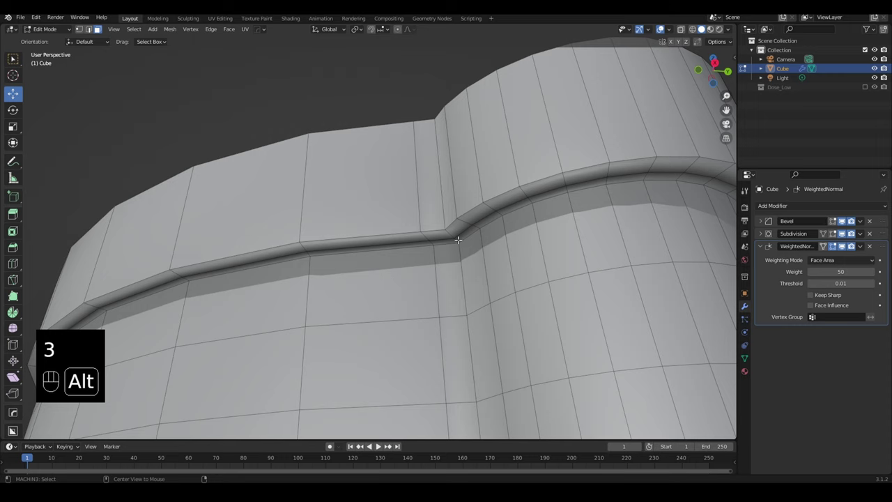
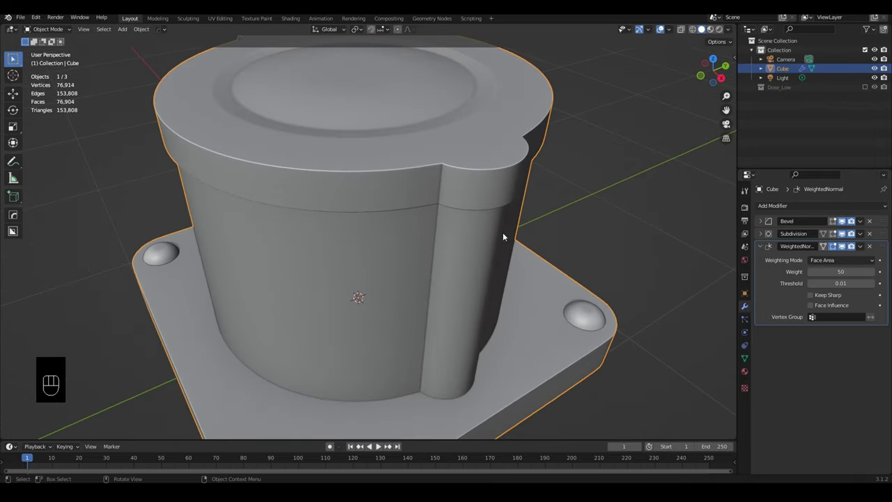
- Set the bevel width to 0.004 m and inspect the beveled corners with the wireframe overlaid
left_click_drag(764, 221, 779, 244)
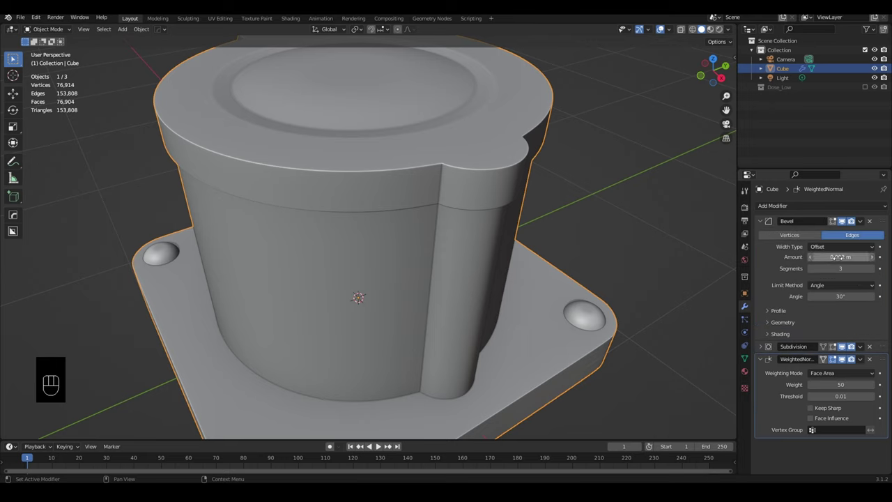
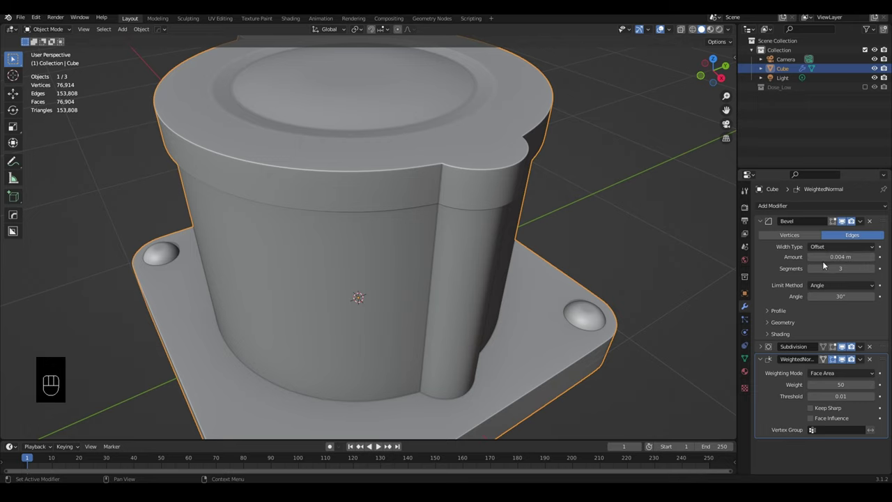
left_click_drag(482, 250, 255, 252)
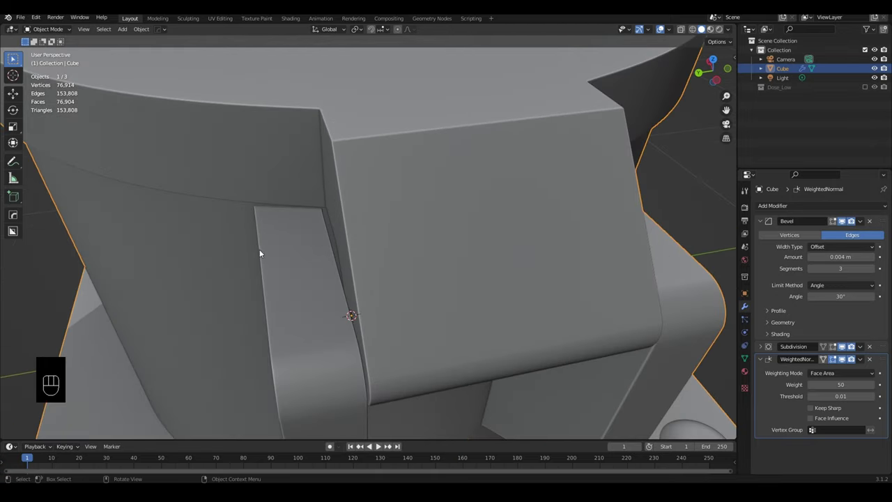
left_click_drag(290, 236, 308, 244)
left_click_drag(324, 246, 321, 245)
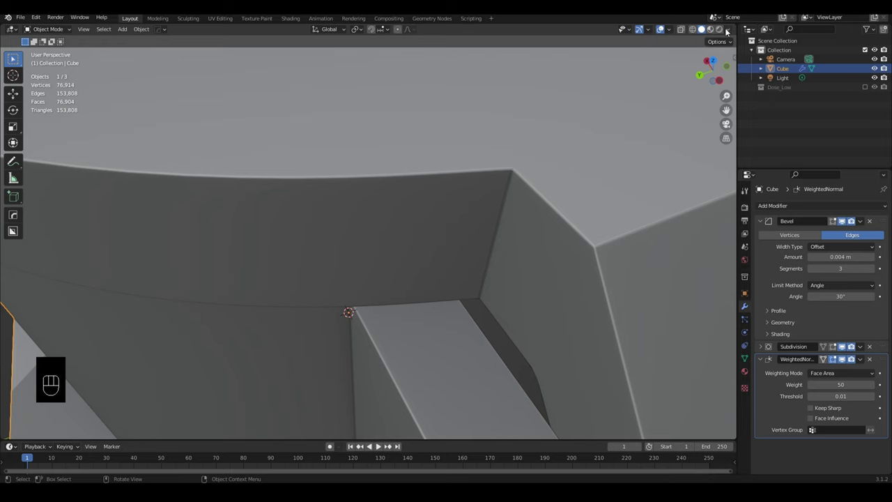
left_click_drag(731, 29, 675, 31)
key("Tab")
left_click_drag(674, 30, 542, 241)
middle_click(542, 237)
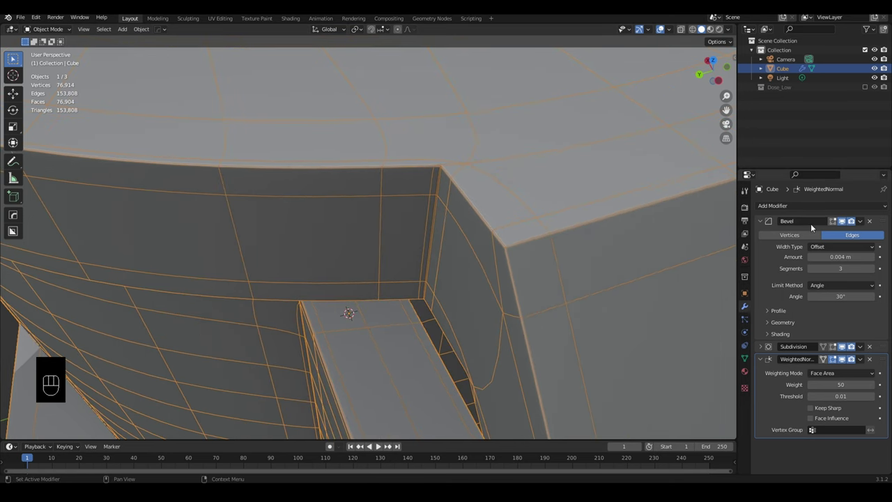
- Raise the Bevel modifier's segments from 3 to 5 while checking the corners
left_click_drag(838, 221, 530, 247)
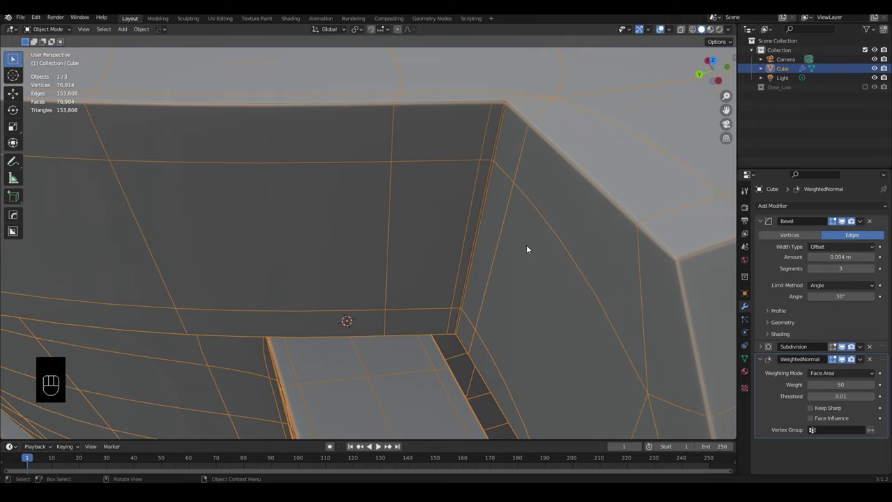
left_click_drag(587, 244, 426, 268)
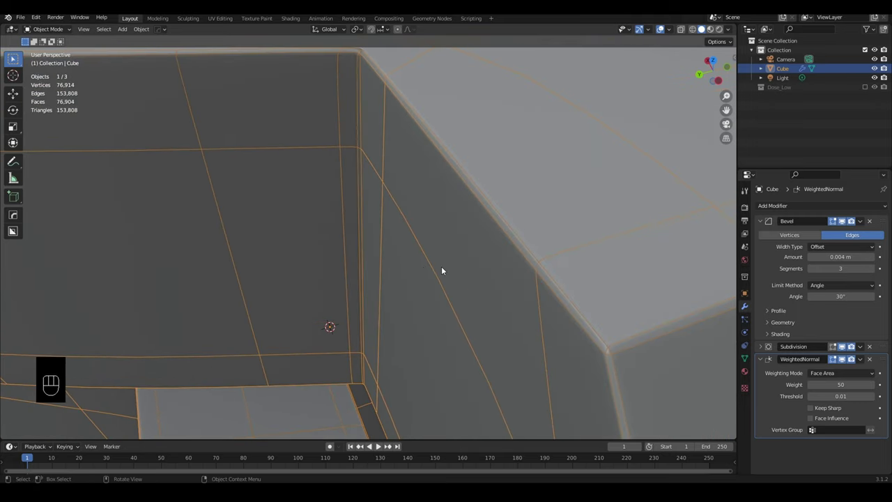
left_click_drag(400, 175, 524, 367)
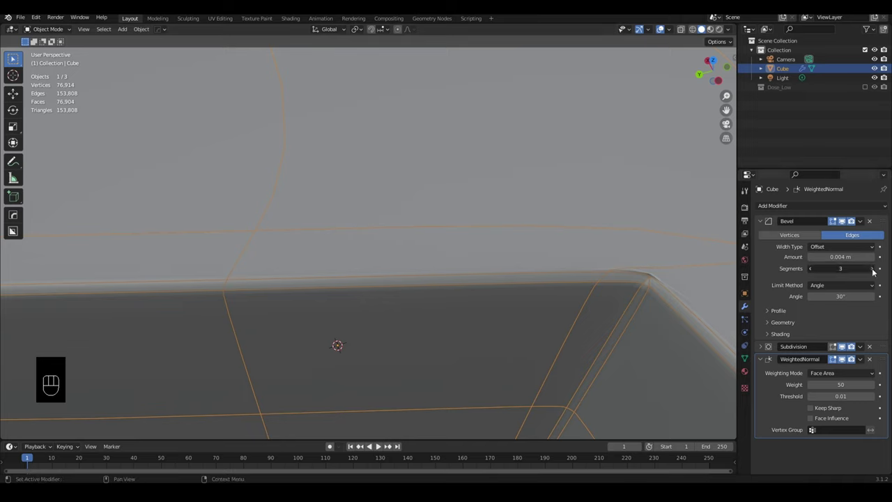
left_click(876, 269)
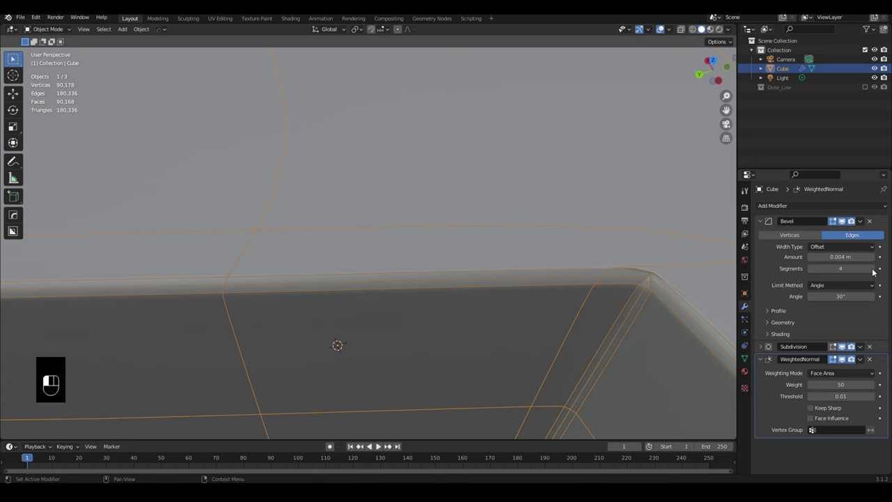
left_click_drag(476, 204, 454, 95)
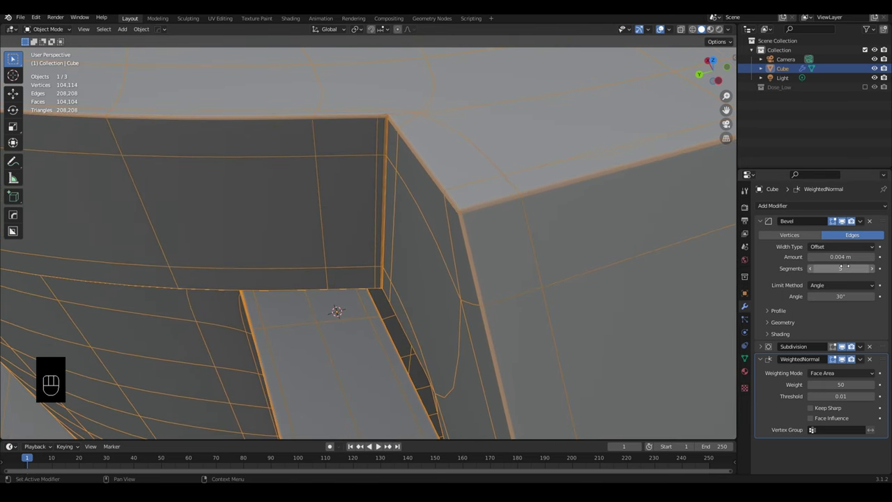
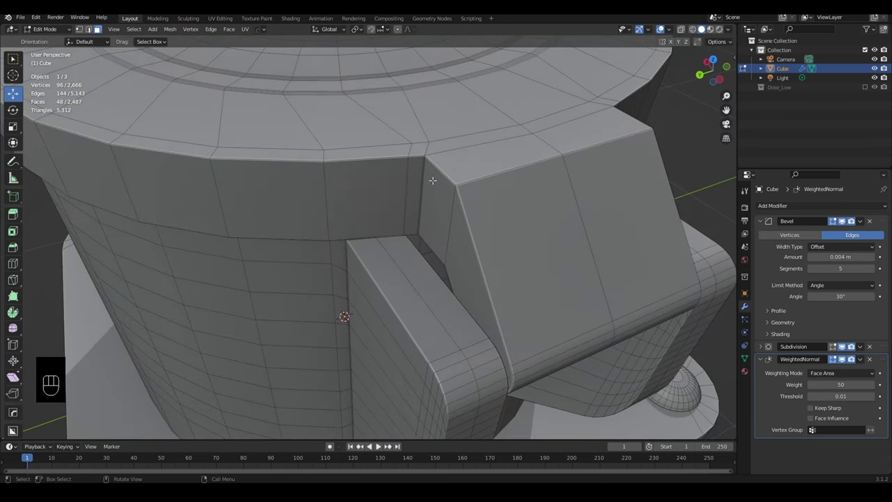
- Return to Object Mode and expand the Subdivision modifier settings while orbiting the tower
key("Tab")
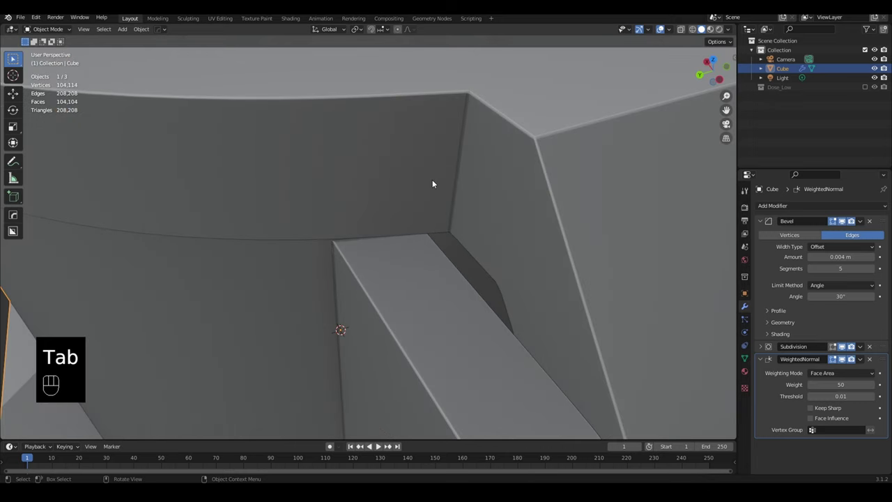
left_click(489, 159)
left_click(765, 350)
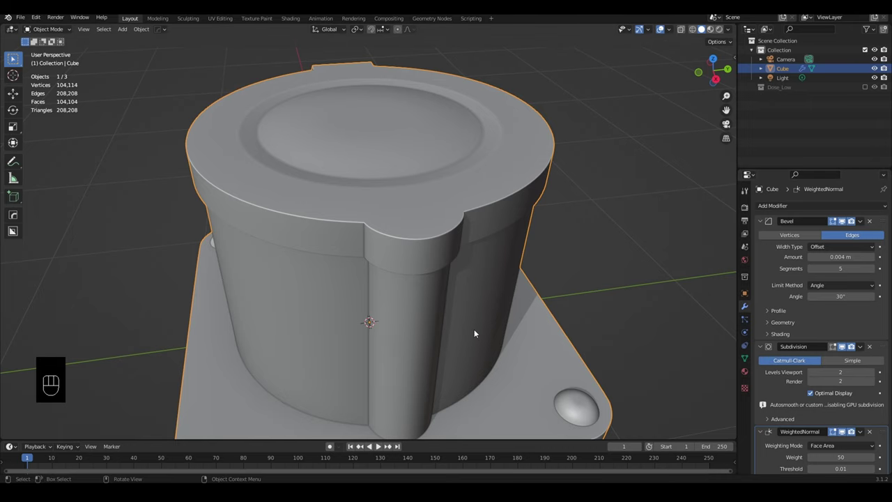
left_click_drag(470, 335, 476, 309)
left_click_drag(469, 222, 473, 246)
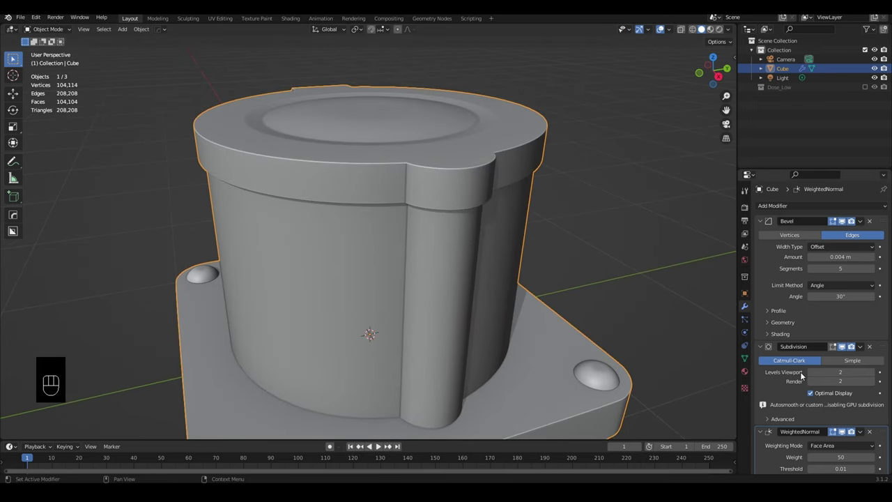
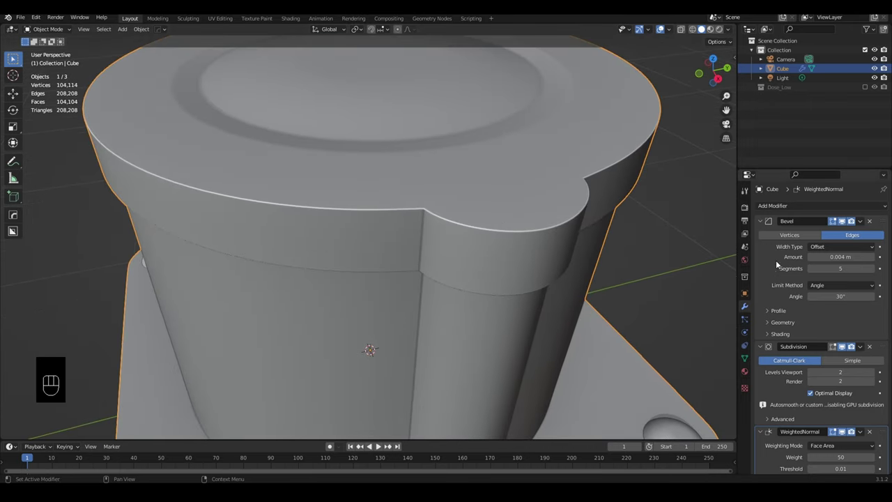
- Review the whole smoothed tower, briefly checking the mesh in Edit Mode
left_click_drag(473, 258, 487, 253)
left_click_drag(538, 285, 526, 280)
left_click_drag(463, 274, 466, 278)
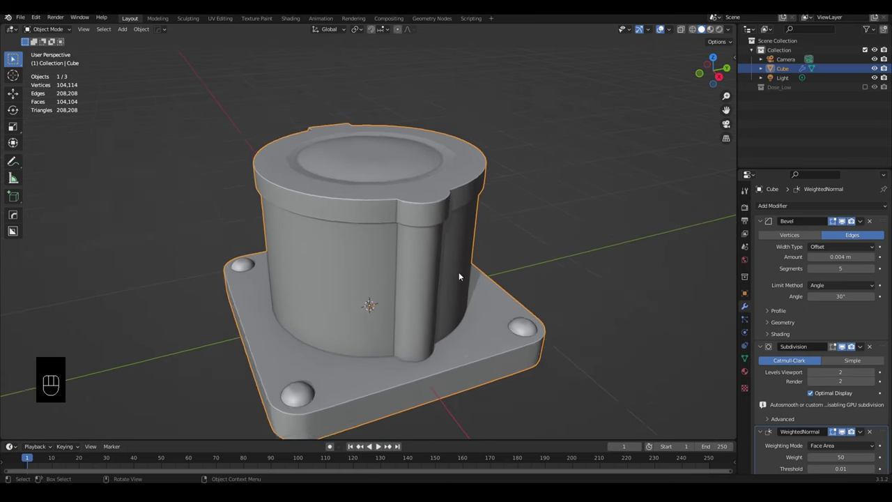
key("Tab")
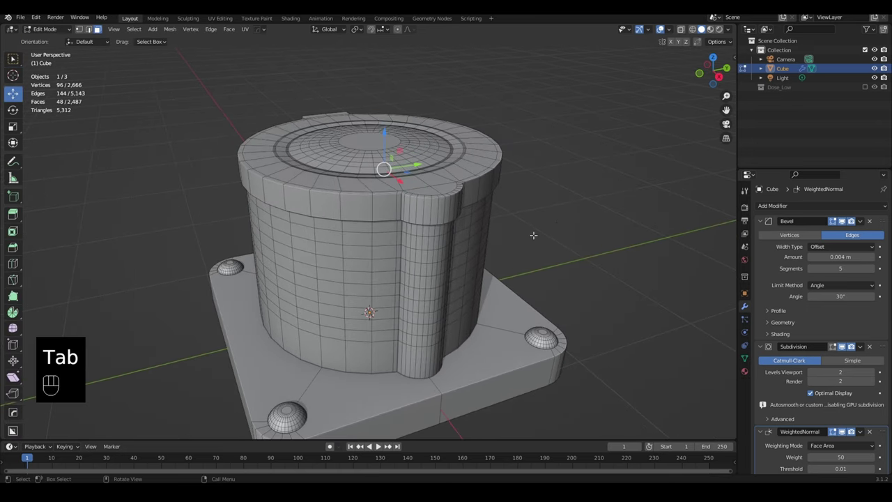
key("Tab")
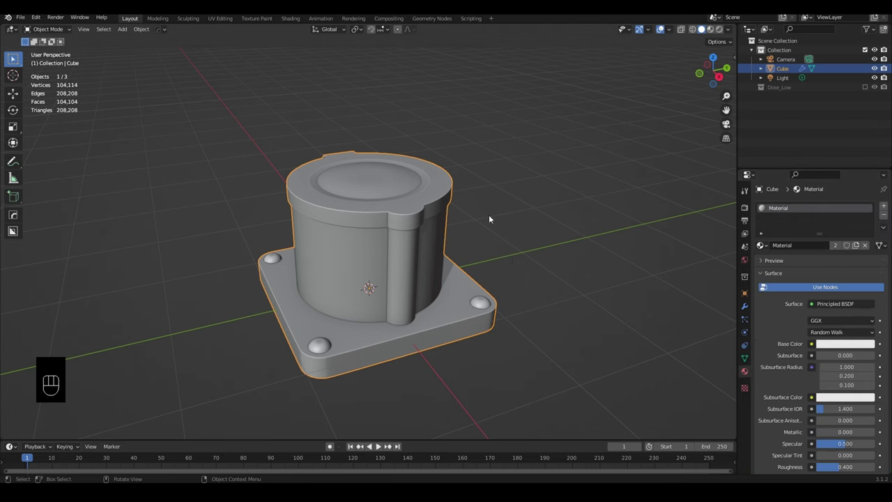
- Select the tower's top cap faces, growing the selection over the surface and rim
left_click_drag(424, 253, 419, 209)
middle_click(426, 228)
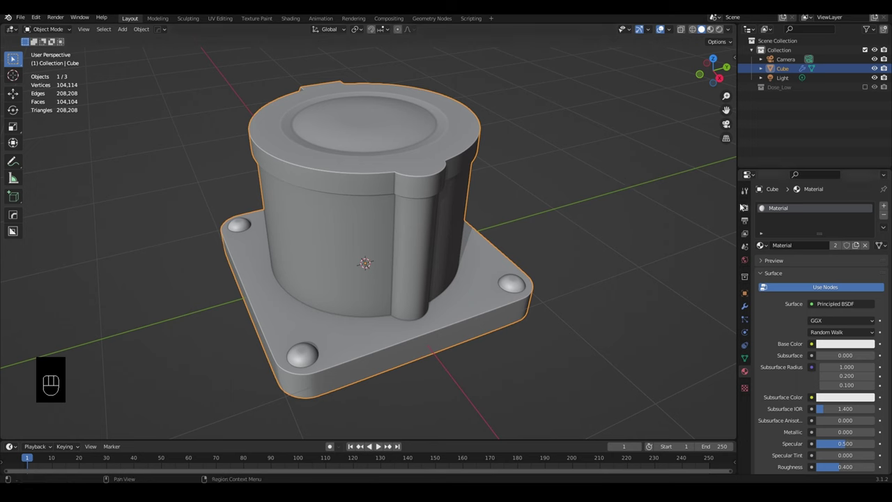
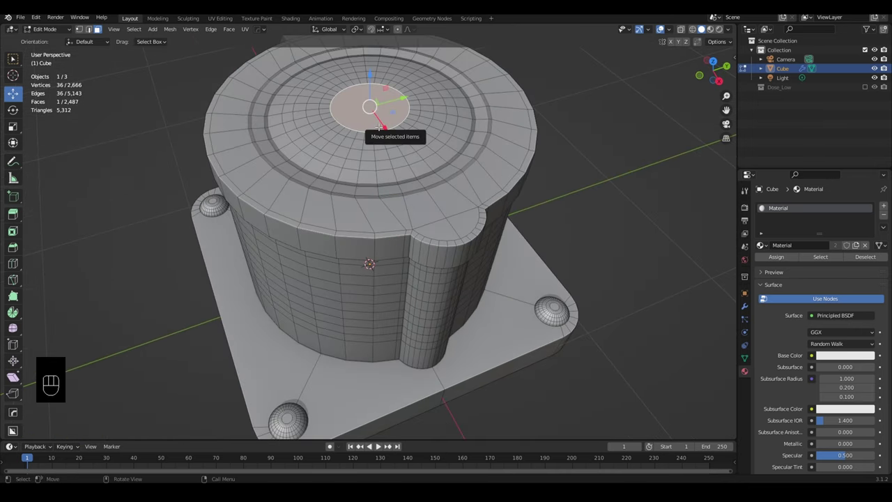
key("ctrl+KP_Add")
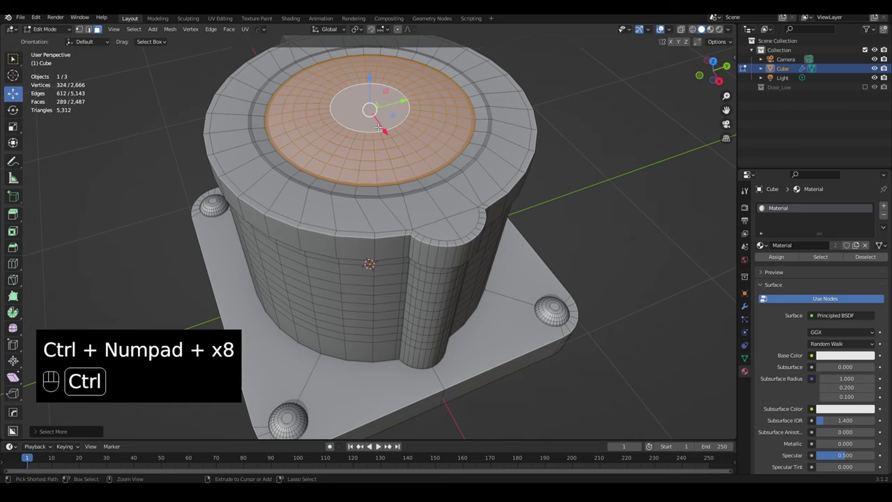
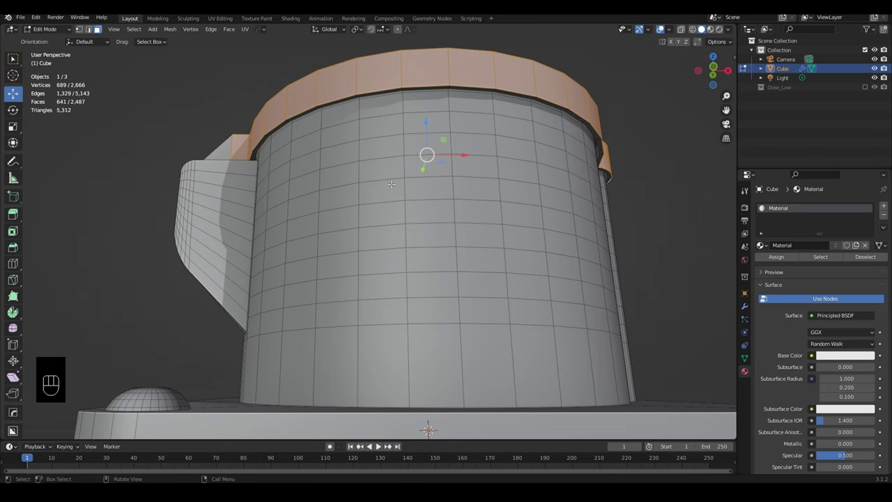
key("ctrl+KP_Add")
key("ctrl+KP_Add")
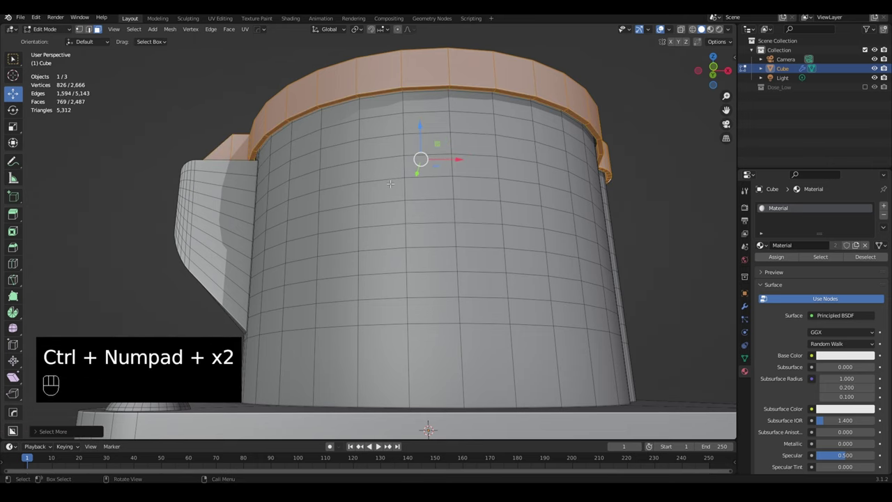
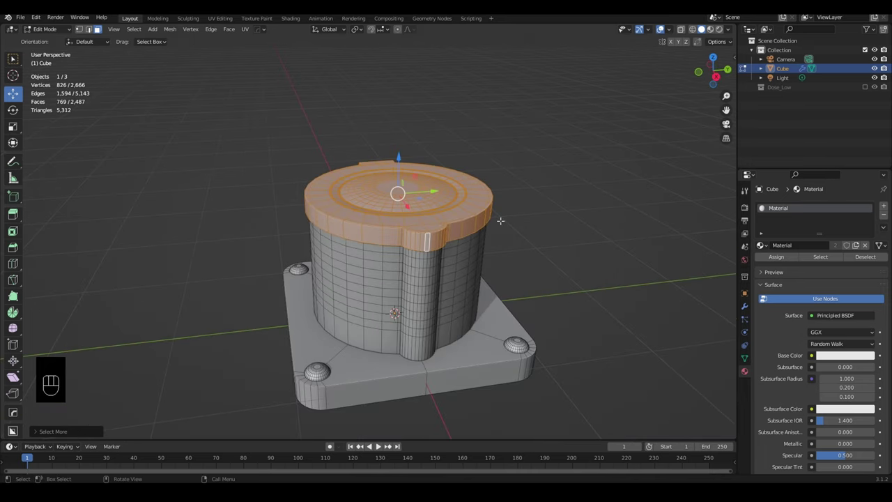
- Assign a new material Material.001 to the cap with a red viewport display colour
left_click(886, 207)
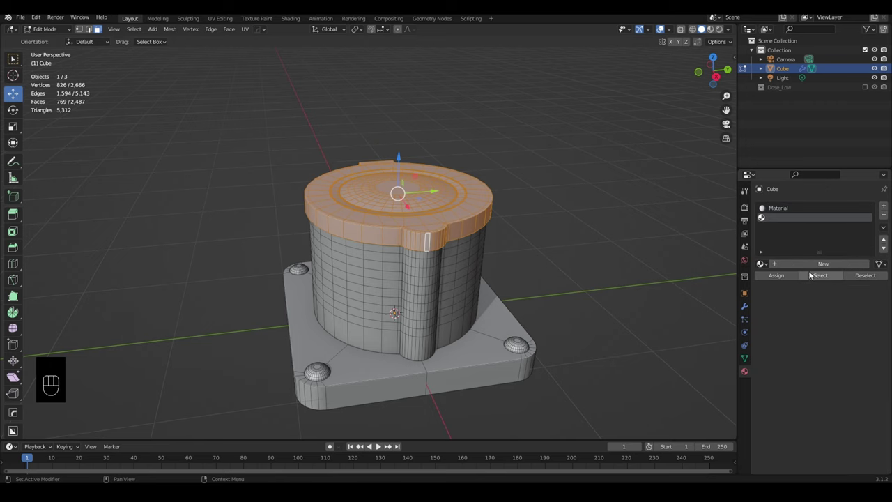
left_click_drag(816, 263, 788, 278)
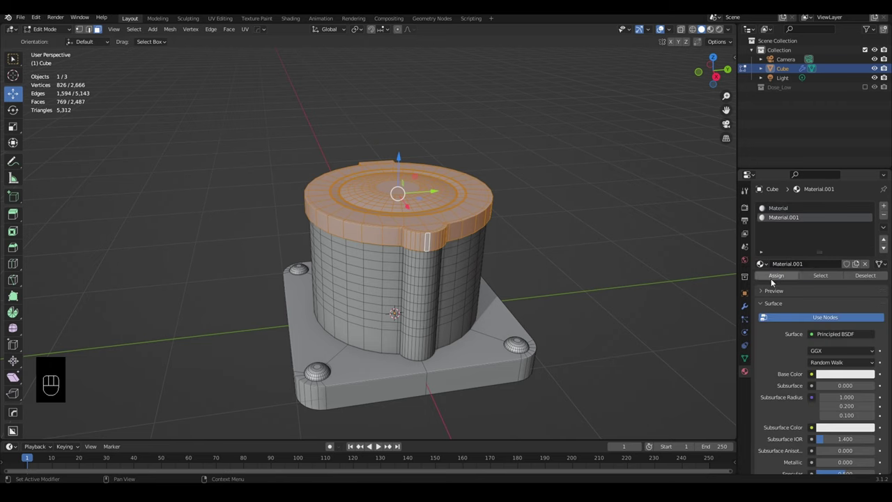
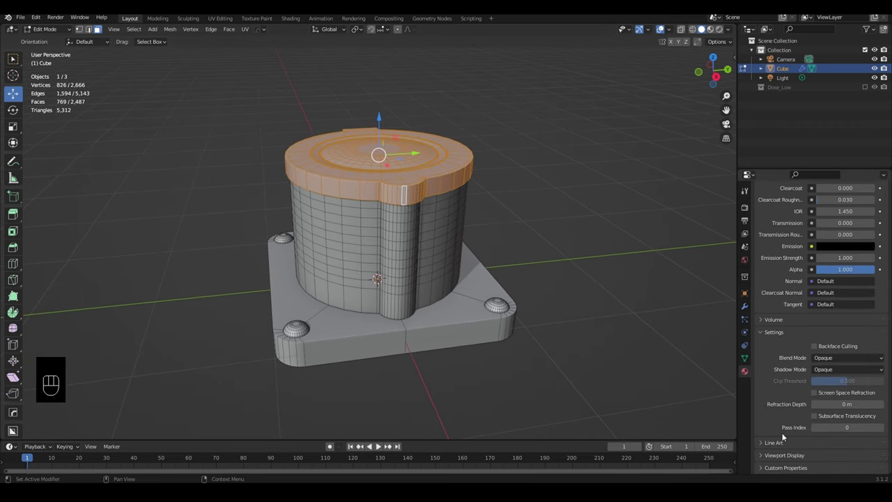
left_click(790, 458)
left_click(839, 434)
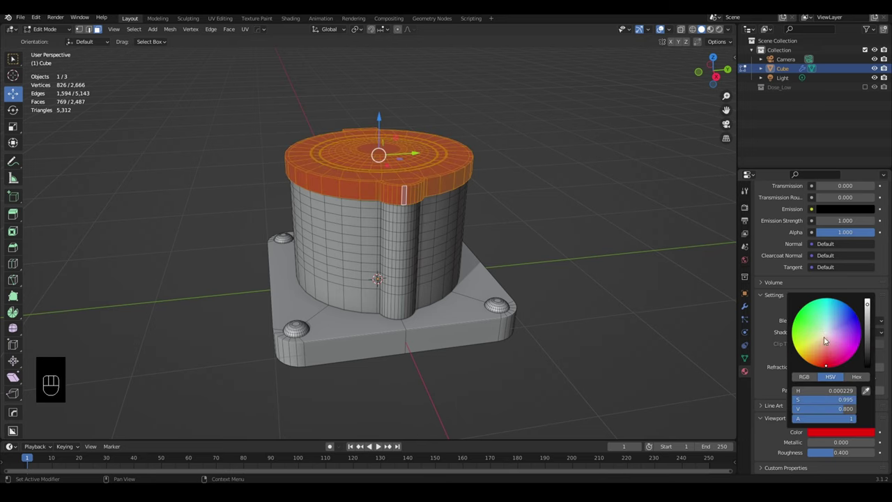
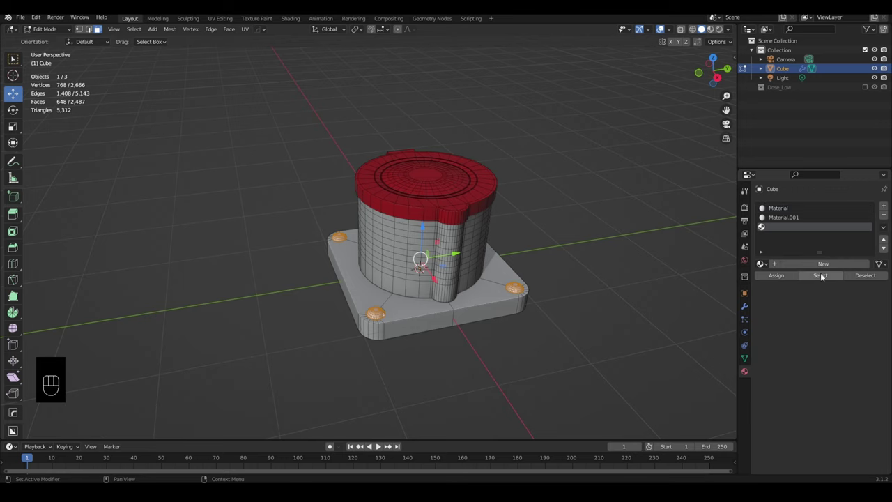
- Create Material.002 for the selected domes with a green viewport display colour
left_click(809, 267)
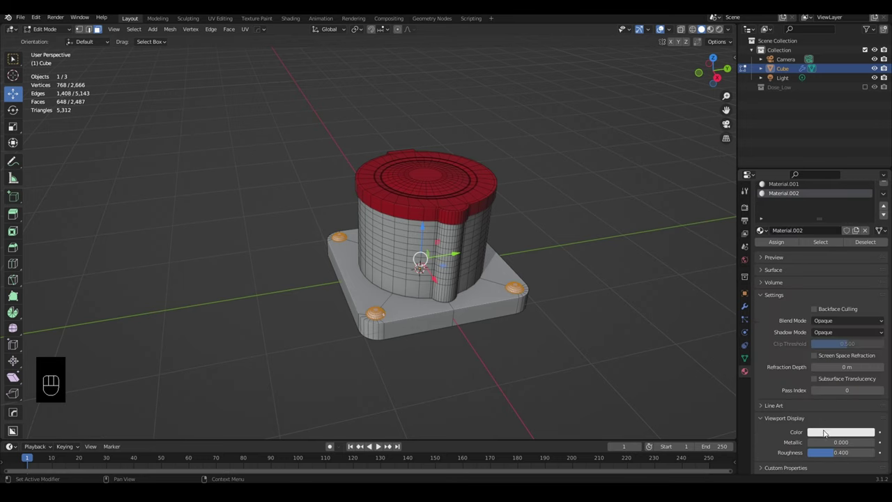
left_click(829, 435)
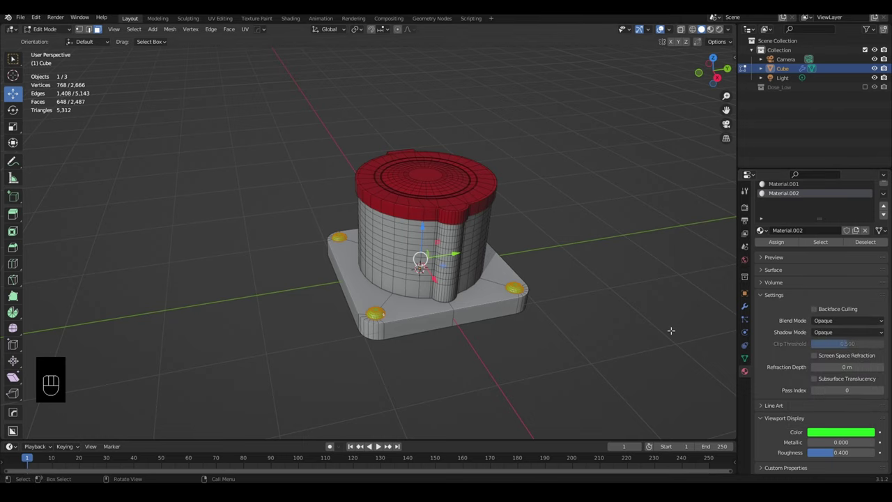
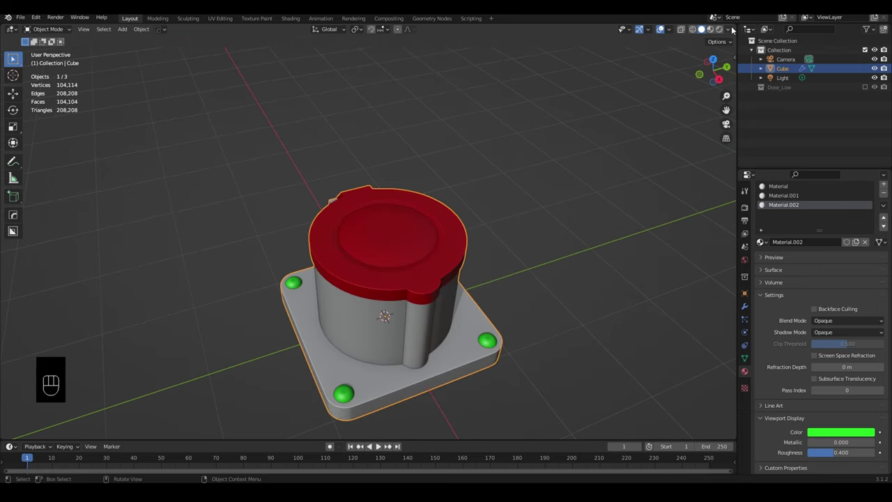
left_click_drag(735, 28, 563, 306)
left_click_drag(520, 334, 485, 289)
left_click_drag(487, 302, 118, 306)
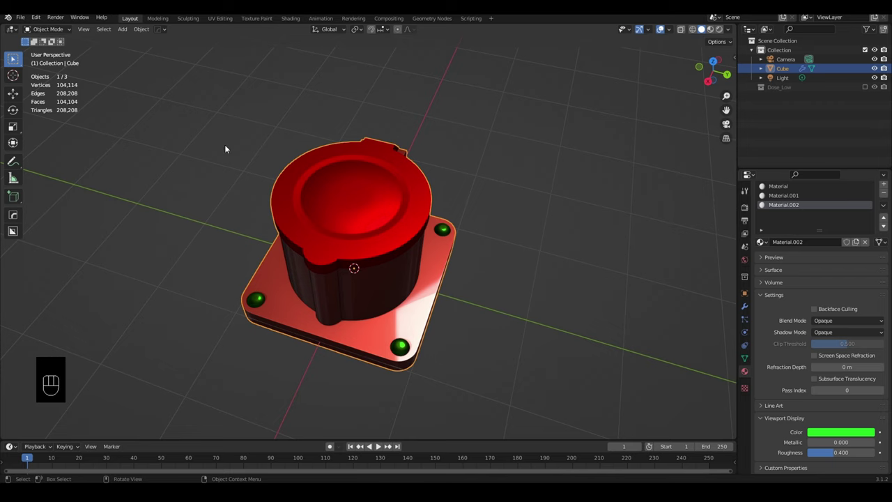
left_click_drag(731, 30, 680, 19)
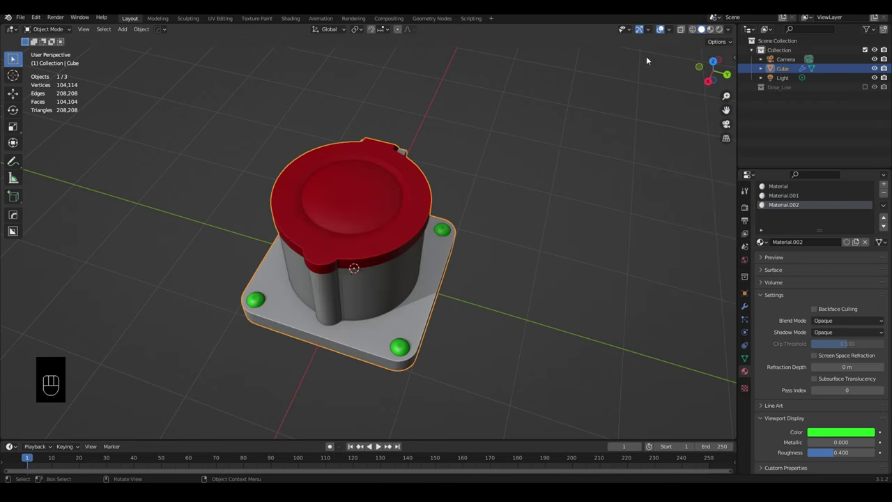
left_click_drag(453, 236, 448, 218)
left_click_drag(456, 219, 471, 217)
left_click_drag(462, 235, 450, 229)
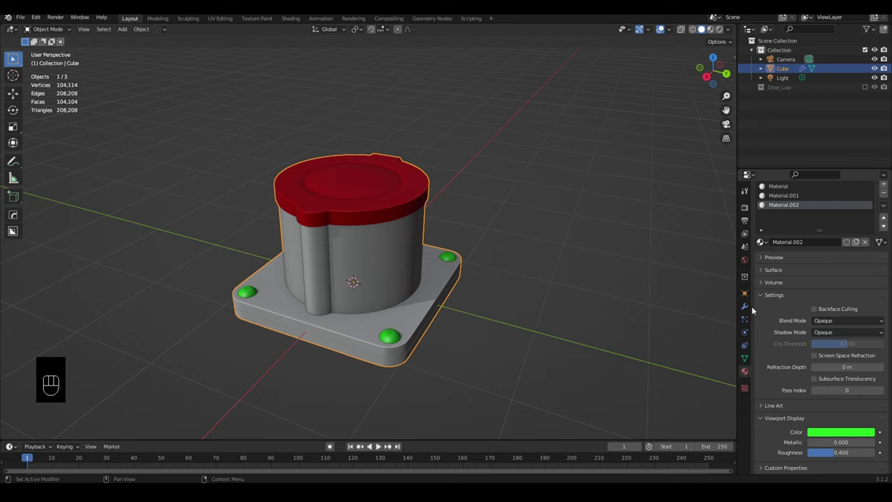
- Add a Triangulate modifier after Bevel, Subdivision and Weighted Normal on the high-poly tower
left_click(750, 308)
left_click_drag(765, 205, 767, 271)
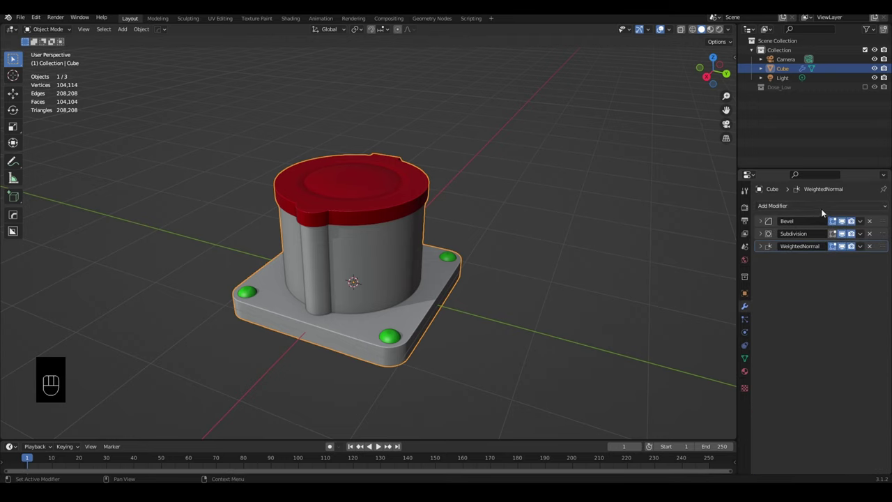
left_click_drag(830, 206, 743, 385)
left_click_drag(452, 292, 506, 322)
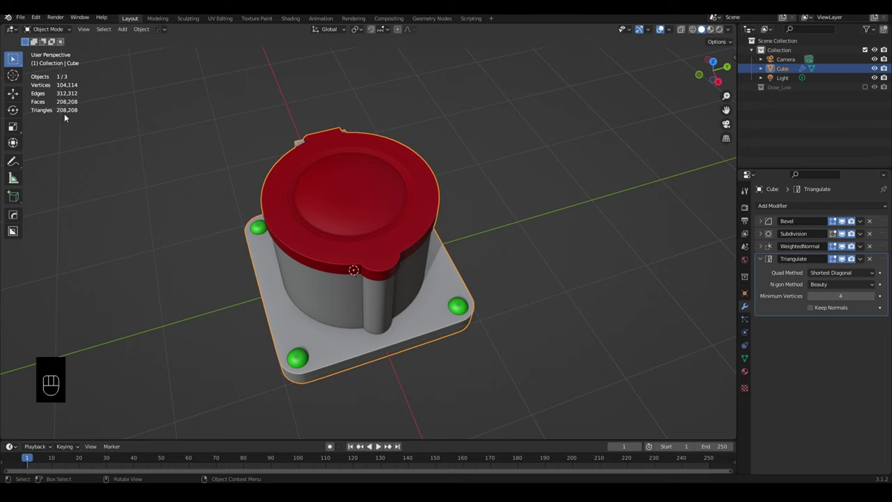
left_click_drag(366, 271, 364, 256)
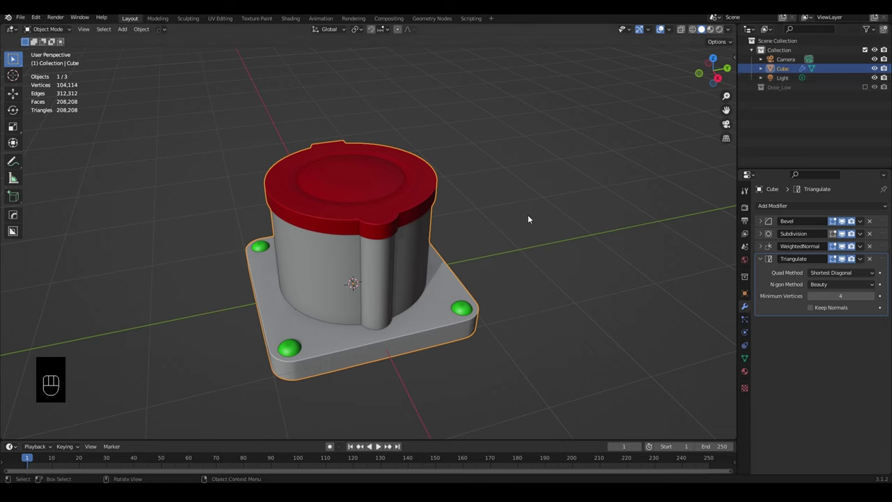
- Move the tower into new collection Dose_High, hide it, and show Dose_Low instead
key("m")
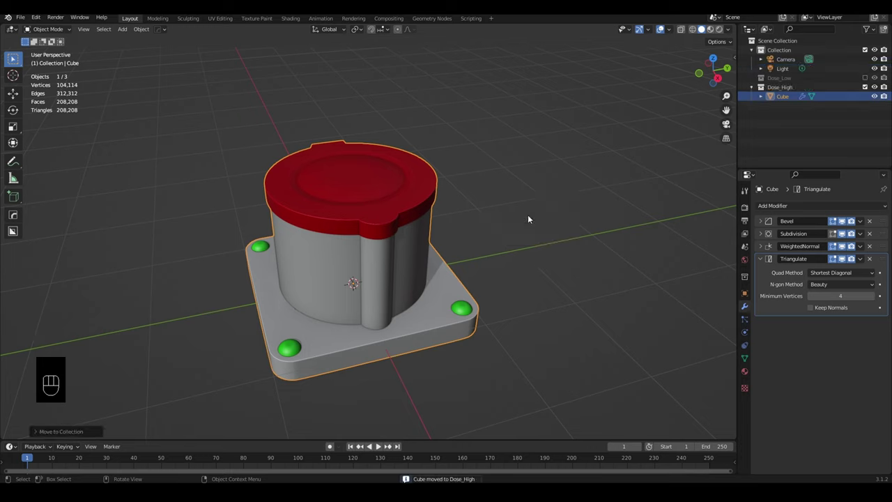
left_click(868, 87)
left_click(869, 76)
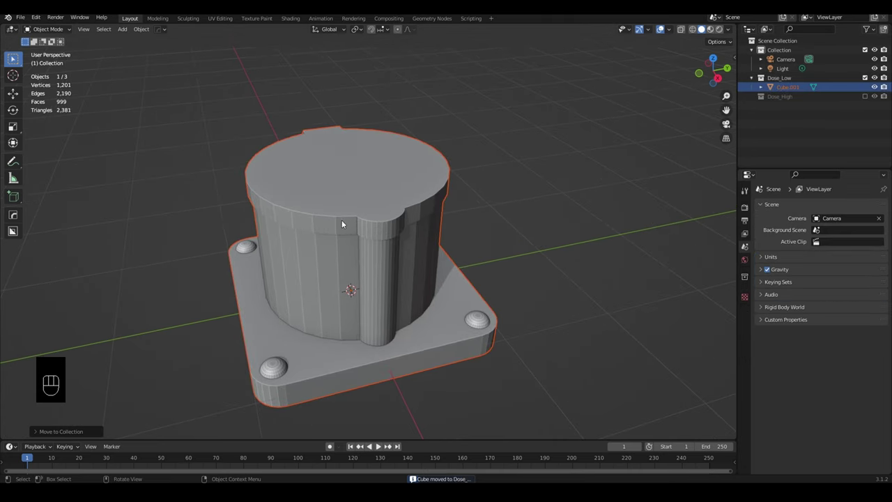
left_click_drag(361, 208, 389, 172)
middle_click(397, 202)
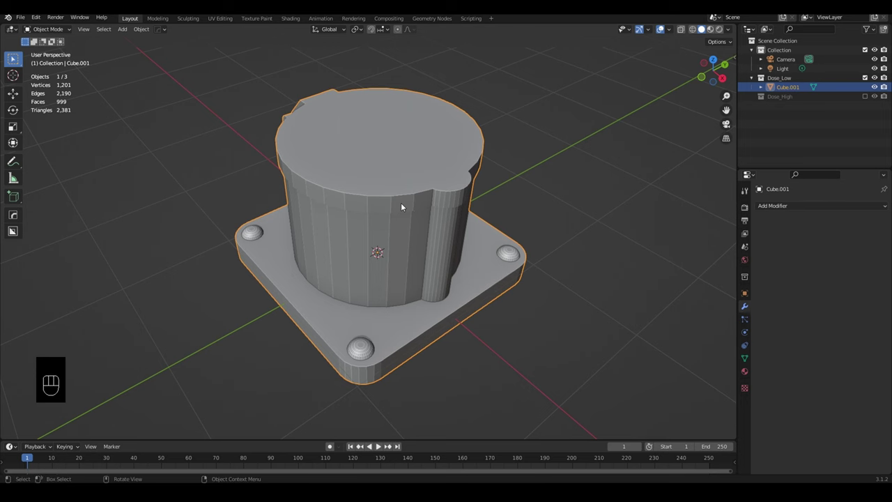
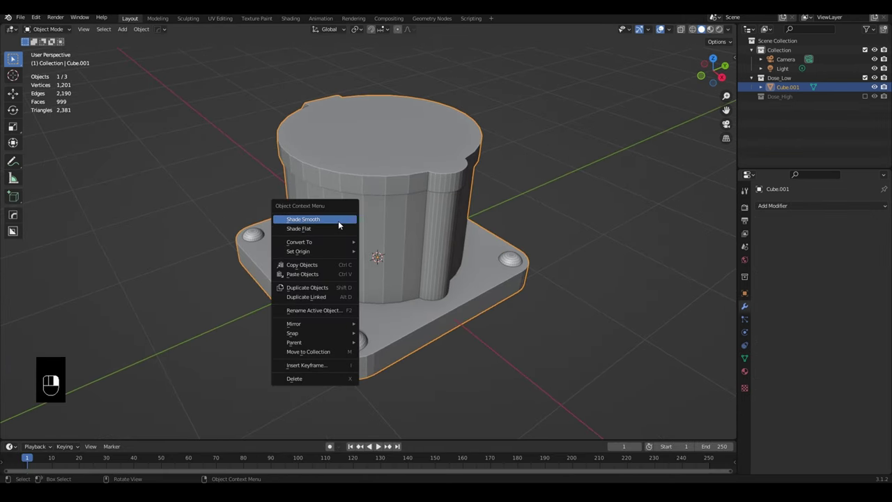
- Shade the low-poly tower smooth
left_click_drag(351, 247, 347, 237)
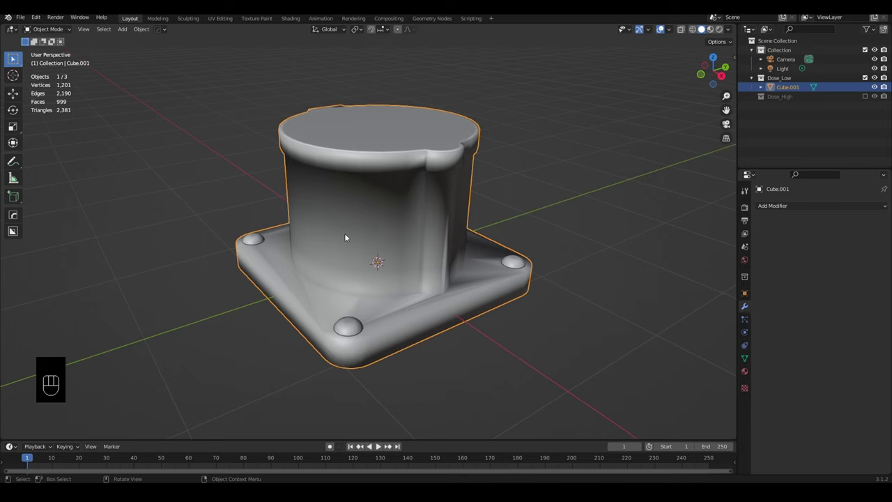
left_click_drag(382, 224, 395, 231)
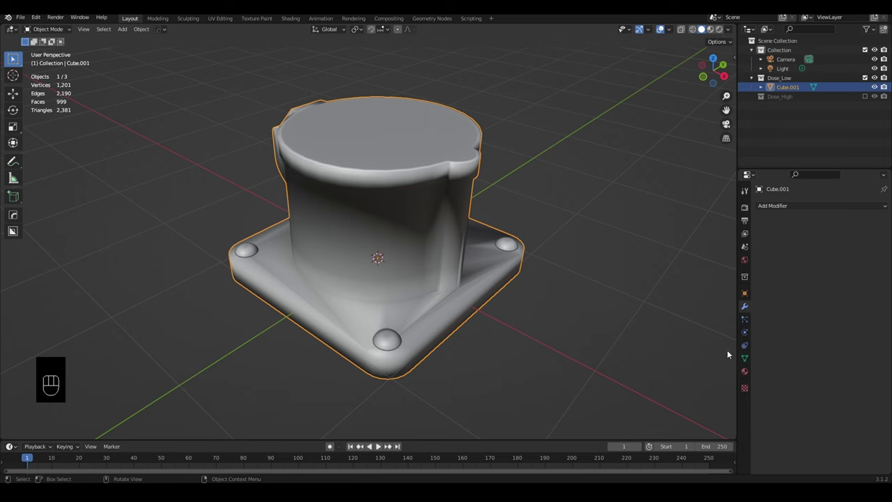
- Add an Edge Split modifier to the low-poly tower to keep its hard edges crisp
left_click_drag(797, 206, 732, 284)
left_click_drag(537, 317, 651, 303)
left_click_drag(469, 316, 488, 323)
left_click_drag(481, 321, 512, 295)
left_click_drag(491, 261, 502, 280)
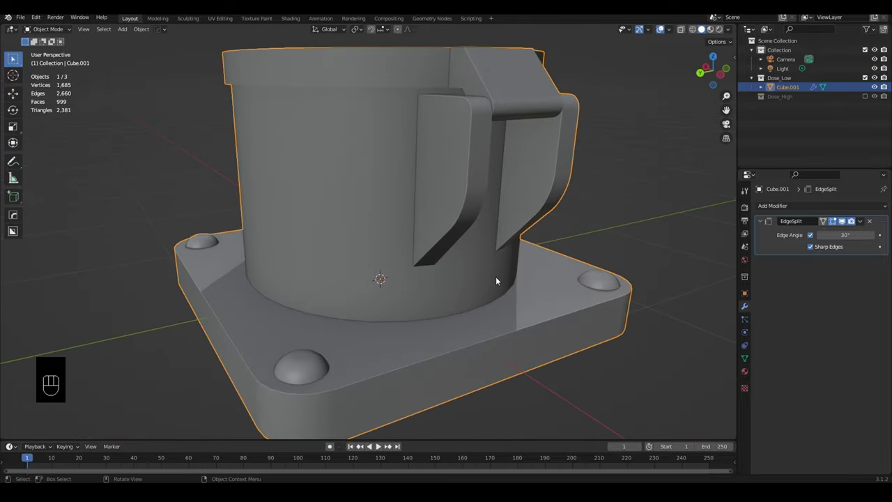
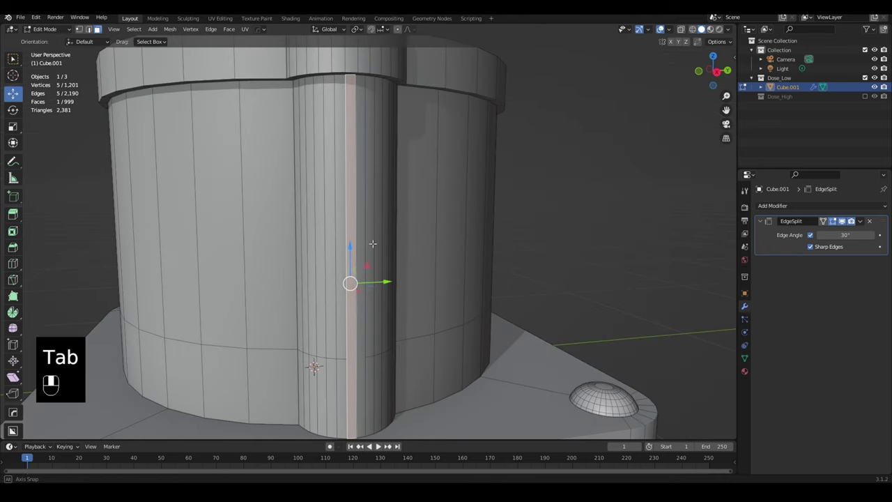
- Merge all low-poly vertices by distance, then join two chosen vertices with an edge
key("a")
key("m")
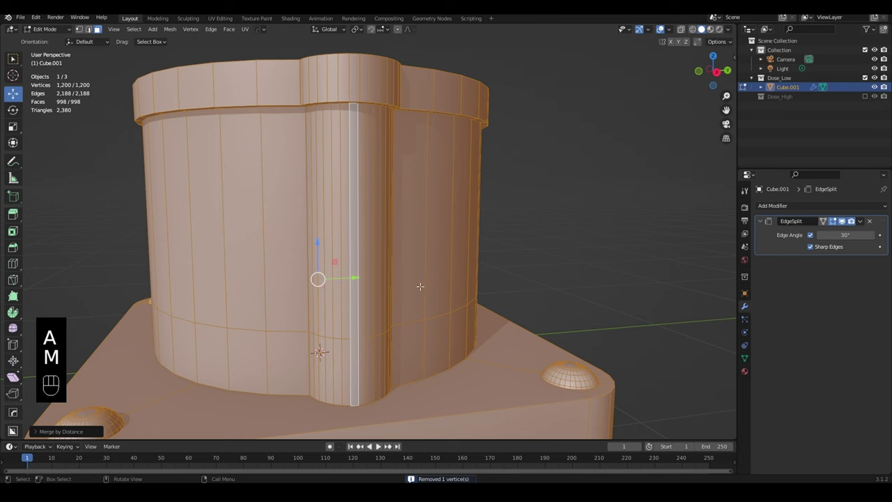
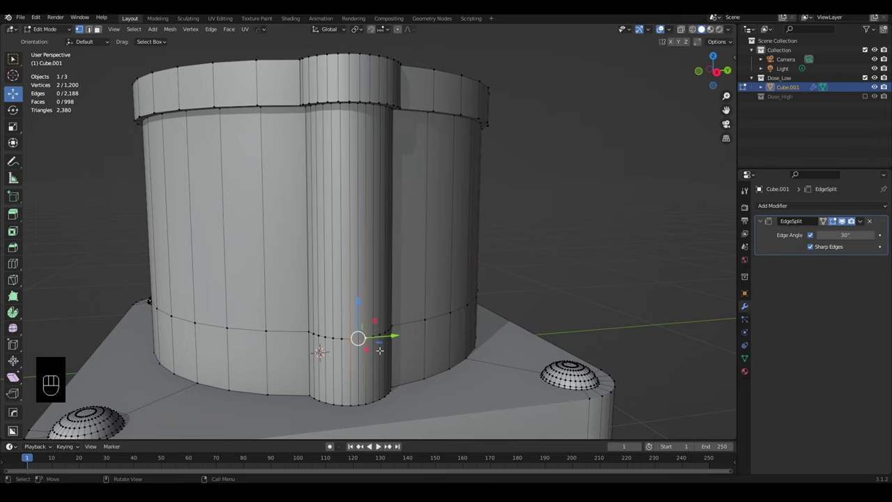
key("j")
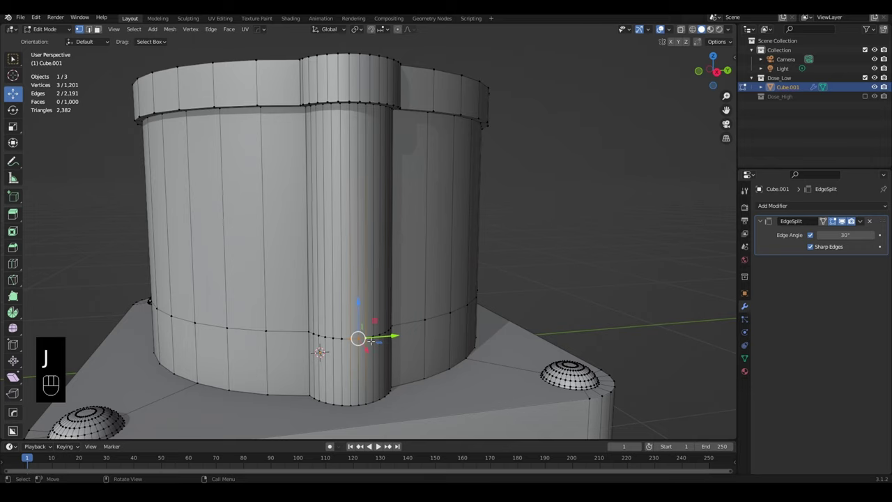
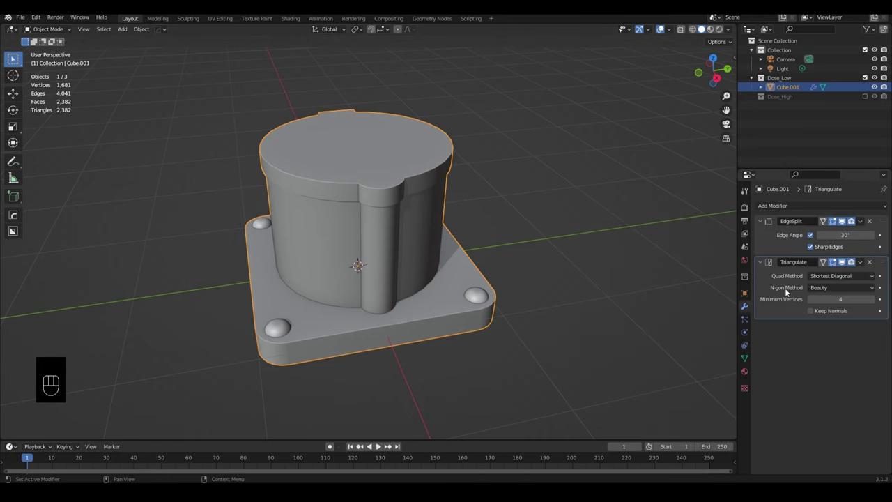
- Inspect the low-poly tower from all sides and enable the Face Orientation overlay
left_click_drag(508, 301, 546, 294)
left_click_drag(534, 296, 497, 296)
left_click_drag(401, 285, 550, 283)
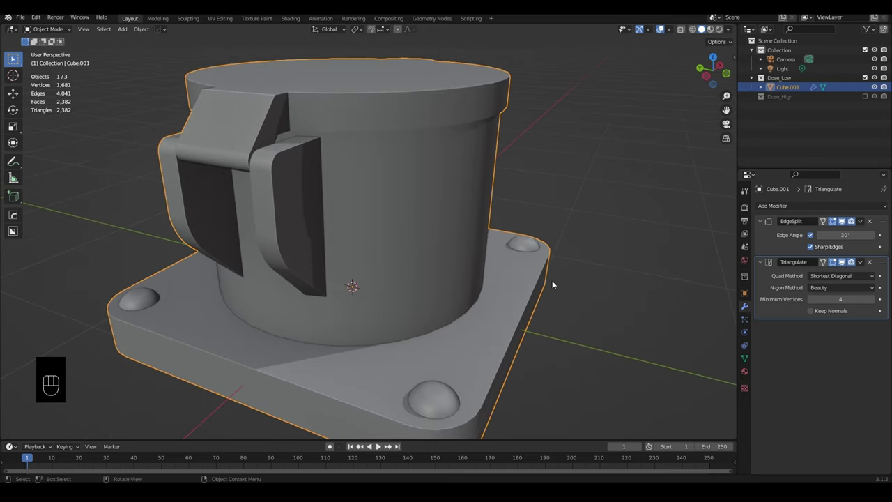
left_click_drag(511, 263, 540, 273)
left_click_drag(553, 276, 517, 282)
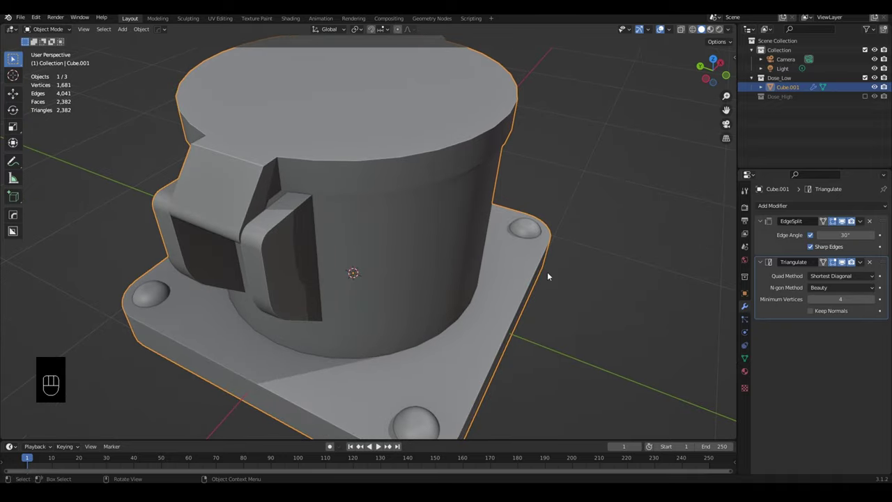
left_click_drag(565, 271, 525, 274)
left_click_drag(557, 282, 452, 272)
left_click_drag(510, 271, 512, 274)
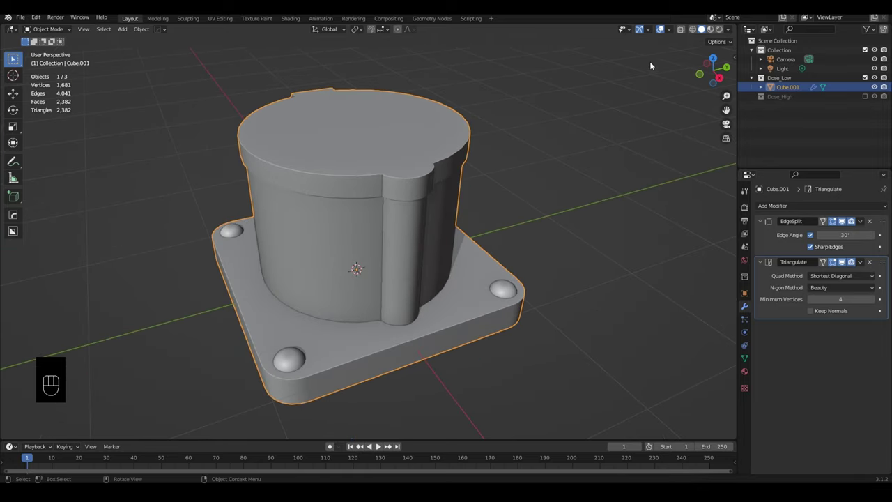
left_click_drag(675, 29, 523, 280)
left_click_drag(510, 283, 490, 278)
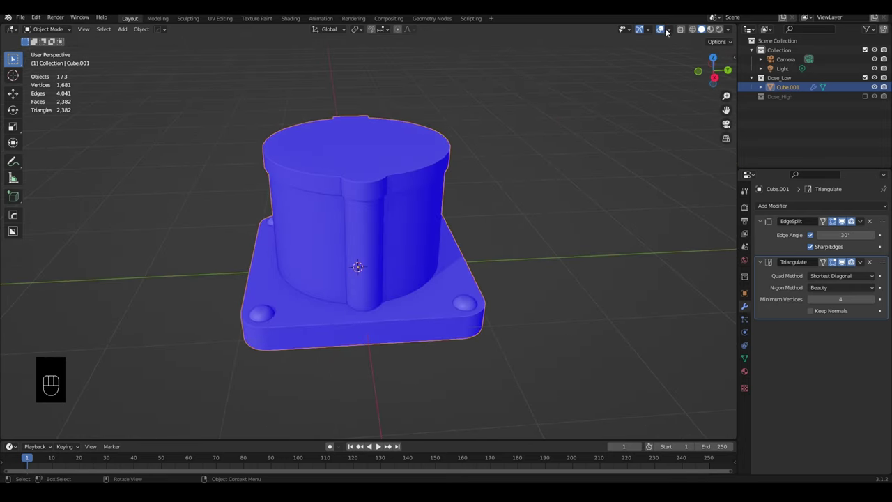
- Disable the Face Orientation overlay and start renaming Cube.001 in the Outliner
left_click_drag(674, 32, 584, 331)
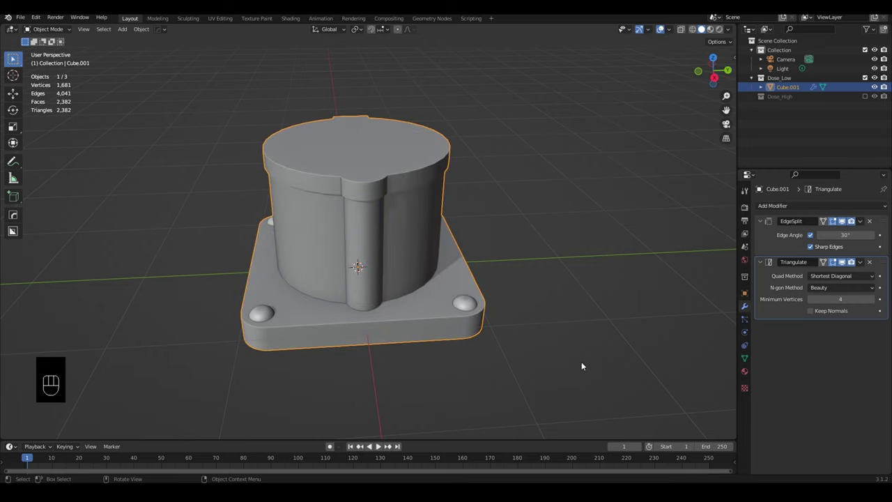
left_click_drag(495, 361, 521, 360)
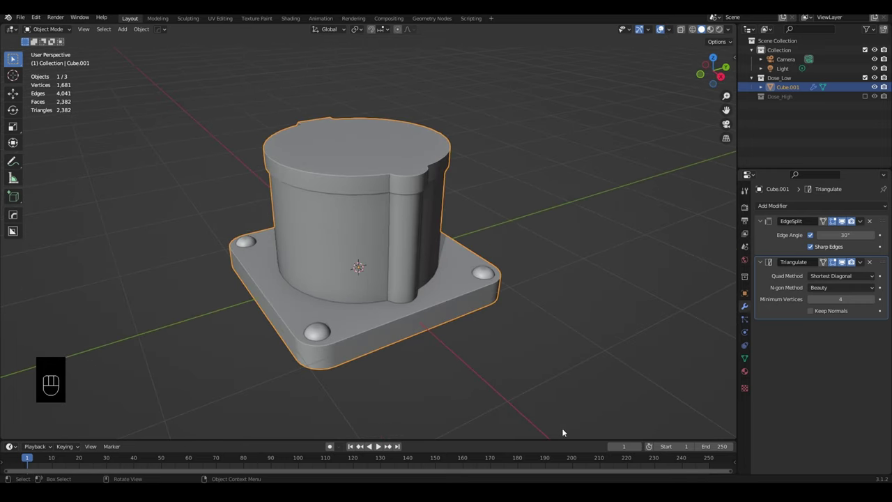
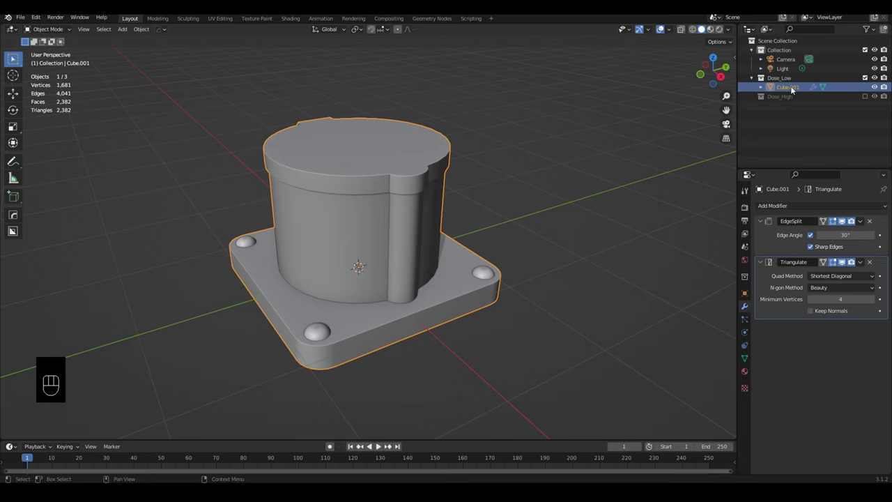
left_click_drag(793, 88, 808, 121)
- Confirm the name Dose_Low, hide its collection and show Dose_High
left_click(867, 79)
left_click(808, 86)
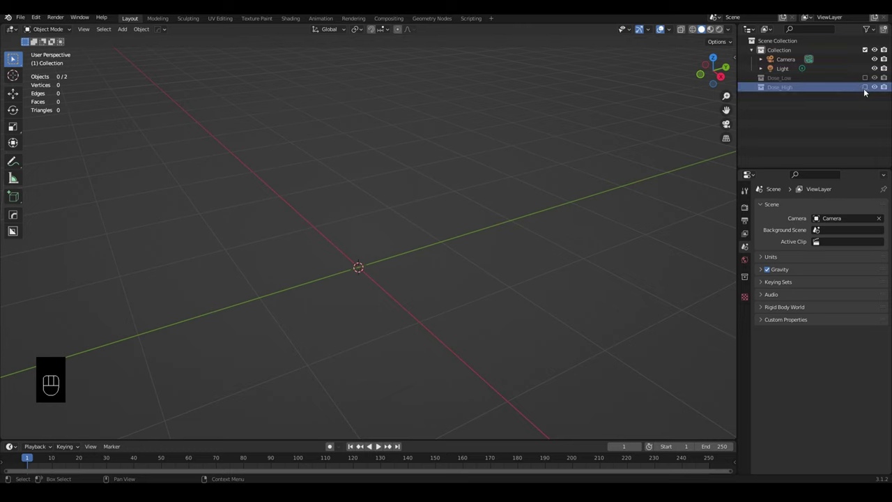
left_click(786, 100)
- Rename the high-poly object Dose_High, show both collections and select both towers
left_click_drag(786, 99, 803, 76)
left_click(867, 81)
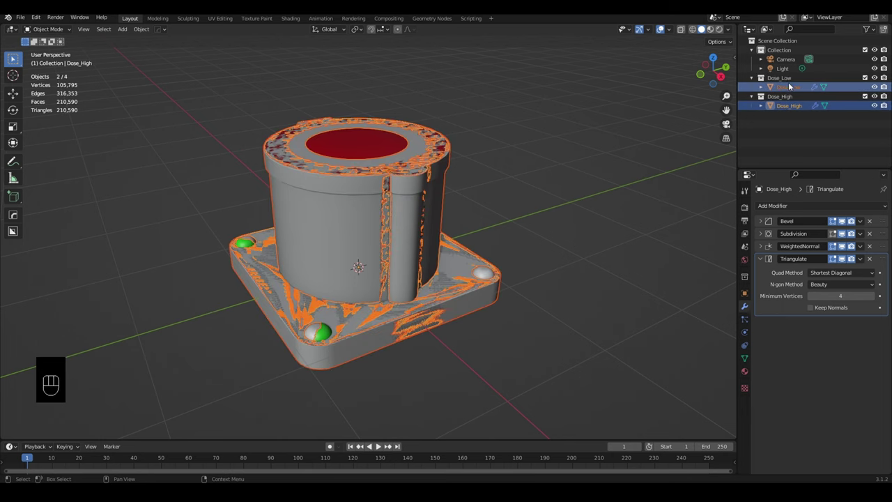
left_click(786, 87)
left_click(791, 108)
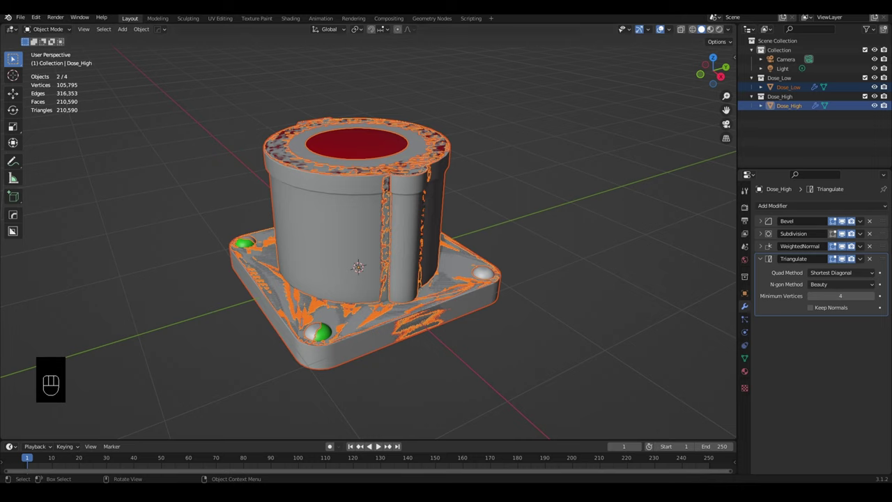
- Start an FBX (.fbx) export from the File menu
left_click_drag(23, 20, 142, 236)
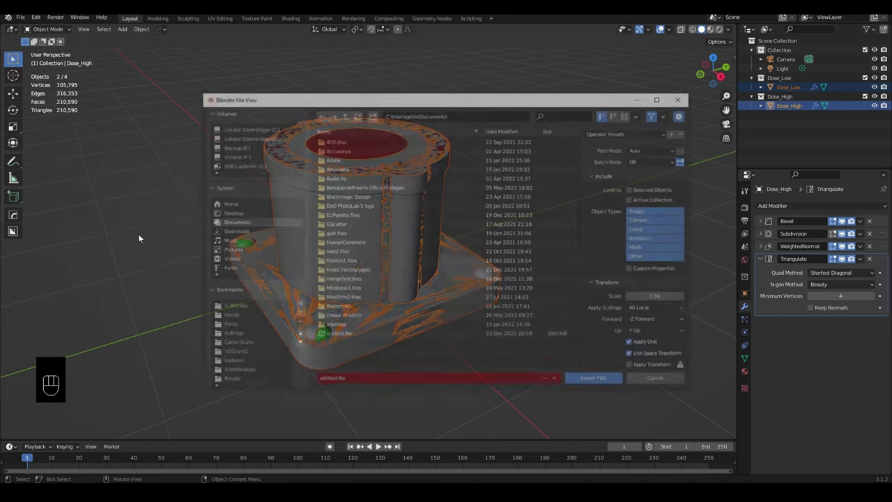